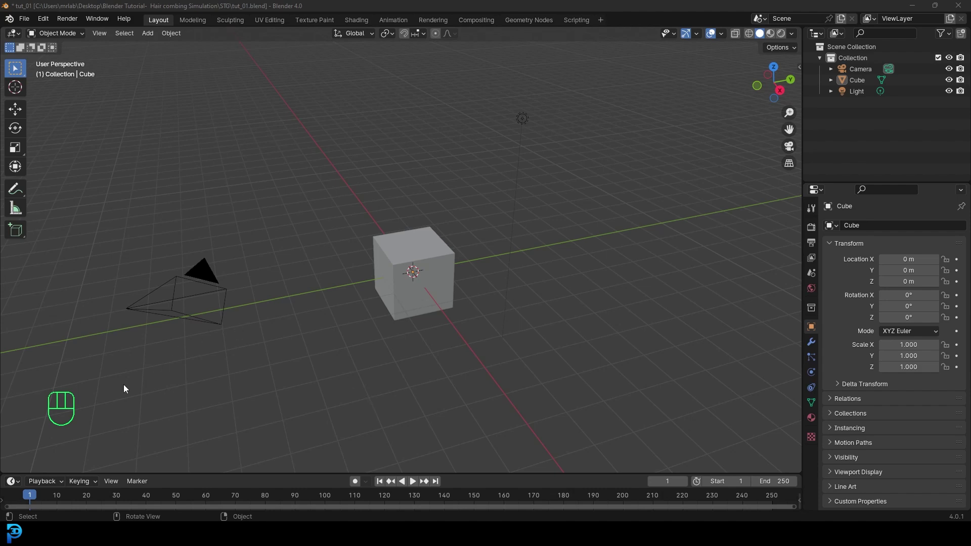
Step: Scale the default cube to twice its width along the X axis in Edit Mode
{"action": "left_click_drag", "start_coordinate": [427, 289], "coordinate": [425, 302]}
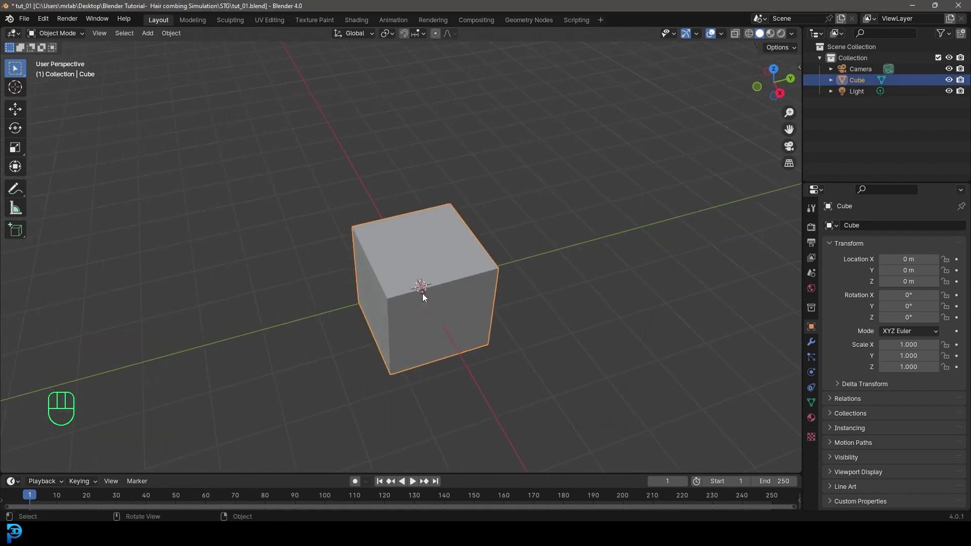
{"action": "left_click_drag", "start_coordinate": [56, 38], "coordinate": [95, 65]}
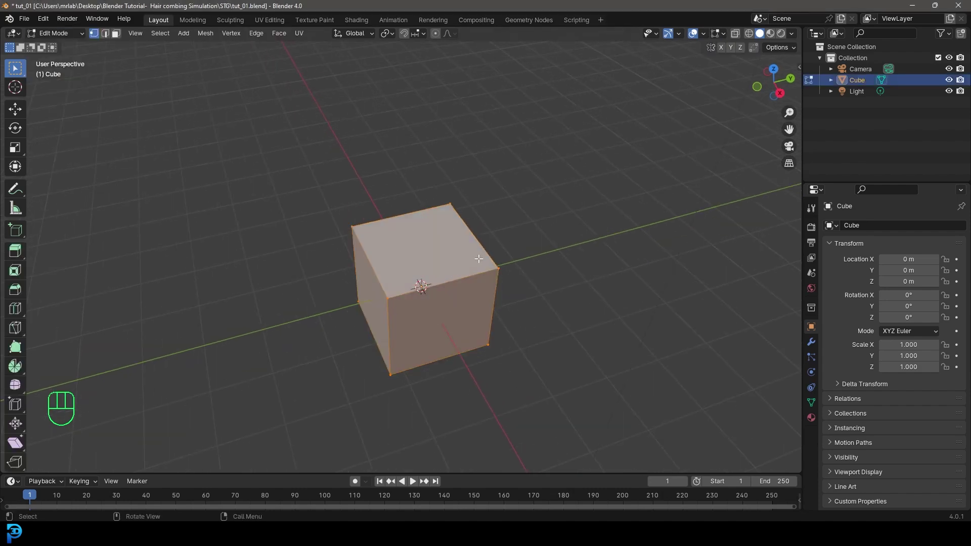
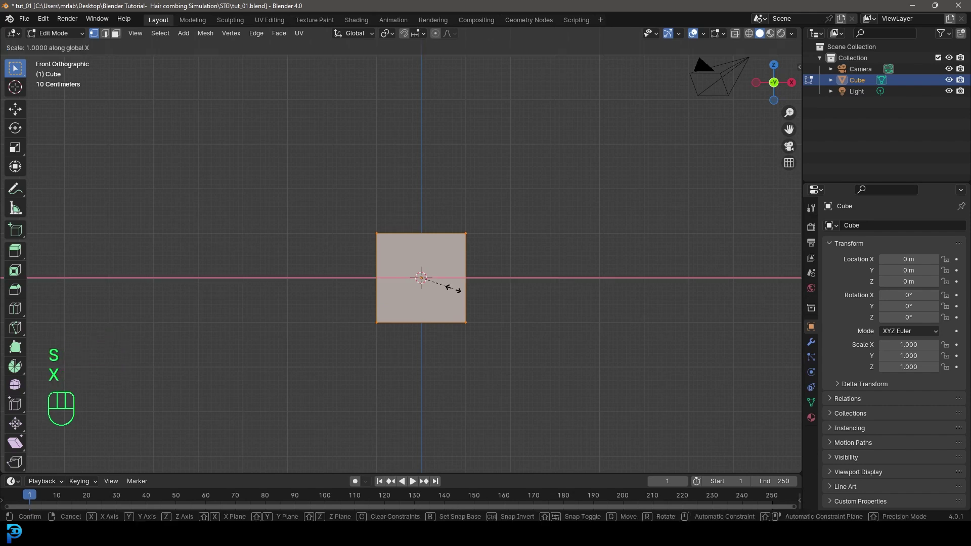
{"action": "key", "text": "2"}
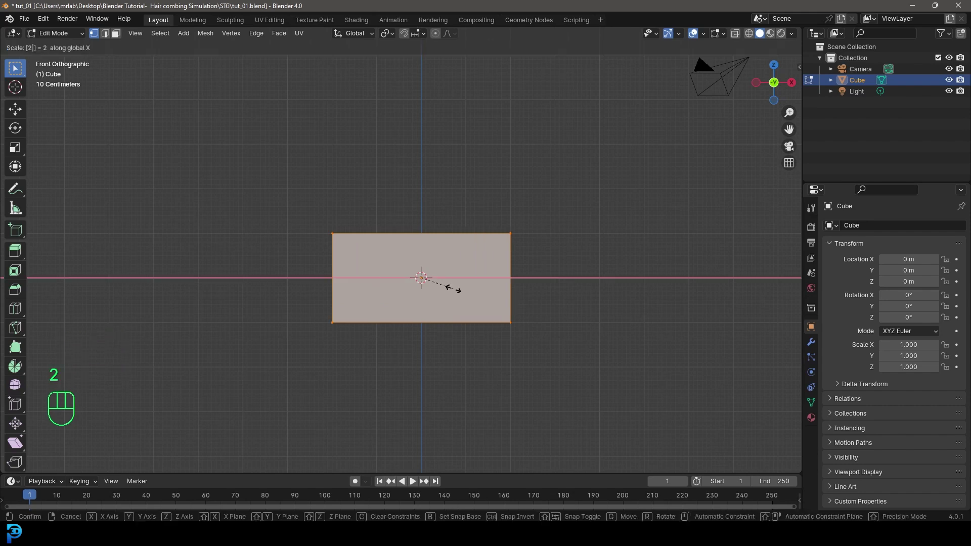
{"action": "key", "text": "Return"}
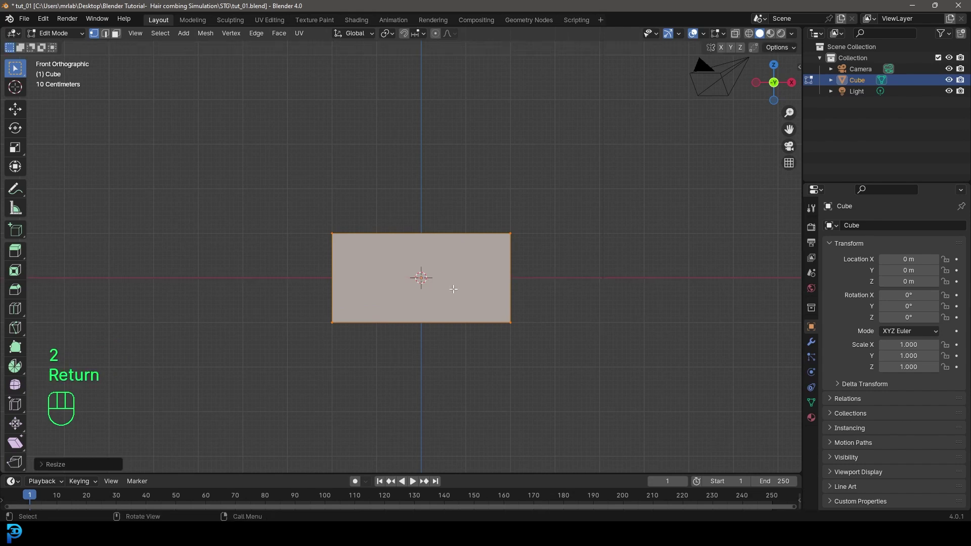
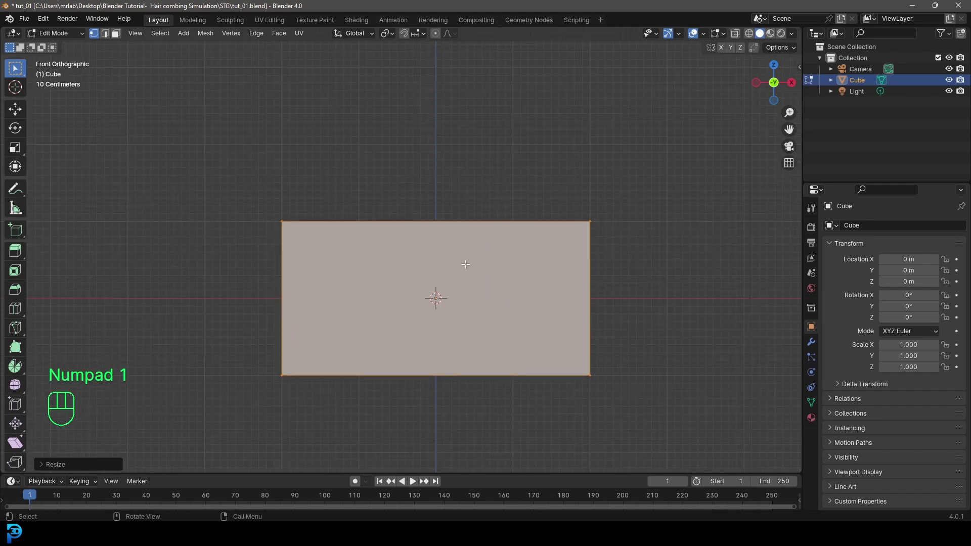
Step: Scale the stretched block down along Z to flatten it into a thin bar
{"action": "key", "text": "a"}
{"action": "key", "text": "s"}
{"action": "key", "text": "z"}
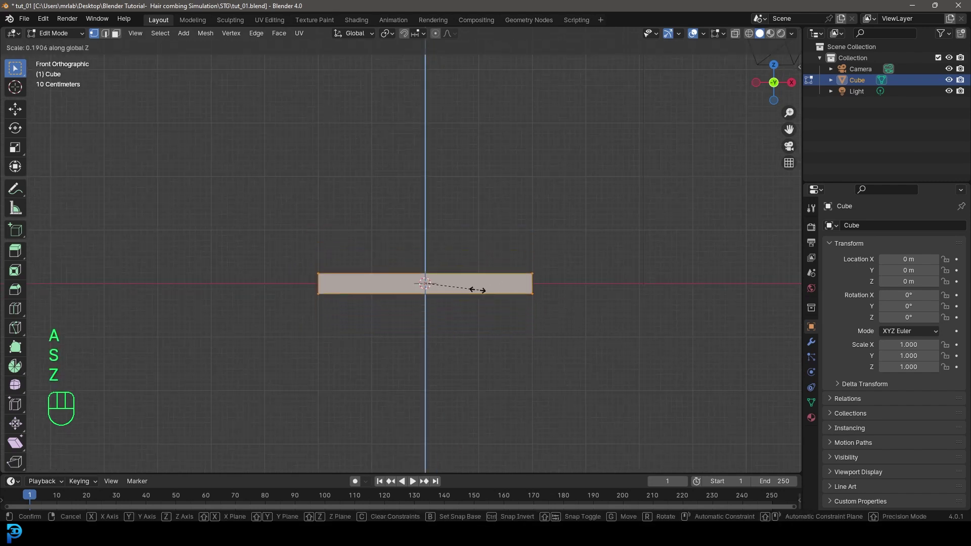
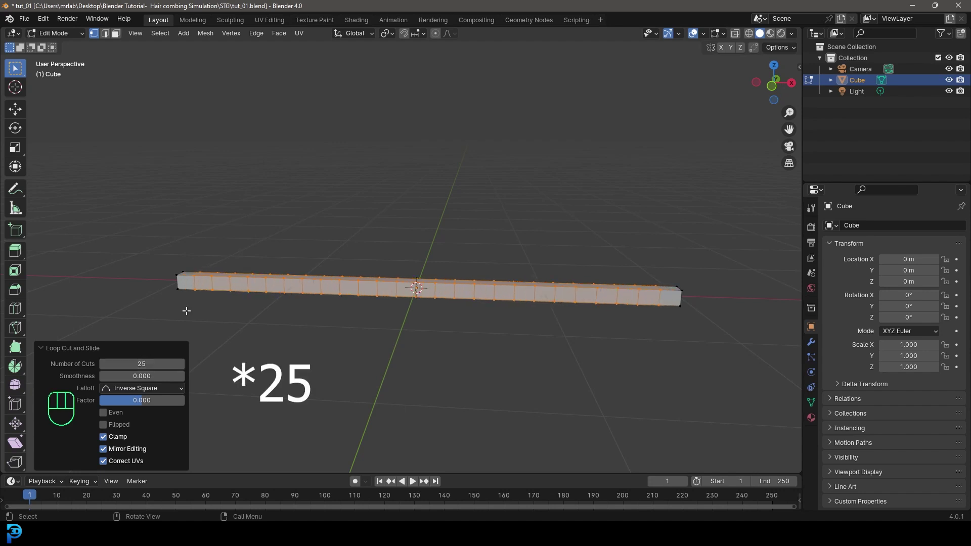
Step: With X-ray on in front view, extrude the alternate top faces upward along Z into comb teeth
{"action": "left_click", "coordinate": [45, 350]}
{"action": "key", "text": "KP_1"}
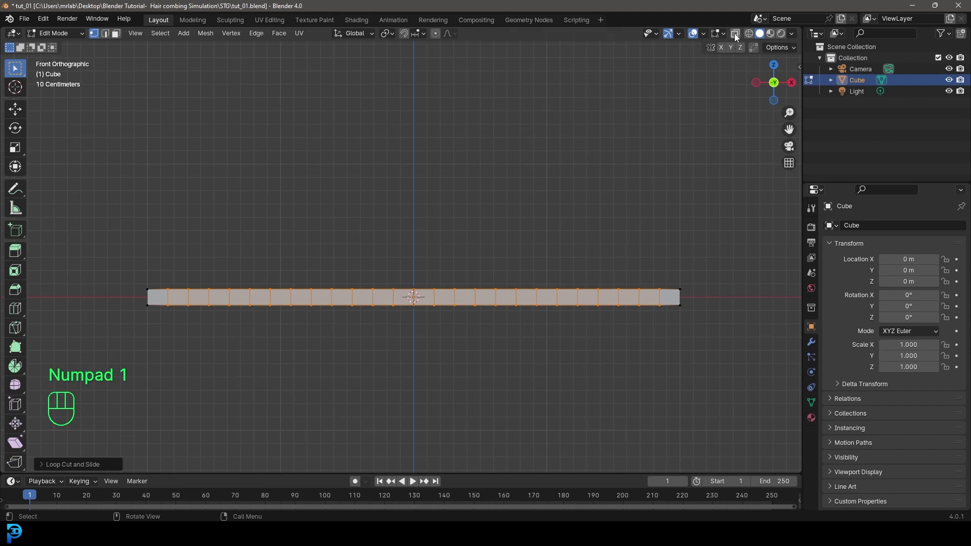
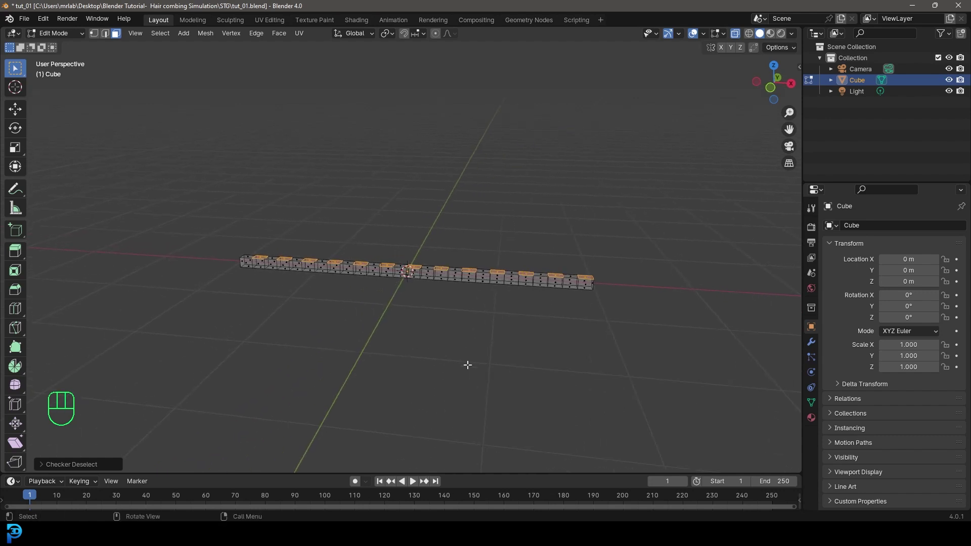
{"action": "key", "text": "e"}
{"action": "key", "text": "z"}
{"action": "key", "text": "z"}
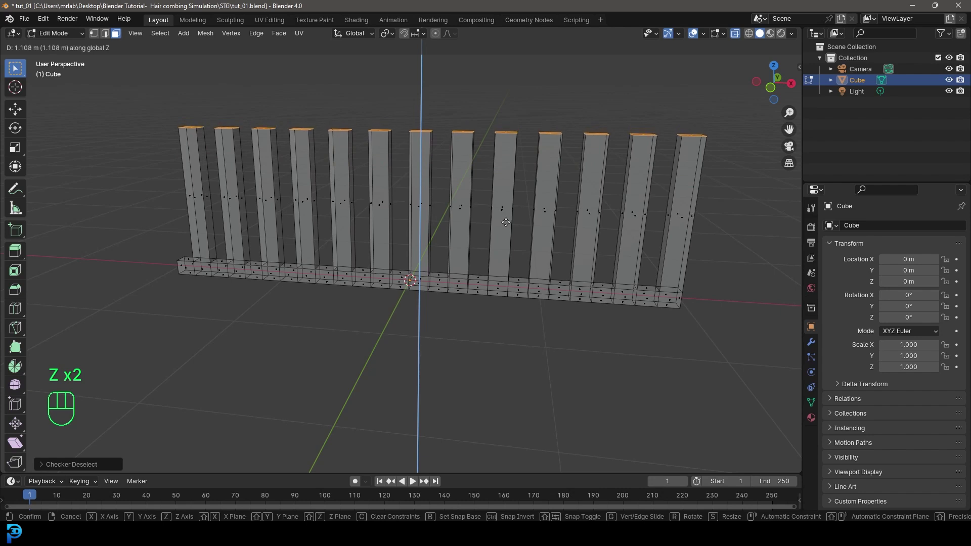
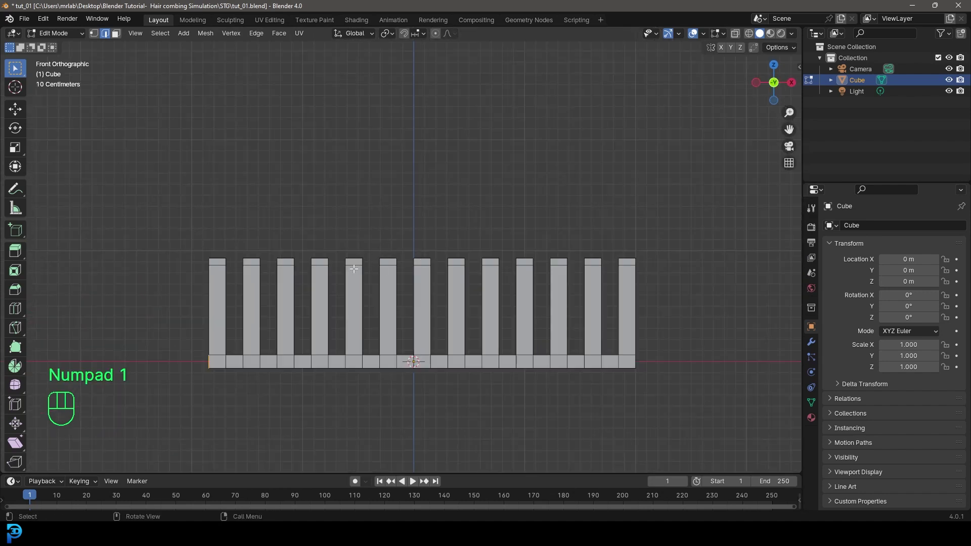
Step: Box-select the tooth tip vertices, scale them narrower to taper the teeth, and return to Object Mode
{"action": "left_click", "coordinate": [95, 41]}
{"action": "key", "text": "z"}
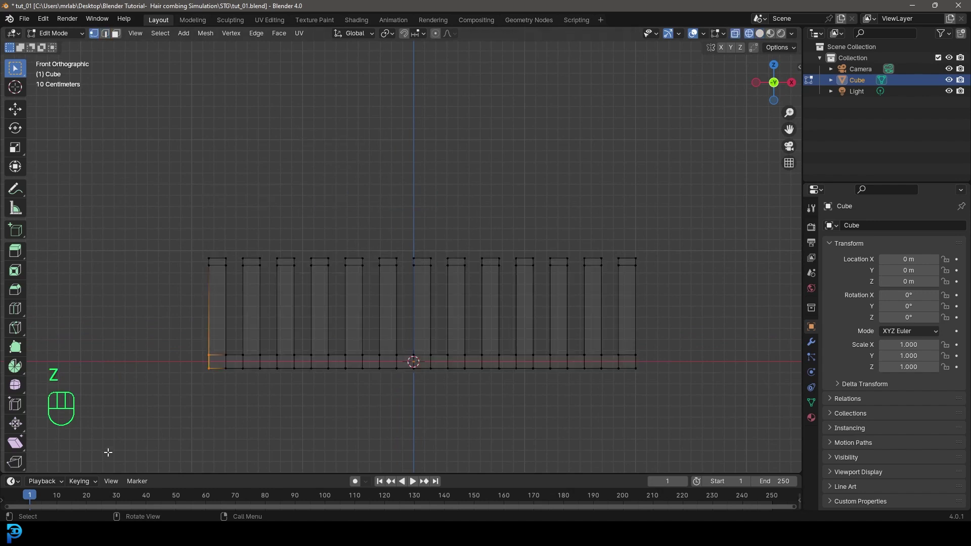
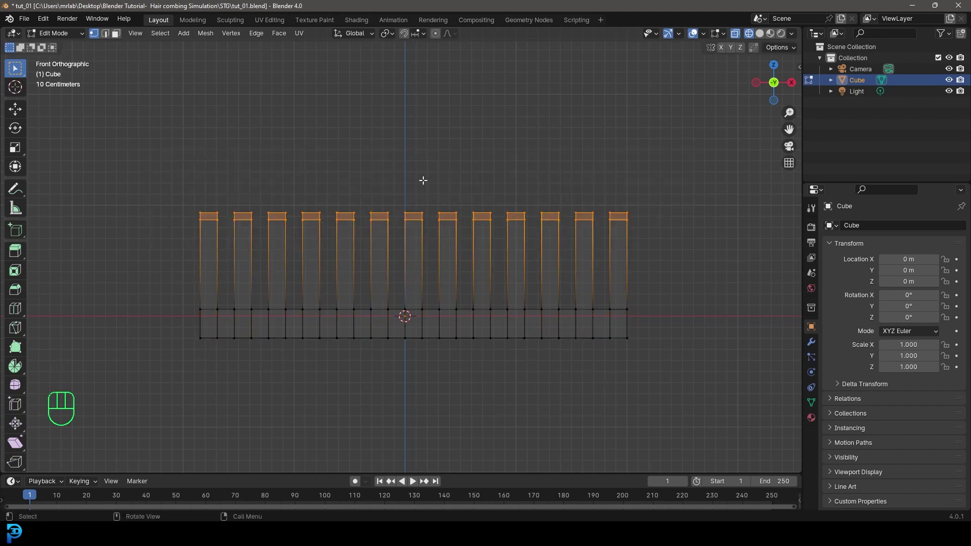
{"action": "left_click_drag", "start_coordinate": [394, 39], "coordinate": [429, 93]}
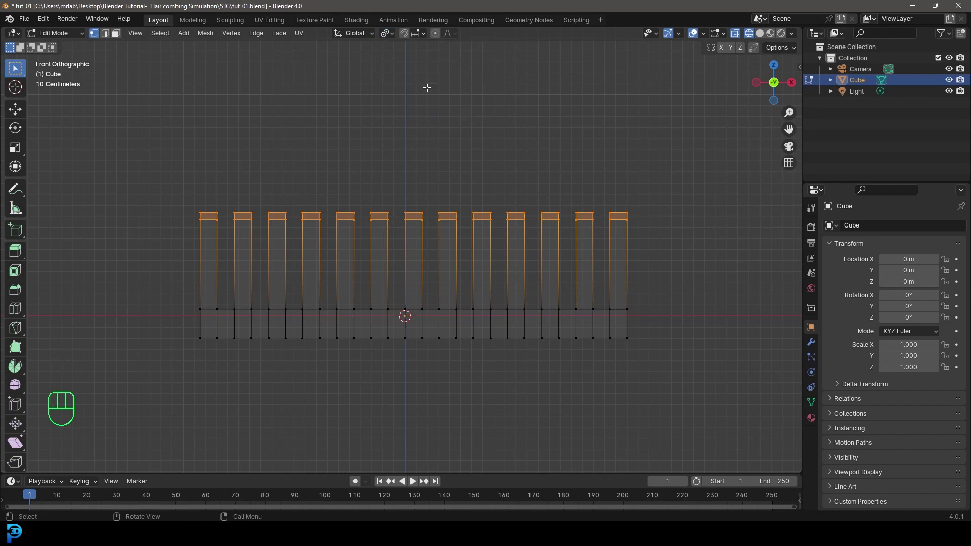
{"action": "key", "text": "s"}
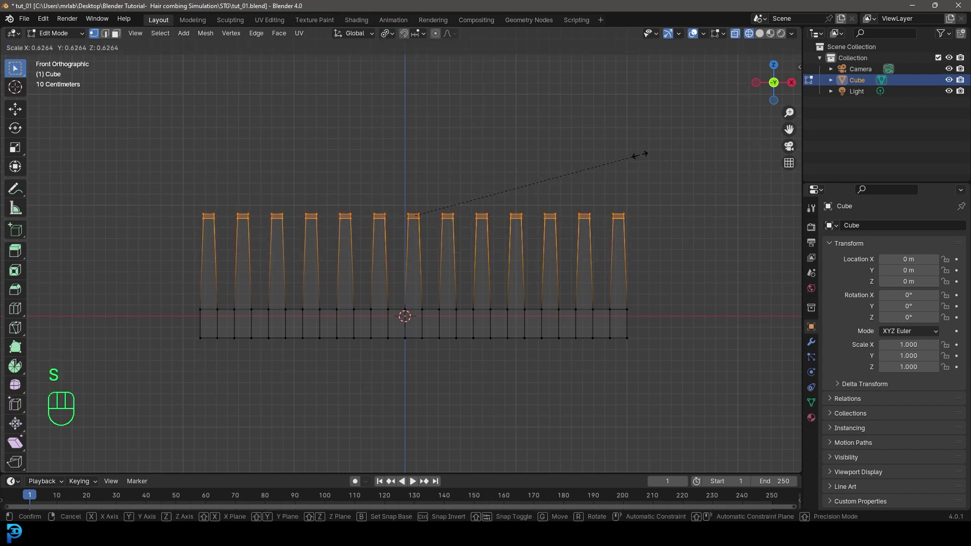
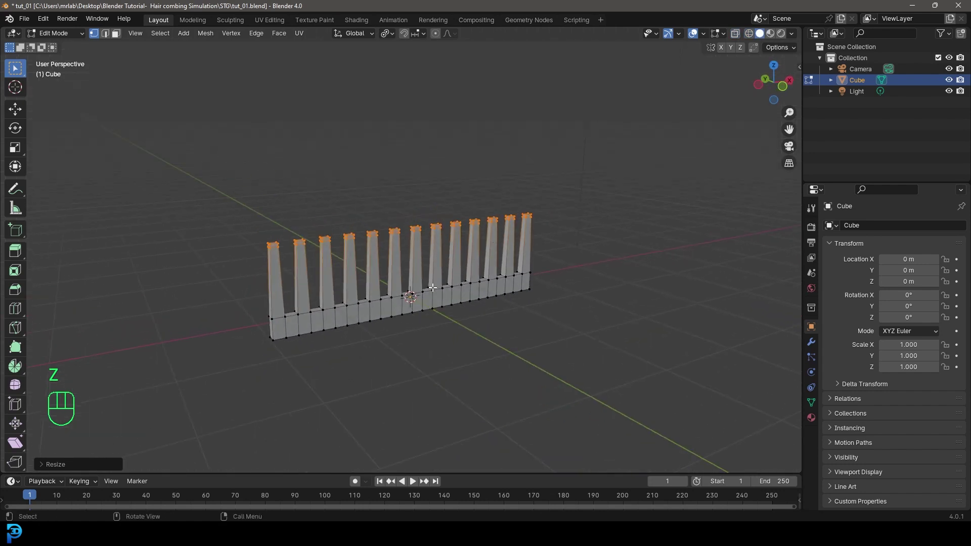
{"action": "key", "text": "Tab"}
{"action": "middle_click", "coordinate": [467, 260]}
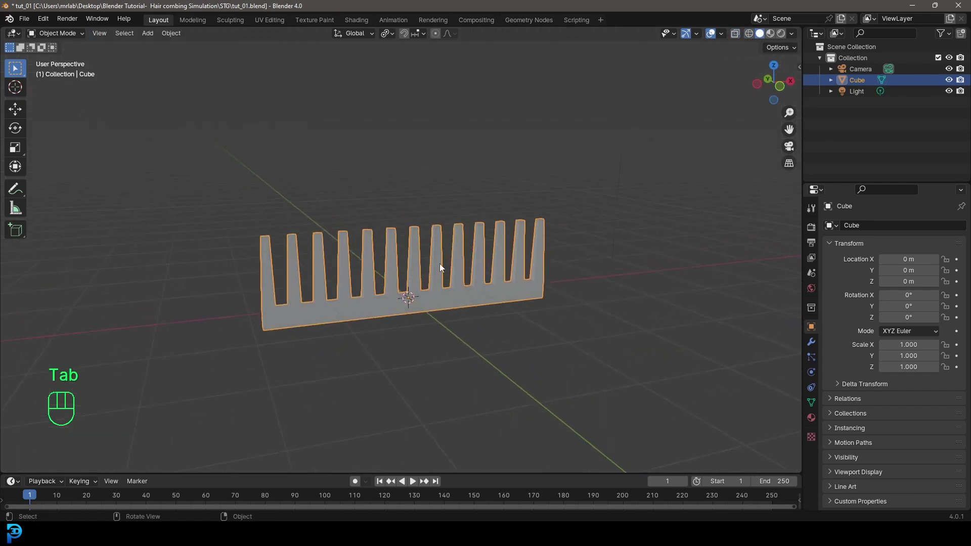
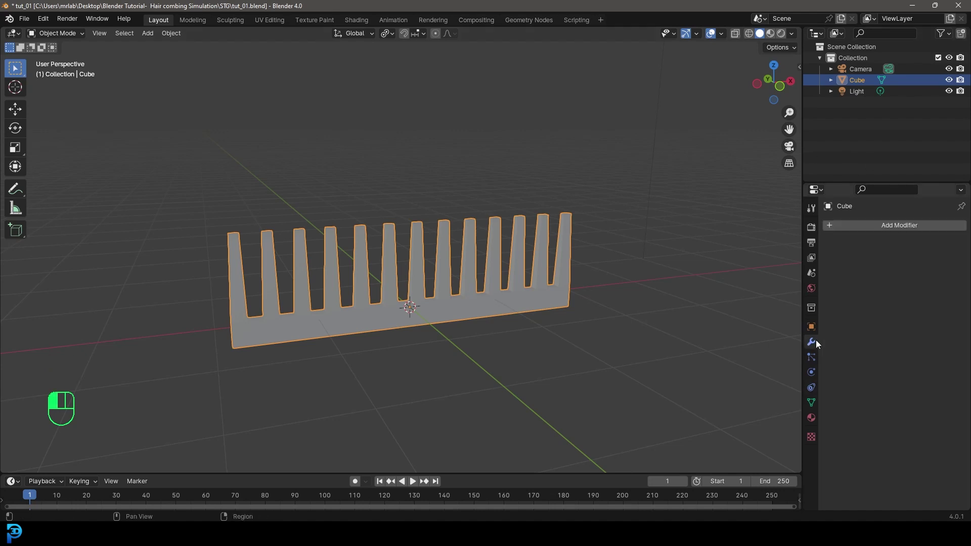
Step: Raise the comb's Subdivision Surface viewport level to 2 to round the teeth
{"action": "left_click_drag", "start_coordinate": [890, 230], "coordinate": [768, 246]}
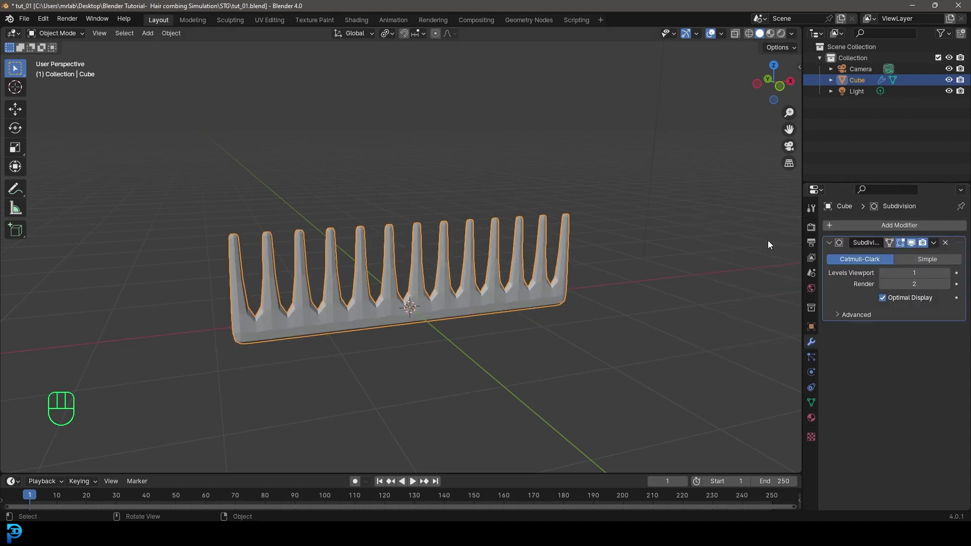
{"action": "left_click_drag", "start_coordinate": [479, 272], "coordinate": [471, 266]}
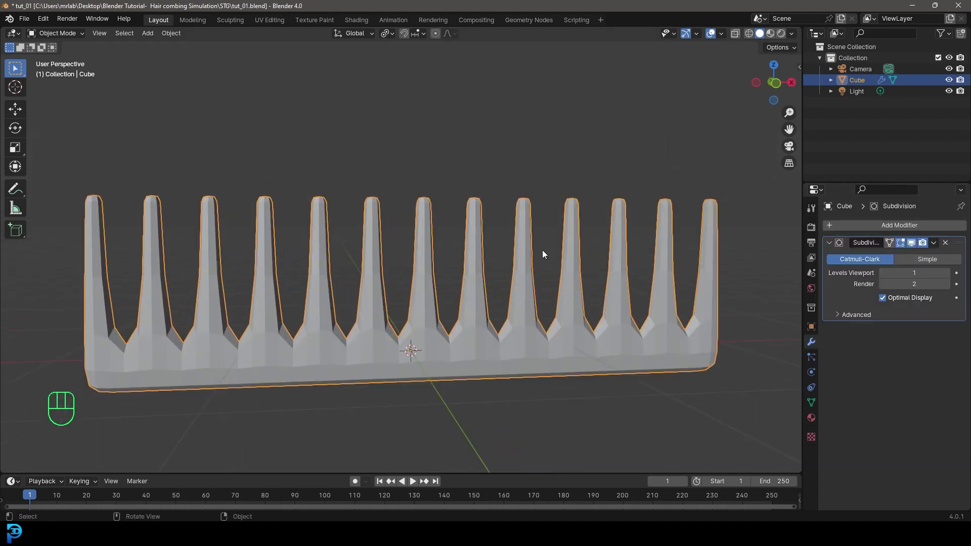
{"action": "left_click", "coordinate": [949, 277]}
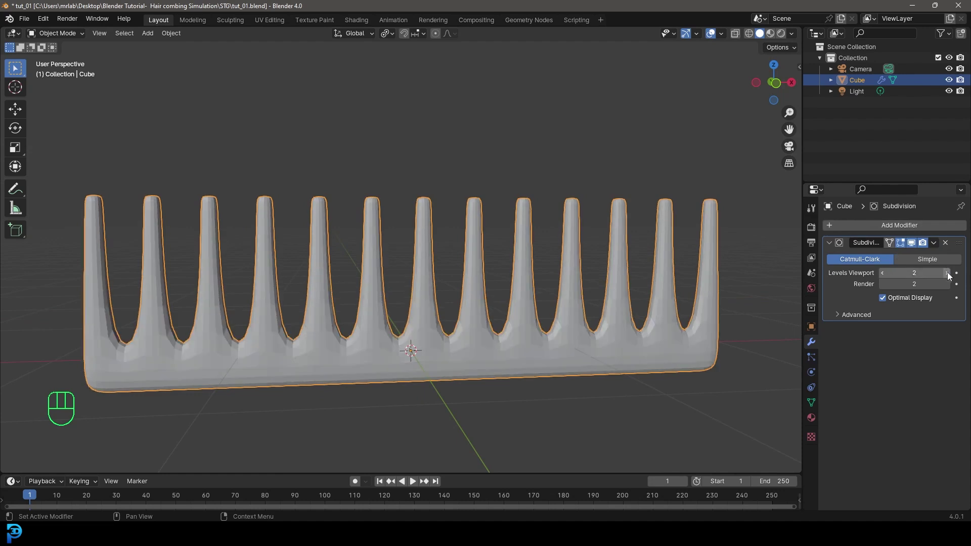
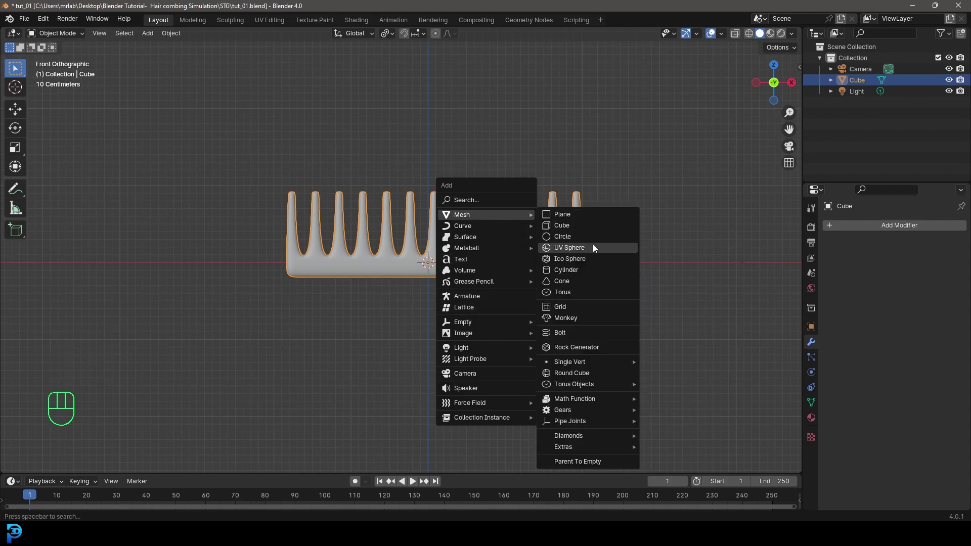
Step: Add a UV sphere and move it up along Z above the comb
{"action": "left_click_drag", "start_coordinate": [448, 344], "coordinate": [435, 378]}
{"action": "key", "text": "g"}
{"action": "key", "text": "z"}
{"action": "left_click_drag", "start_coordinate": [400, 268], "coordinate": [445, 281]}
Step: Add a new particle system to the sphere in Particle Properties
{"action": "left_click_drag", "start_coordinate": [418, 190], "coordinate": [377, 192]}
{"action": "left_click", "coordinate": [814, 362]}
{"action": "left_click", "coordinate": [963, 231]}
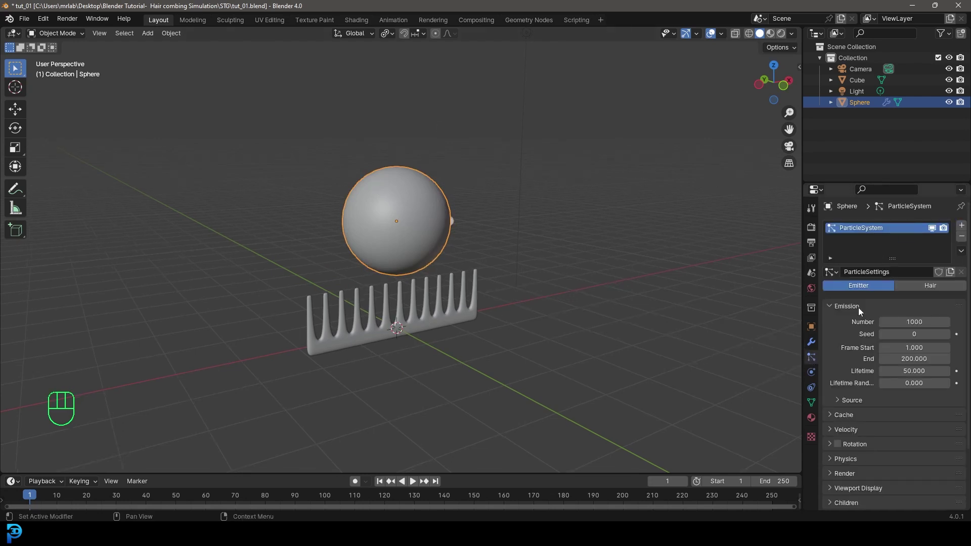
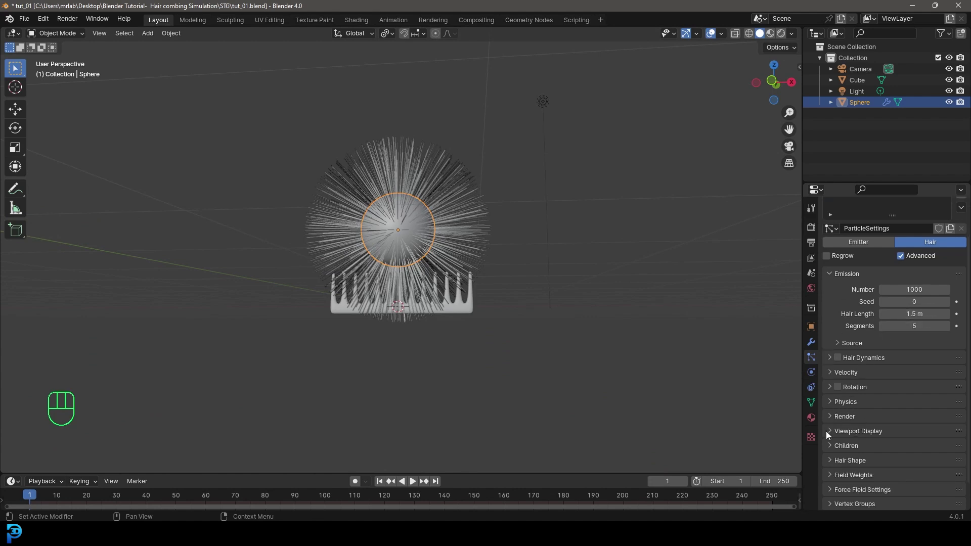
Step: Set hair viewport strand steps to 4 and enable interpolated child hairs for denser fur
{"action": "left_click", "coordinate": [834, 432]}
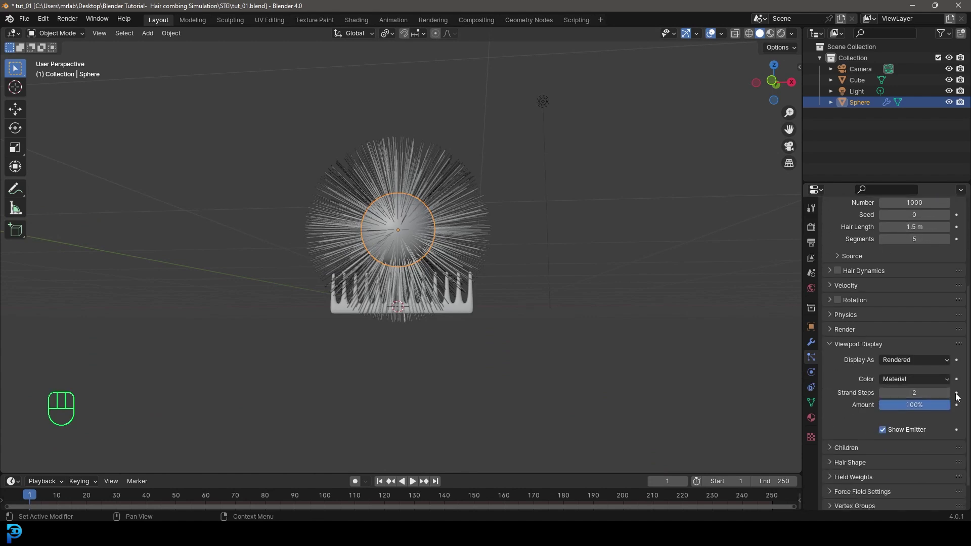
{"action": "left_click", "coordinate": [949, 399]}
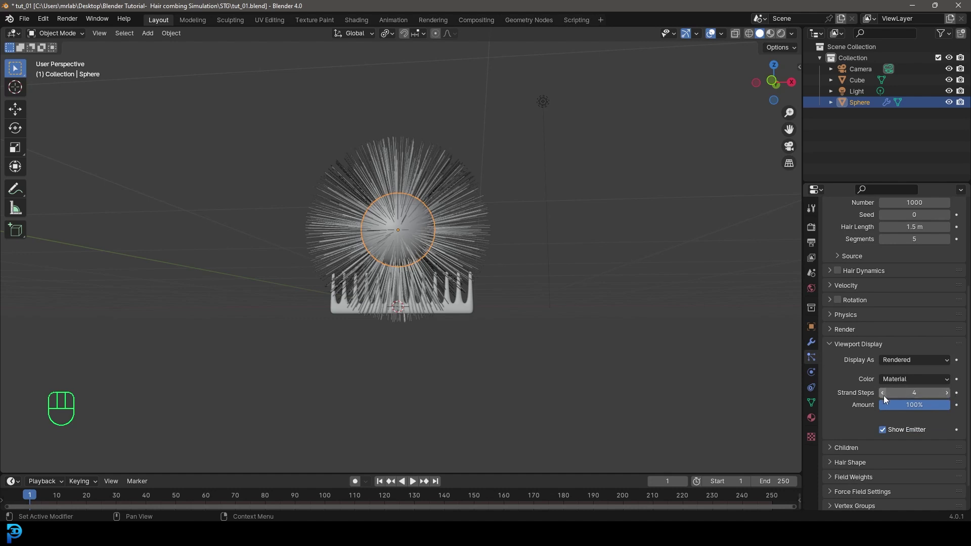
{"action": "left_click", "coordinate": [834, 454]}
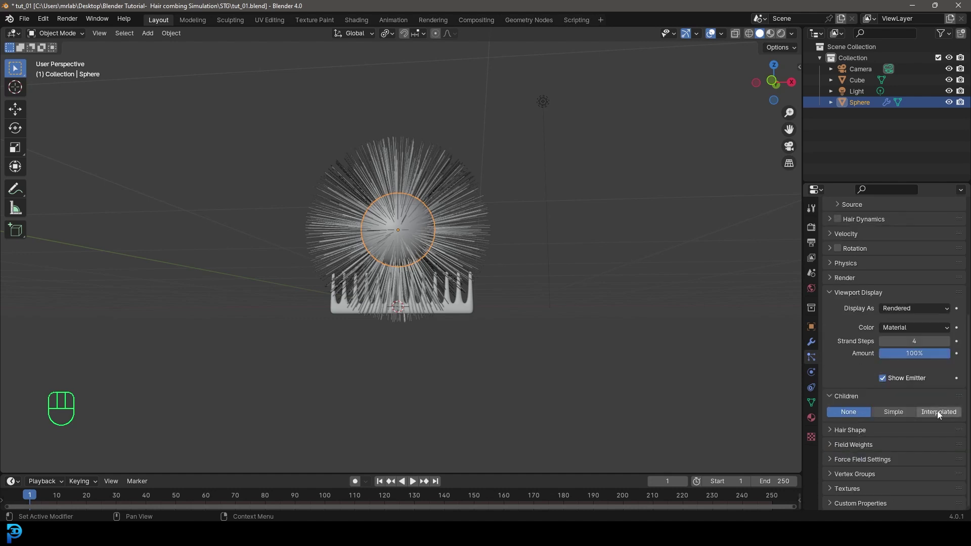
{"action": "left_click", "coordinate": [939, 416]}
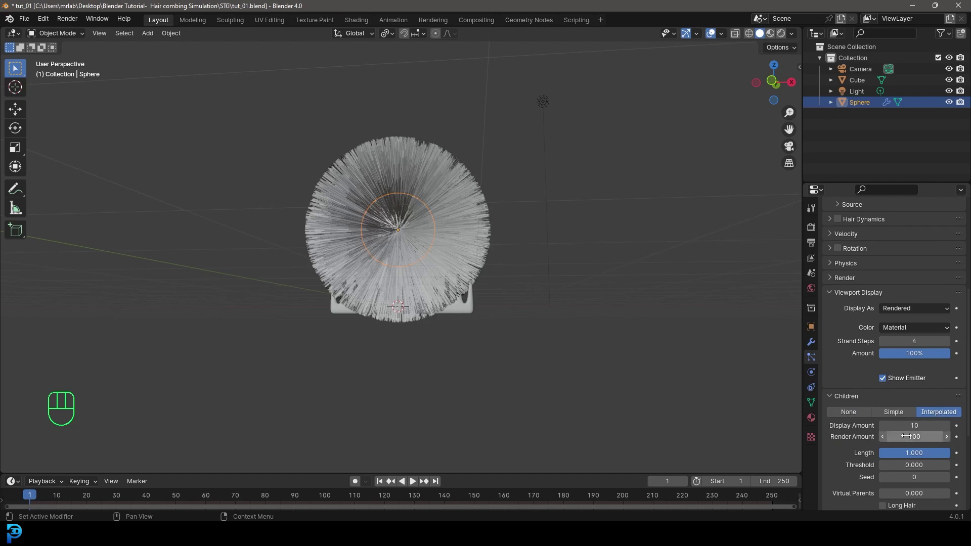
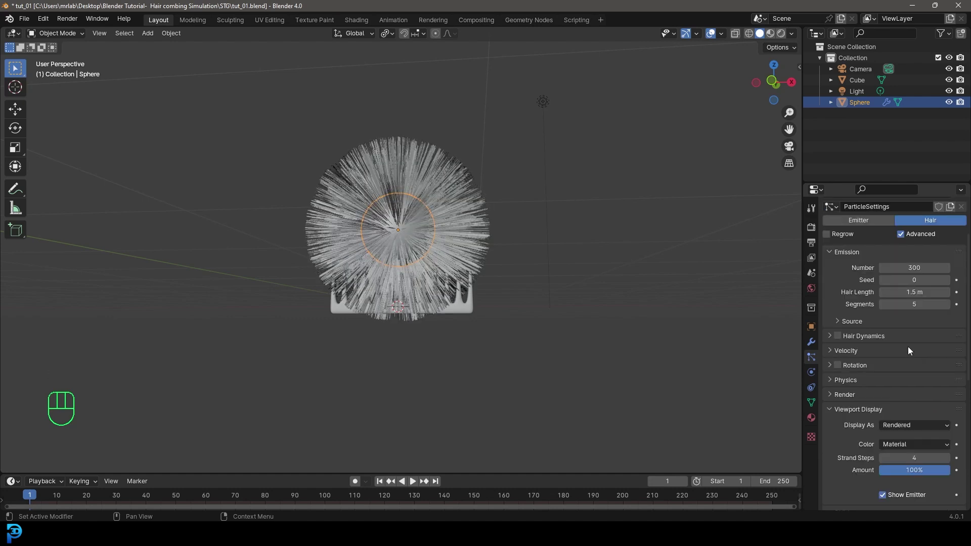
Step: Enable B-spline hair paths and raise render path steps from 3 to 4
{"action": "left_click", "coordinate": [834, 402]}
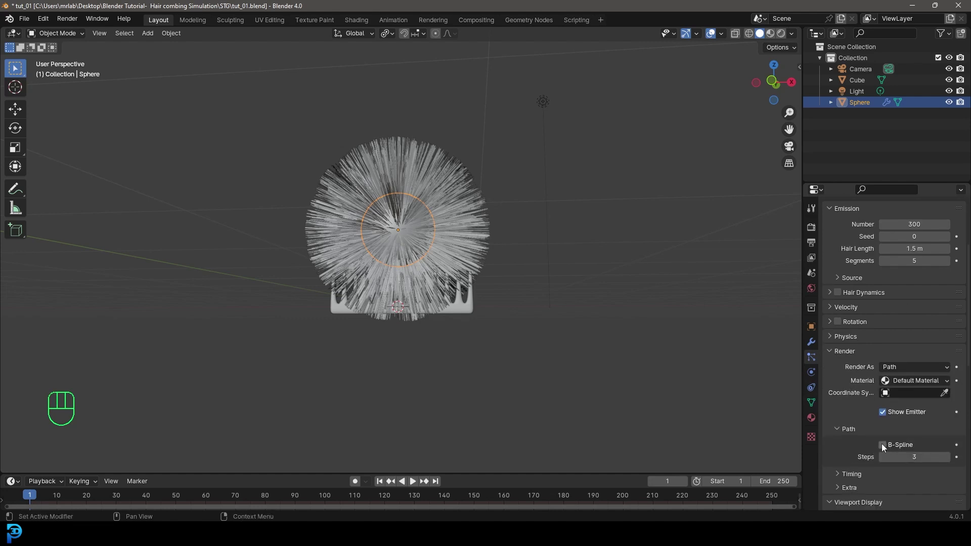
{"action": "left_click", "coordinate": [887, 448]}
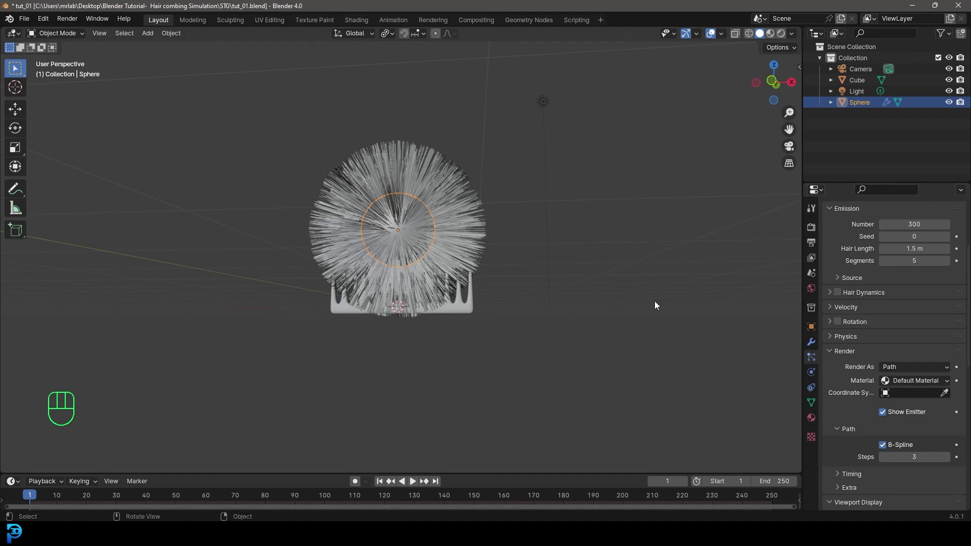
{"action": "left_click", "coordinate": [950, 462]}
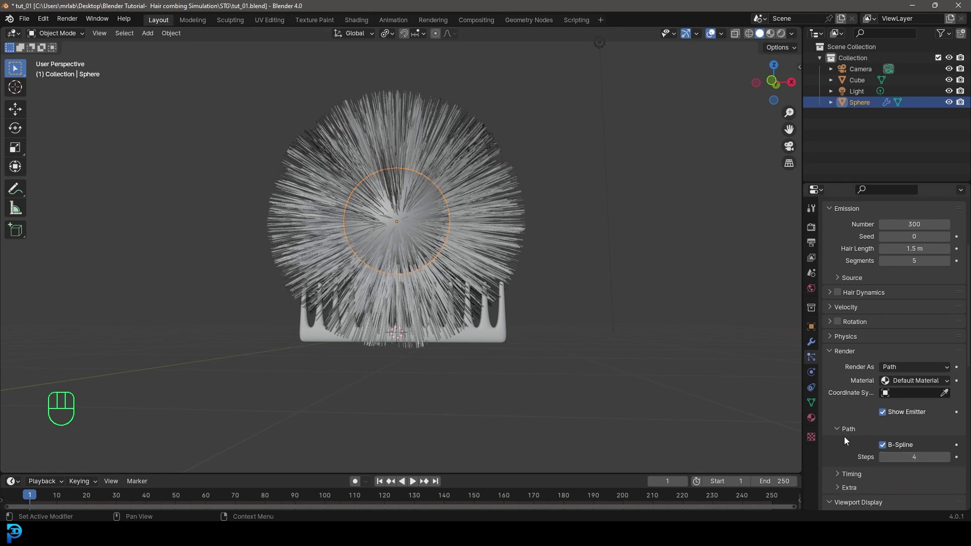
{"action": "left_click_drag", "start_coordinate": [464, 275], "coordinate": [481, 291]}
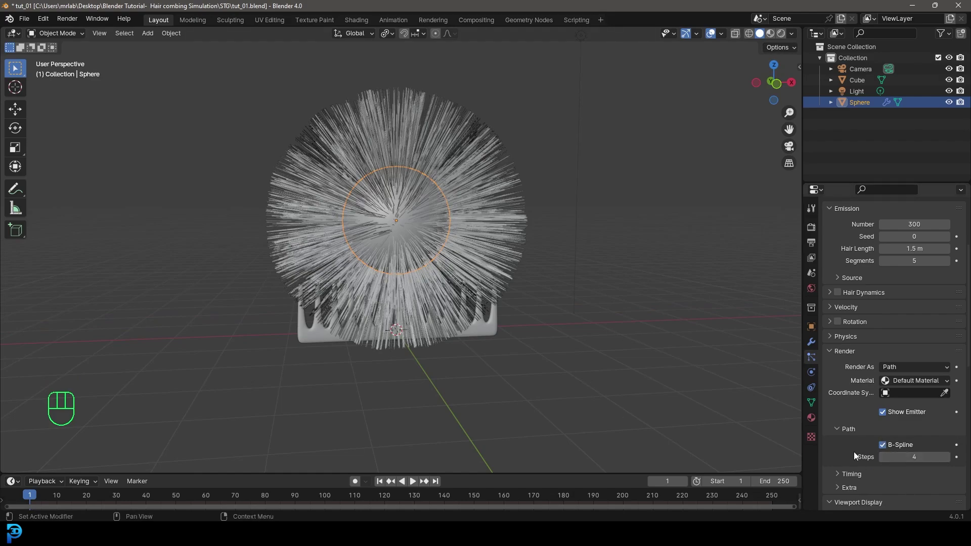
{"action": "left_click_drag", "start_coordinate": [496, 316], "coordinate": [497, 310]}
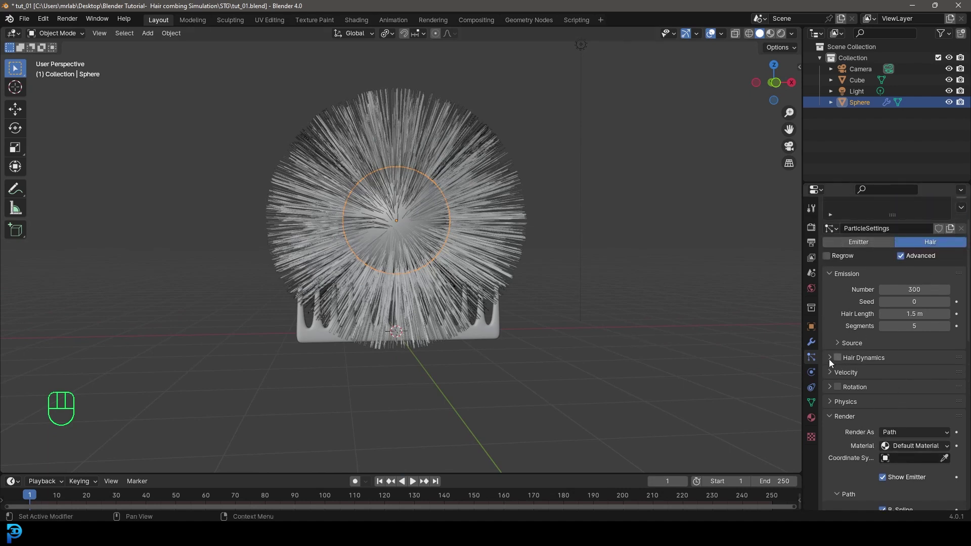
Step: Enable Hair Dynamics on the fur and expand its Structure settings
{"action": "left_click", "coordinate": [841, 364]}
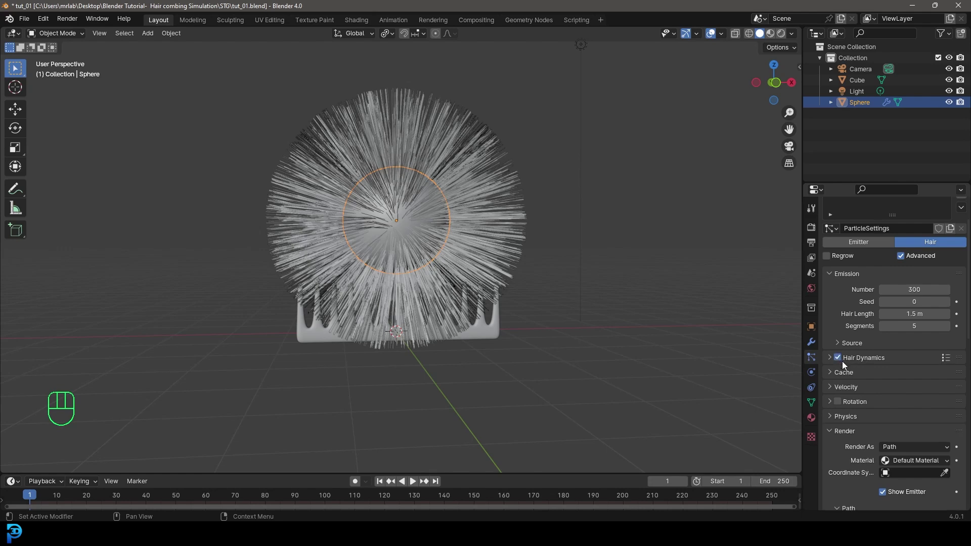
{"action": "left_click", "coordinate": [831, 360]}
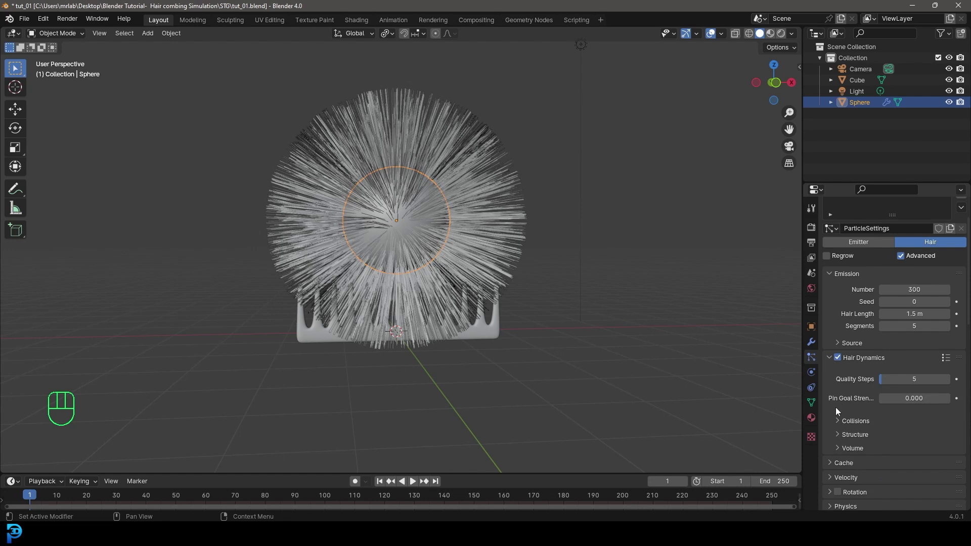
{"action": "left_click", "coordinate": [838, 436]}
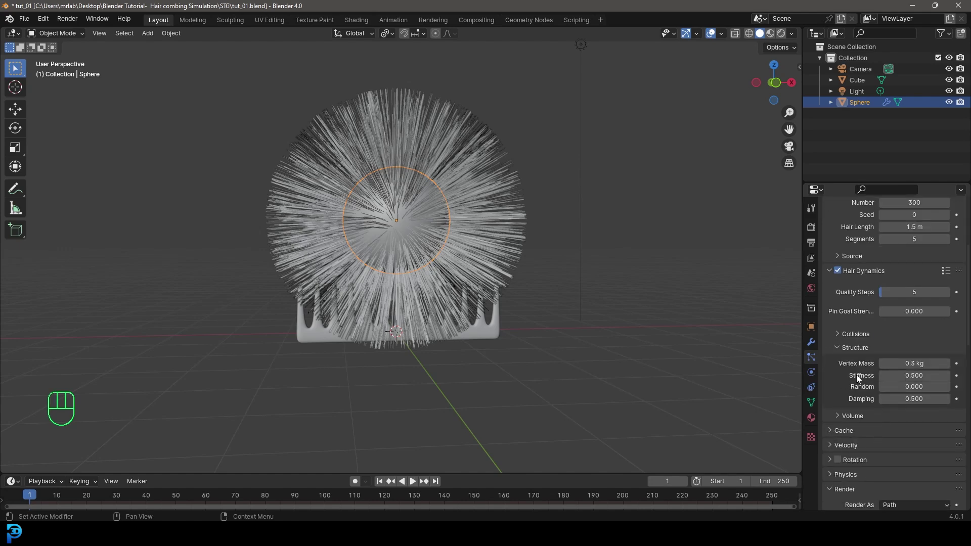
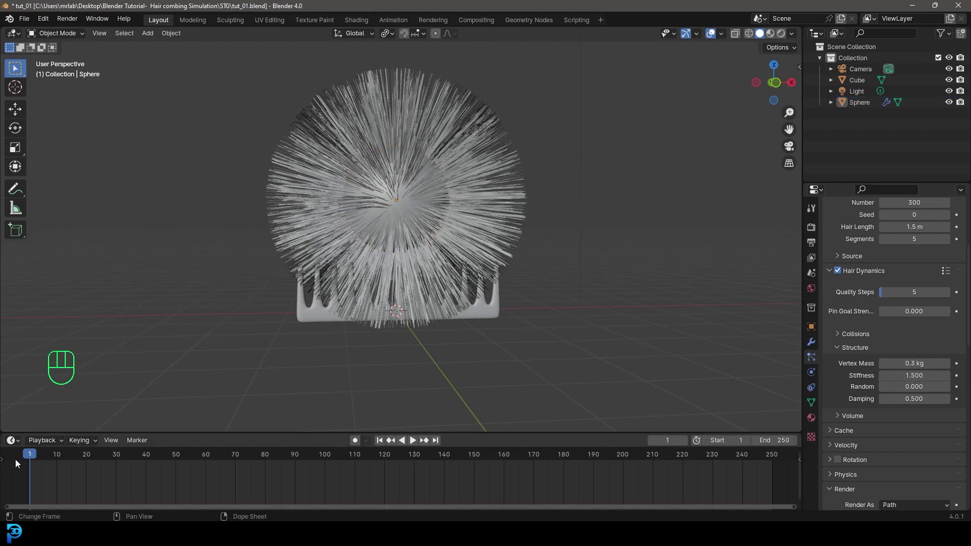
{"action": "left_click", "coordinate": [31, 461]}
Step: Play back the simulation while trying stiffness values, leaving Stiffness at 0.5 so strands droop
{"action": "key", "text": "space"}
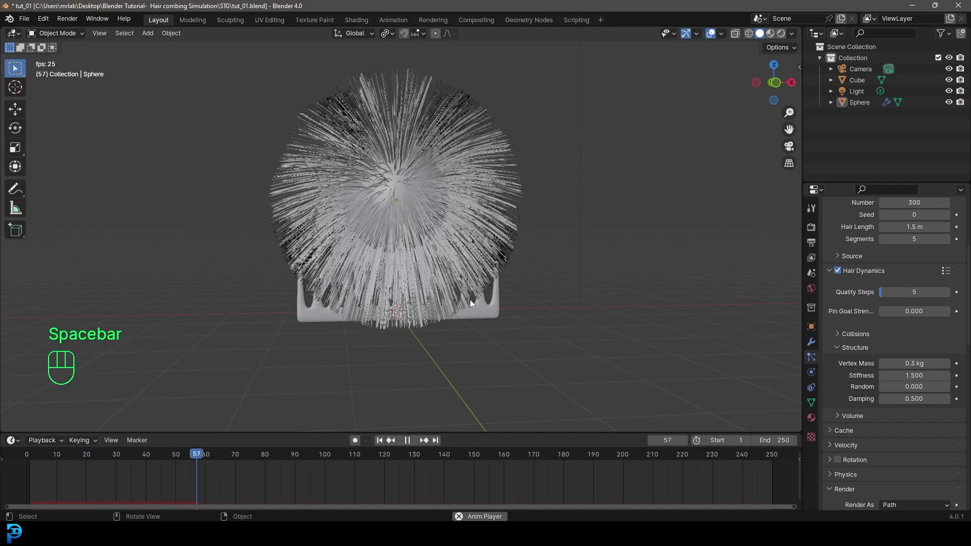
{"action": "key", "text": "space"}
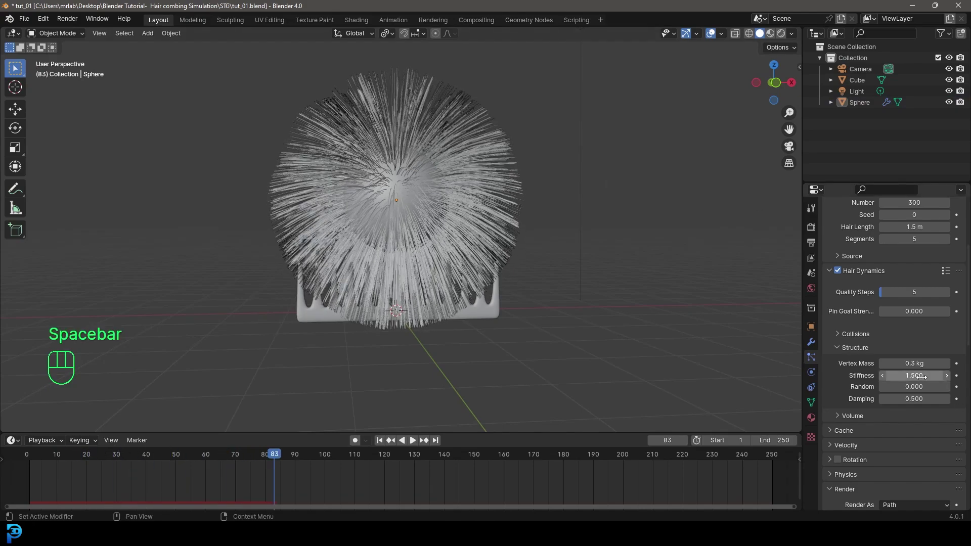
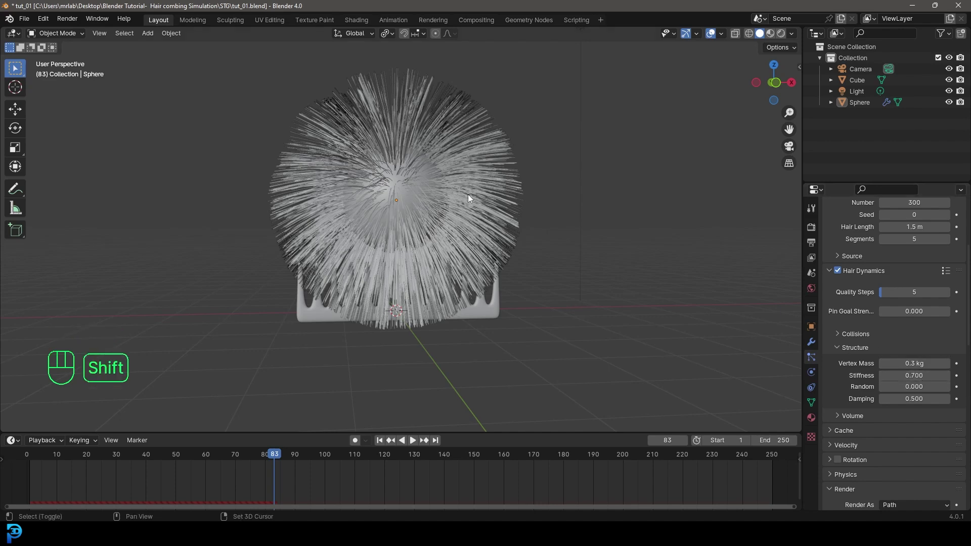
{"action": "key", "text": "shift+Left"}
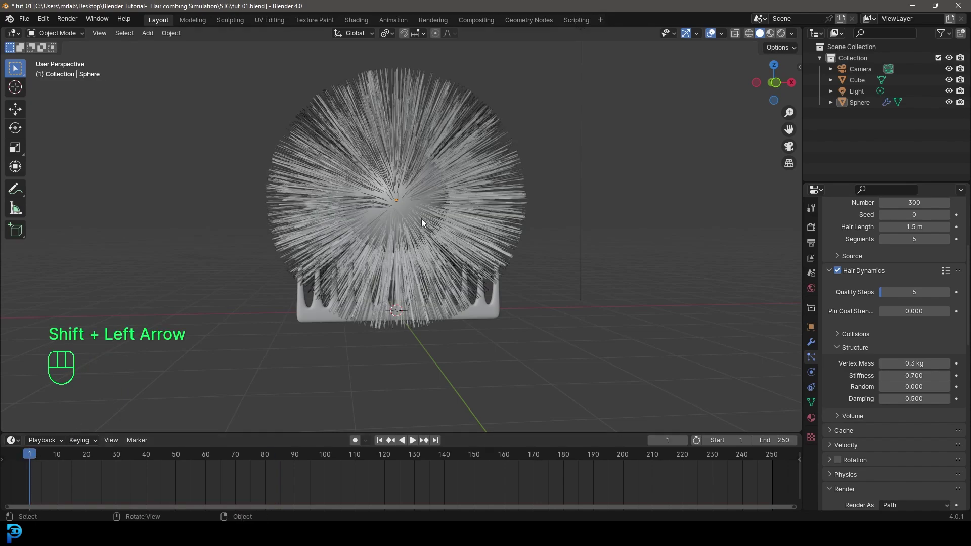
{"action": "key", "text": "space"}
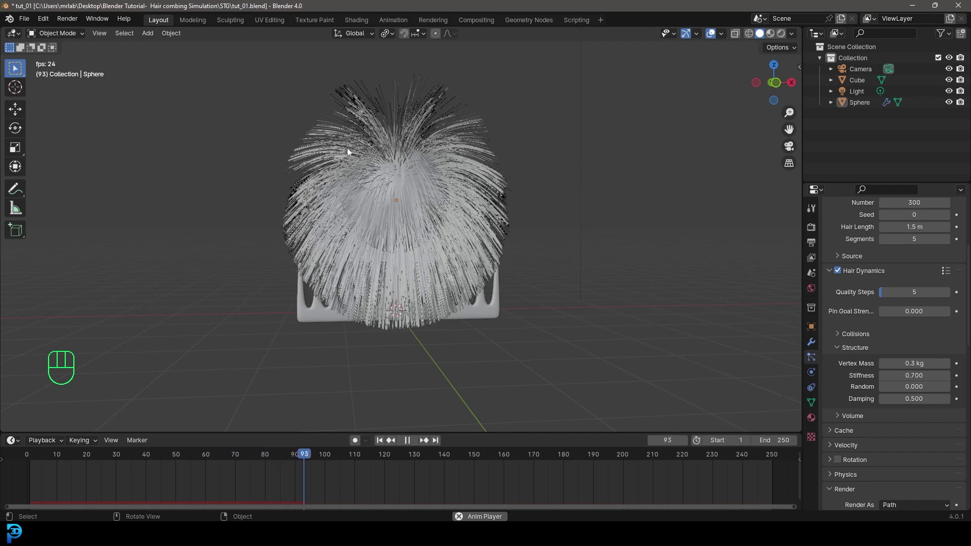
{"action": "key", "text": "space"}
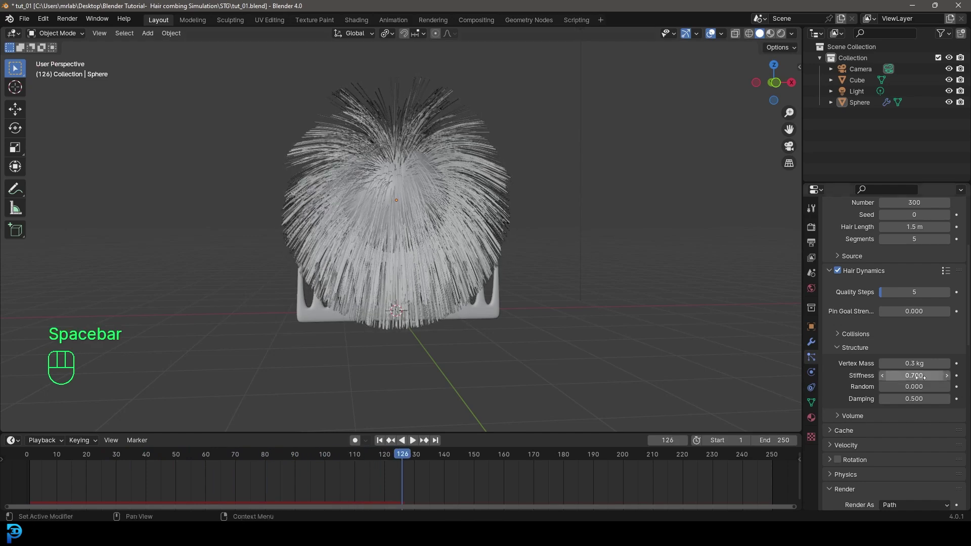
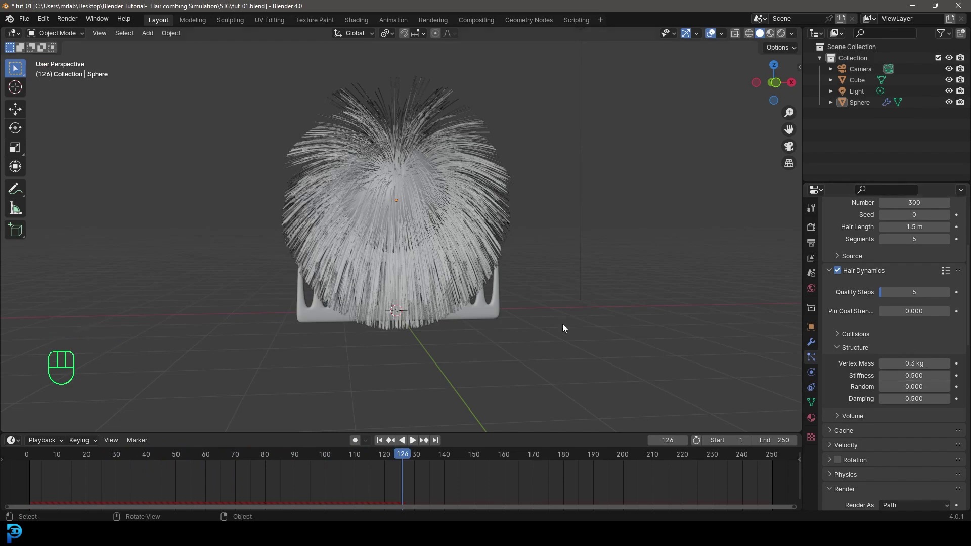
{"action": "key", "text": "shift+Left"}
{"action": "key", "text": "space"}
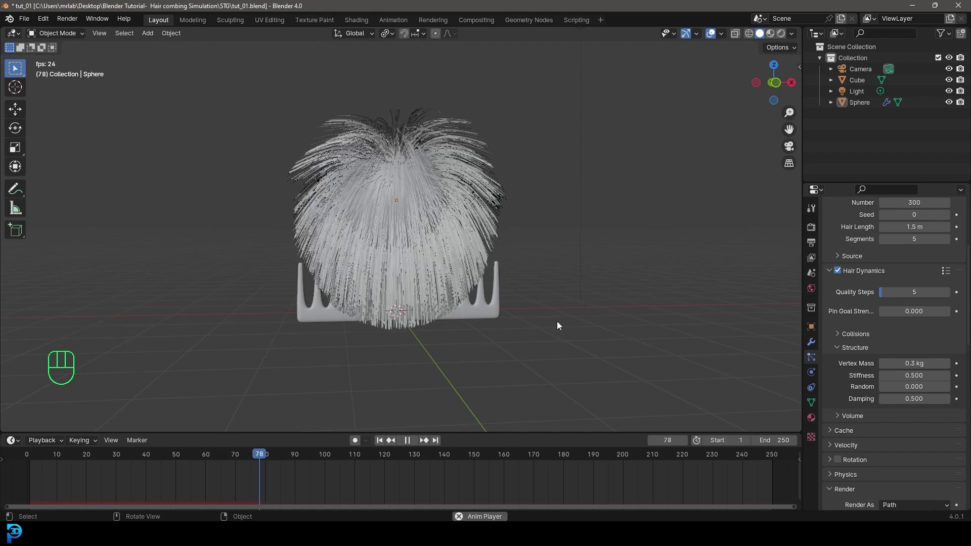
{"action": "key", "text": "space"}
{"action": "left_click_drag", "start_coordinate": [450, 275], "coordinate": [534, 267]}
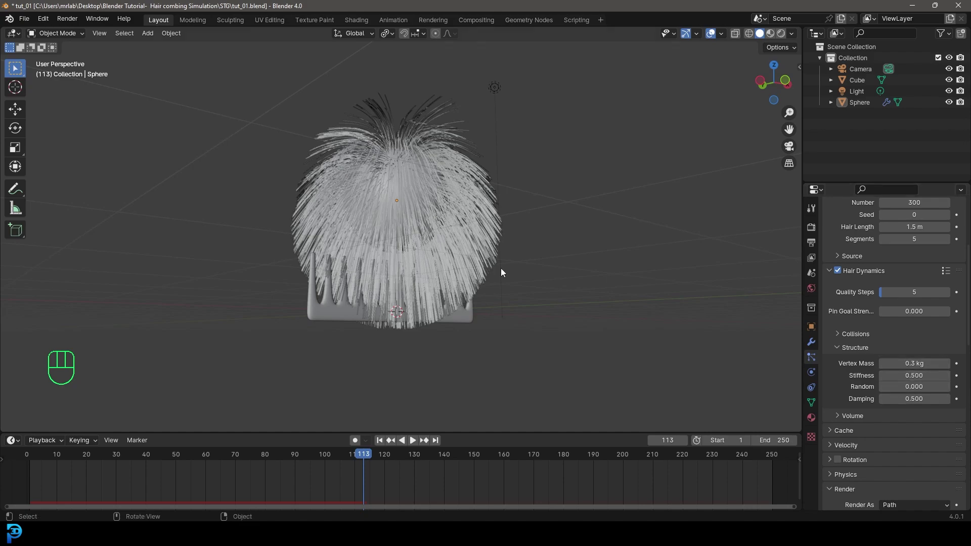
{"action": "left_click_drag", "start_coordinate": [487, 285], "coordinate": [487, 323]}
Step: Tilt the comb beside the sphere in front view and keyframe its Location & Rotation at frame 20
{"action": "left_click", "coordinate": [482, 317]}
{"action": "left_click_drag", "start_coordinate": [514, 315], "coordinate": [498, 305]}
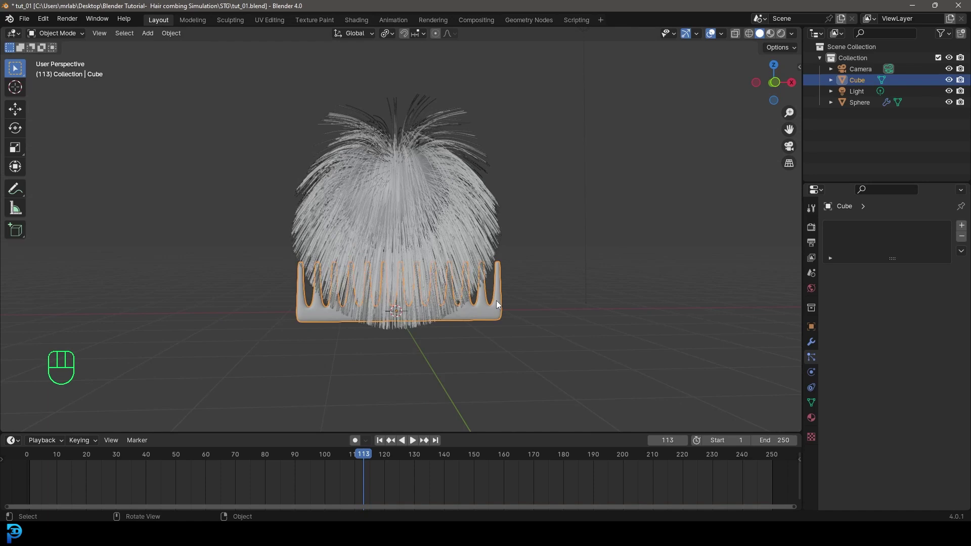
{"action": "key", "text": "KP_1"}
{"action": "left_click_drag", "start_coordinate": [420, 326], "coordinate": [391, 316]}
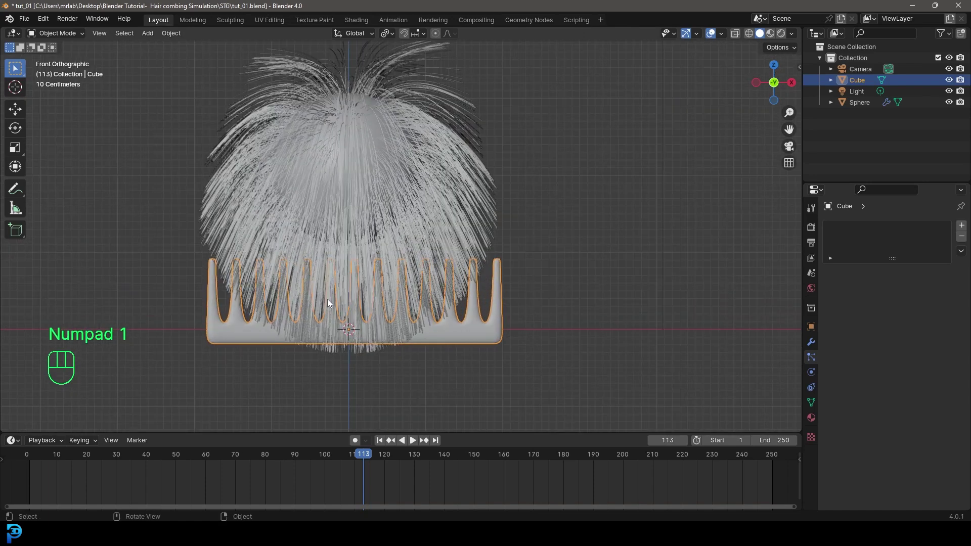
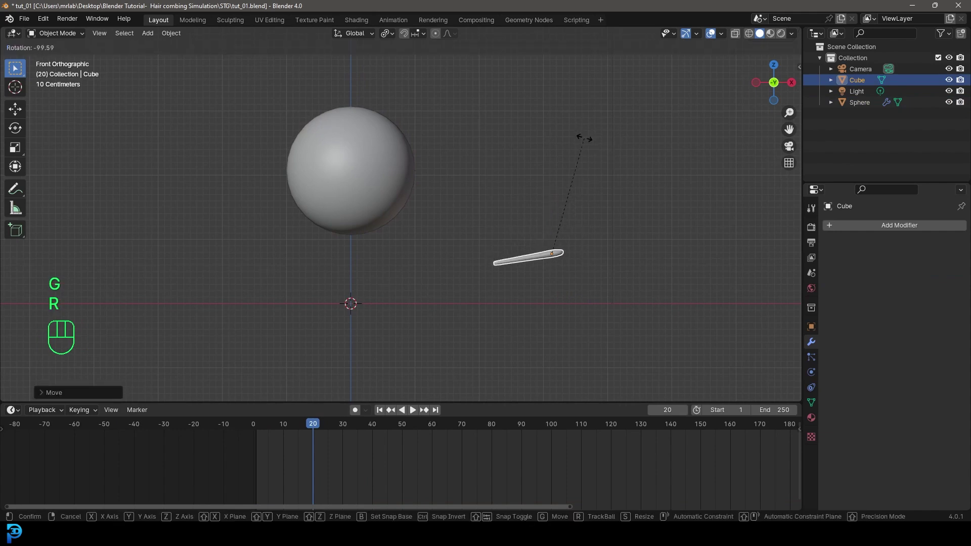
{"action": "key", "text": "i"}
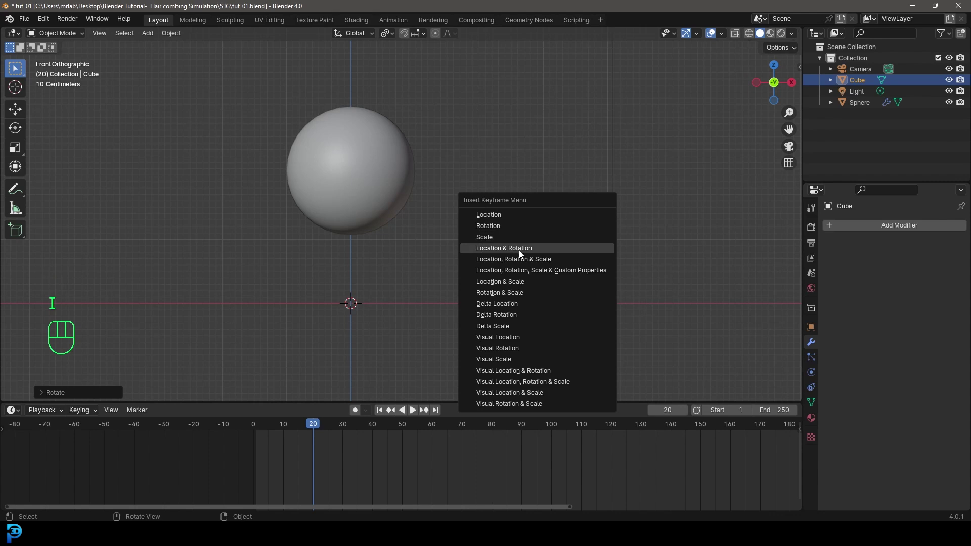
{"action": "left_click_drag", "start_coordinate": [311, 428], "coordinate": [406, 440]}
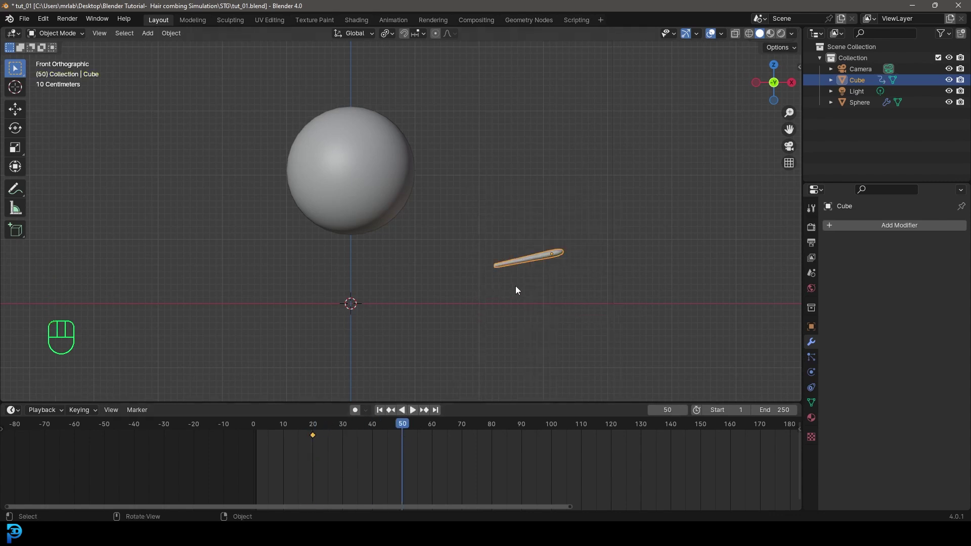
Step: At frame 50, move the comb under the sphere and keyframe it again
{"action": "key", "text": "g"}
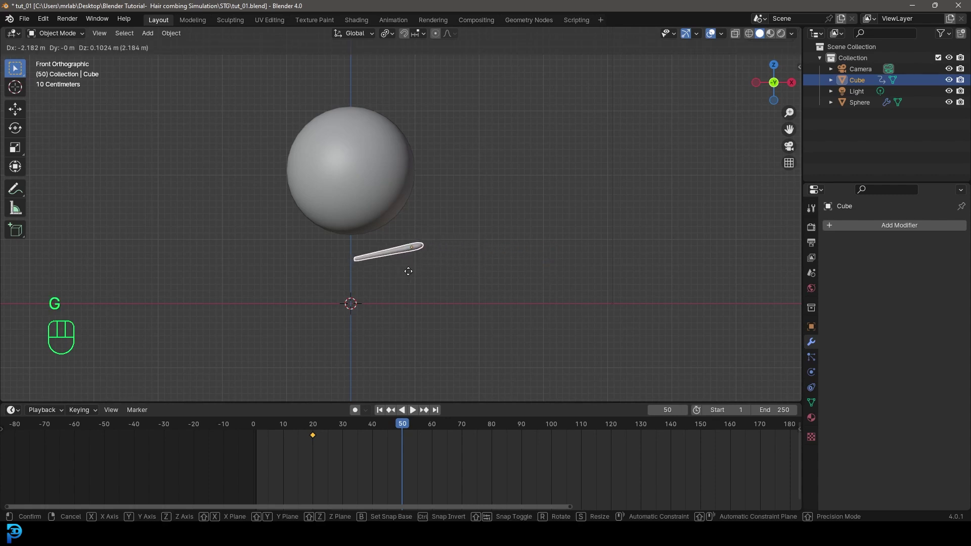
{"action": "left_click_drag", "start_coordinate": [407, 265], "coordinate": [446, 283]}
{"action": "key", "text": "i"}
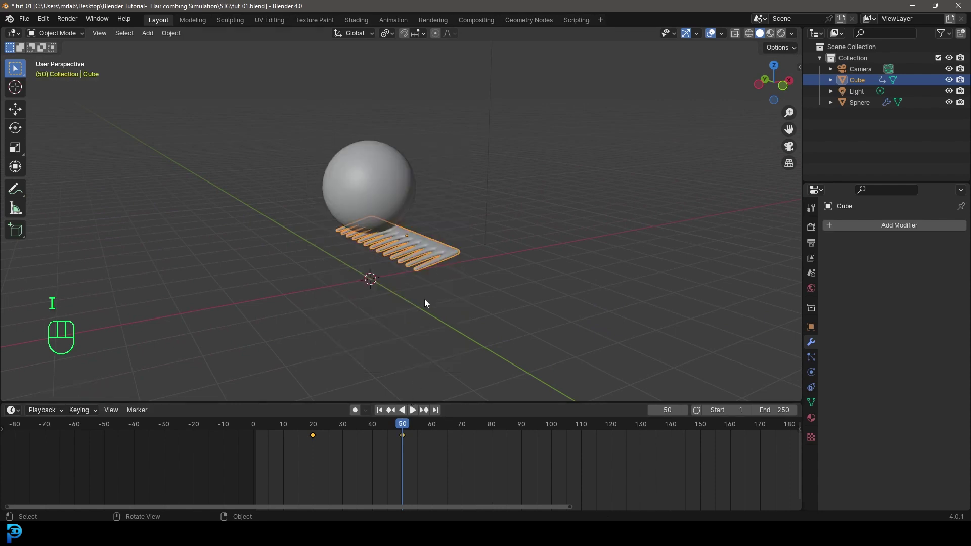
Step: Review the comb animation so far from the front view
{"action": "key", "text": "KP_1"}
{"action": "left_click_drag", "start_coordinate": [406, 431], "coordinate": [265, 440]}
{"action": "key", "text": "space"}
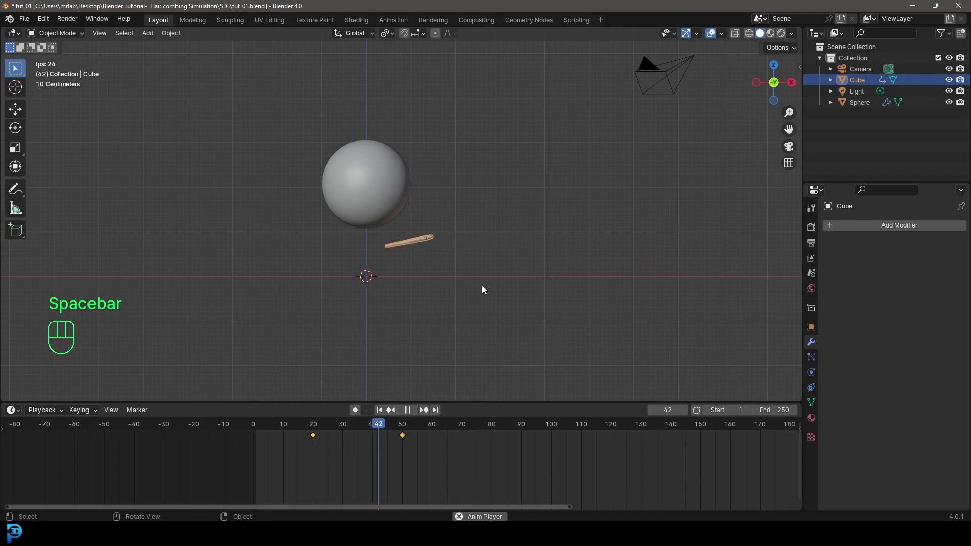
{"action": "key", "text": "space"}
Step: Pose the comb up past the sphere's left side and keyframe it around frame 70
{"action": "left_click_drag", "start_coordinate": [447, 432], "coordinate": [494, 443]}
{"action": "left_click_drag", "start_coordinate": [492, 426], "coordinate": [463, 440]}
{"action": "key", "text": "g"}
{"action": "key", "text": "r"}
{"action": "key", "text": "i"}
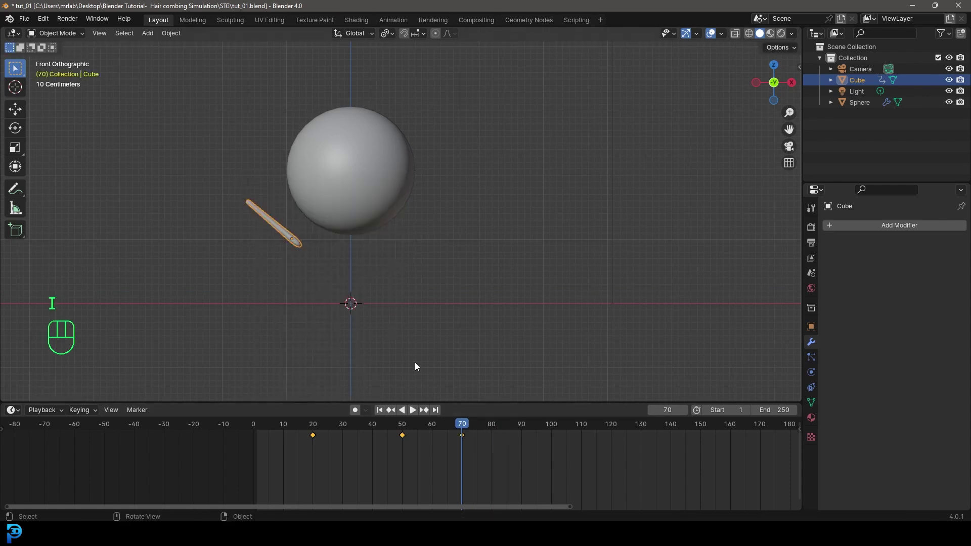
{"action": "left_click_drag", "start_coordinate": [481, 431], "coordinate": [519, 430]}
{"action": "key", "text": "g"}
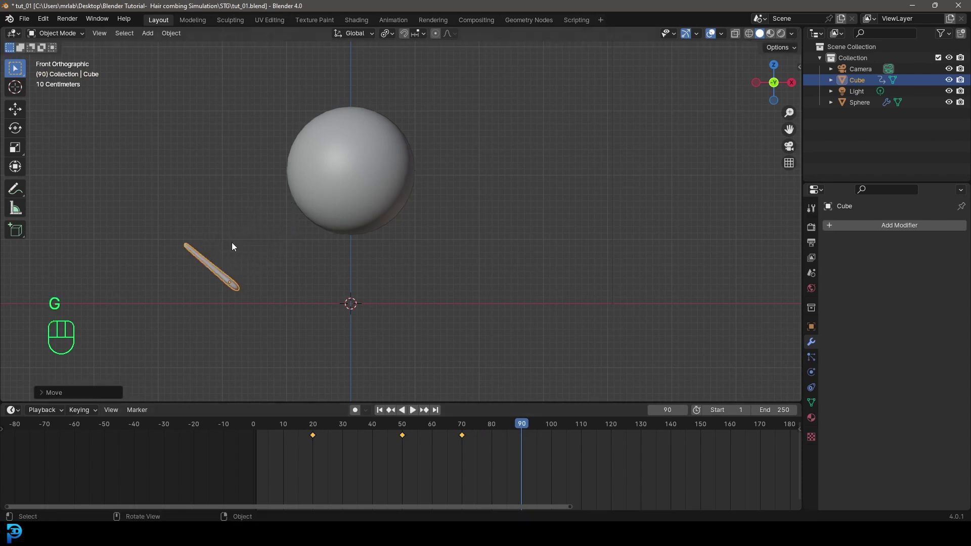
{"action": "key", "text": "i"}
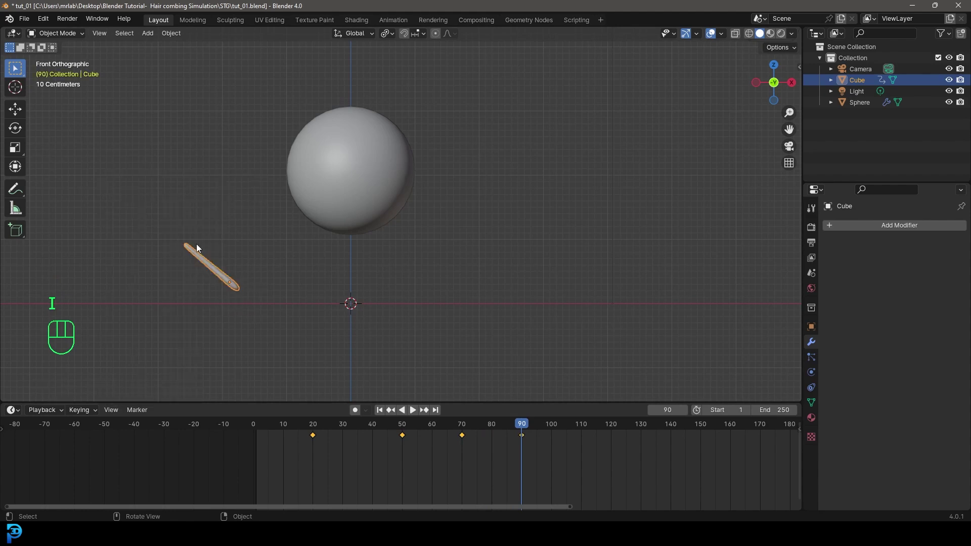
Step: Spread the comb's later keyframes further out in time and preview the result
{"action": "left_click_drag", "start_coordinate": [535, 431], "coordinate": [614, 449]}
{"action": "left_click_drag", "start_coordinate": [325, 442], "coordinate": [307, 431]}
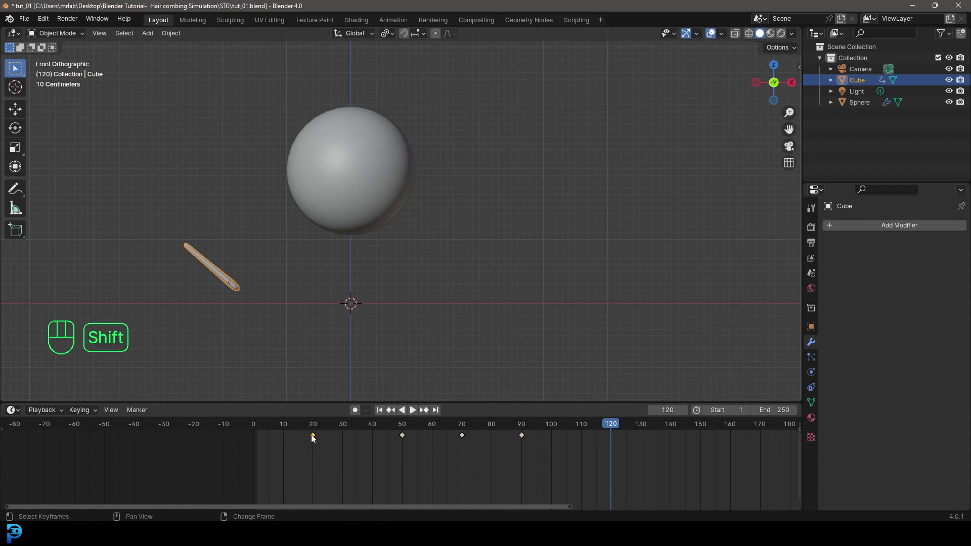
{"action": "key", "text": "shift+d"}
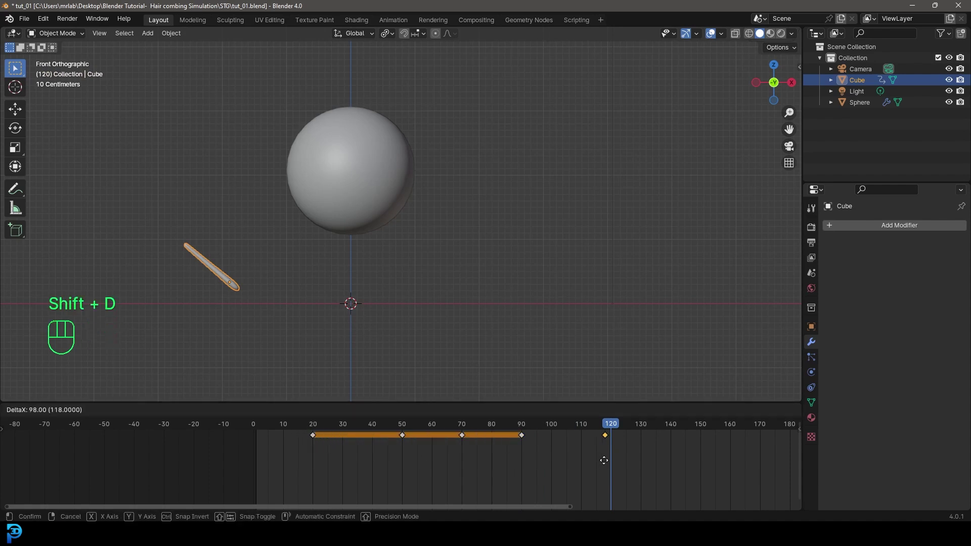
{"action": "left_click_drag", "start_coordinate": [616, 424], "coordinate": [247, 464]}
{"action": "key", "text": "space"}
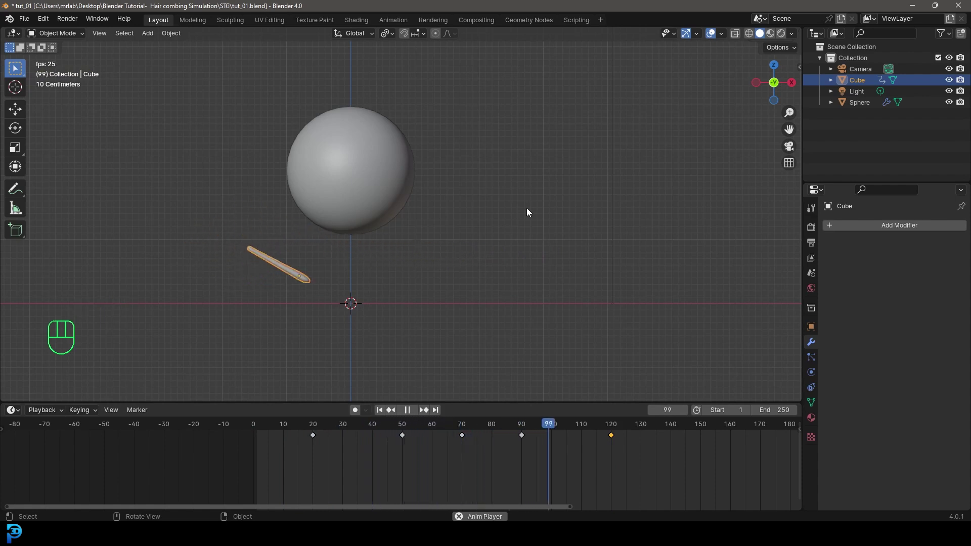
{"action": "key", "text": "space"}
Step: Scale the keyframes so the combing ends near frame 180 and play it back
{"action": "left_click_drag", "start_coordinate": [554, 428], "coordinate": [360, 469]}
{"action": "left_click_drag", "start_coordinate": [332, 427], "coordinate": [405, 470]}
{"action": "key", "text": "s"}
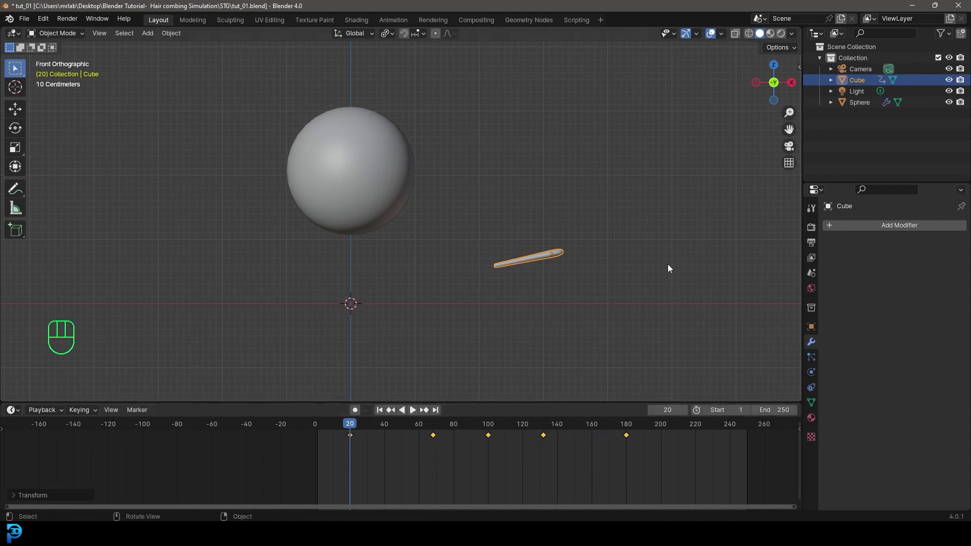
{"action": "key", "text": "space"}
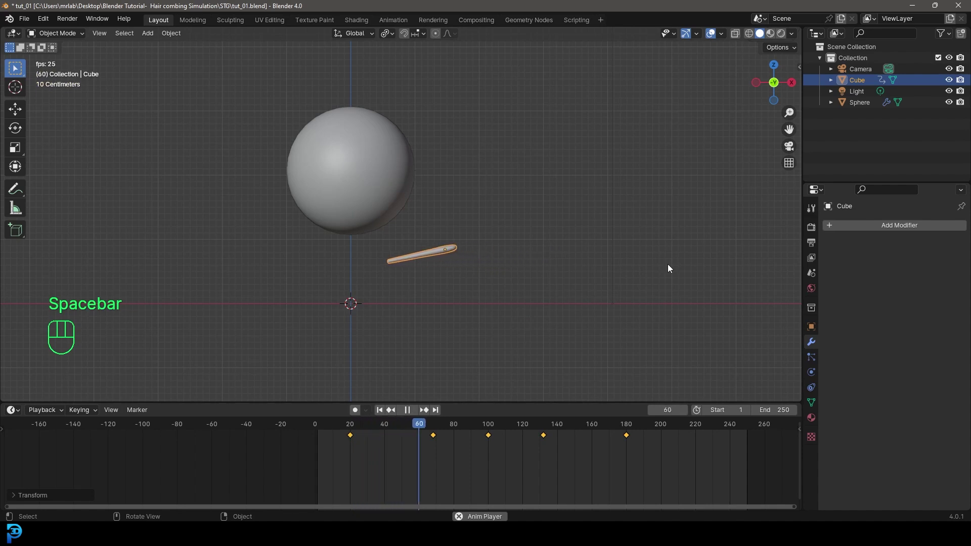
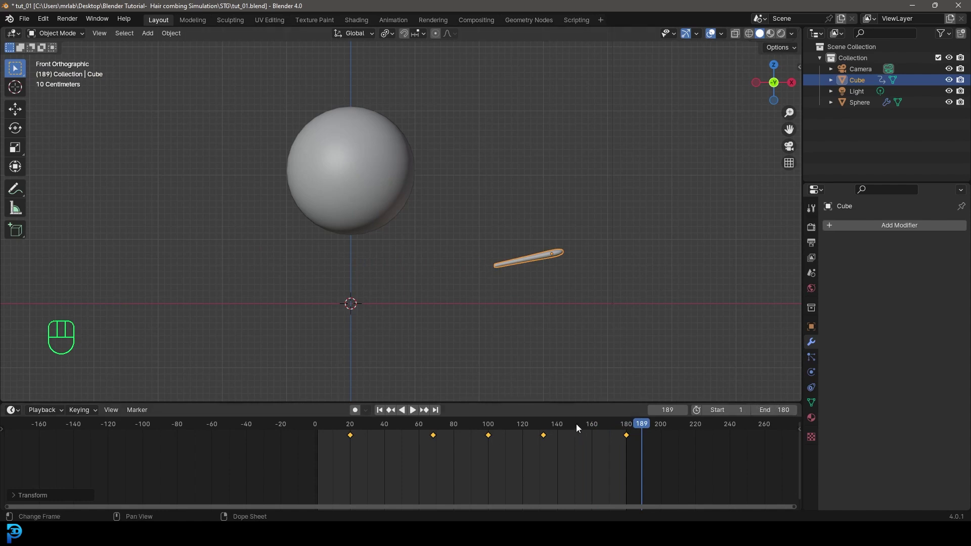
Step: Return to an early frame and save the blend file
{"action": "left_click_drag", "start_coordinate": [633, 426], "coordinate": [356, 440]}
{"action": "key", "text": "ctrl+s"}
{"action": "key", "text": "ctrl+s"}
{"action": "key", "text": "ctrl+s"}
Step: Show the sphere's hair particles in the viewport and in renders, then preview
{"action": "left_click", "coordinate": [370, 129]}
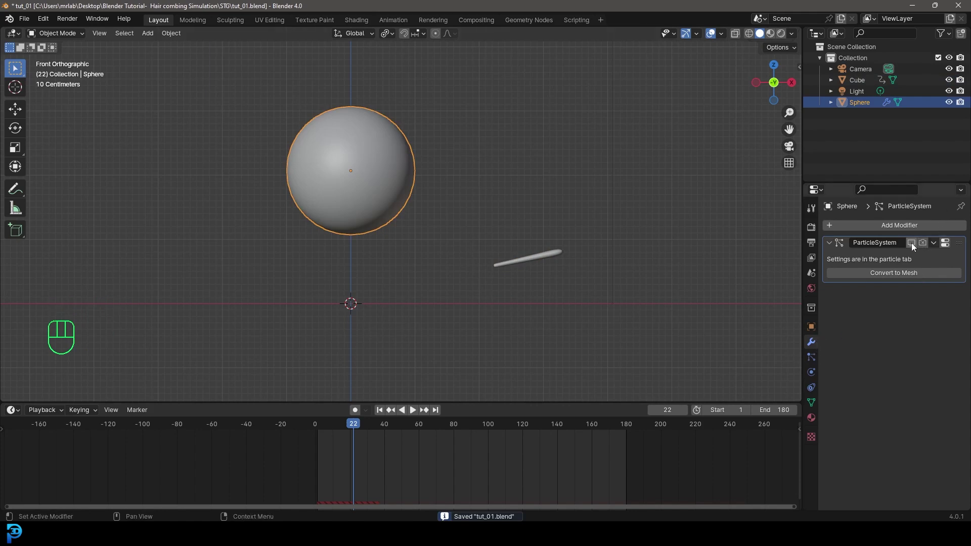
{"action": "left_click", "coordinate": [915, 249]}
{"action": "left_click", "coordinate": [925, 248]}
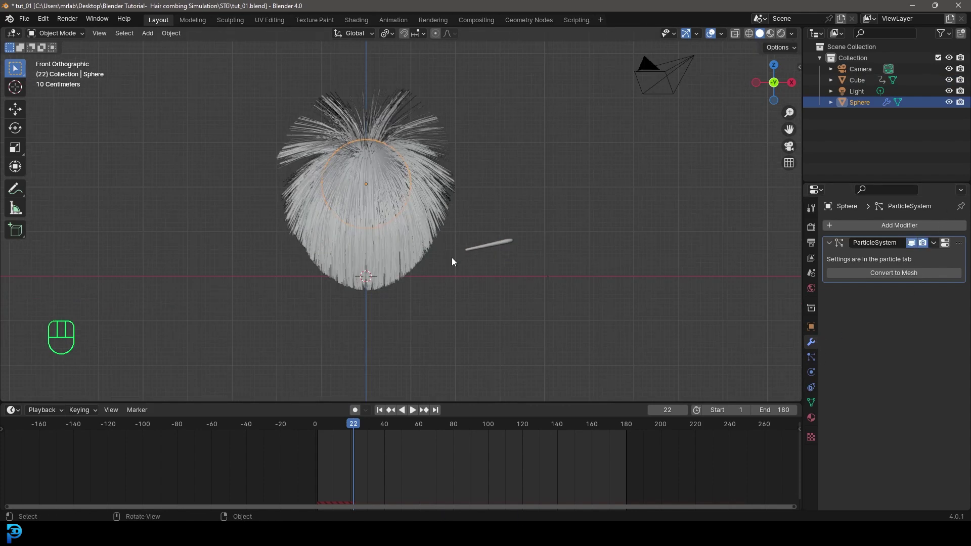
{"action": "left_click_drag", "start_coordinate": [343, 431], "coordinate": [322, 435]}
{"action": "key", "text": "space"}
{"action": "key", "text": "space"}
Step: Add Collision physics to the comb so it pushes the hair during playback
{"action": "left_click_drag", "start_coordinate": [489, 232], "coordinate": [523, 255]}
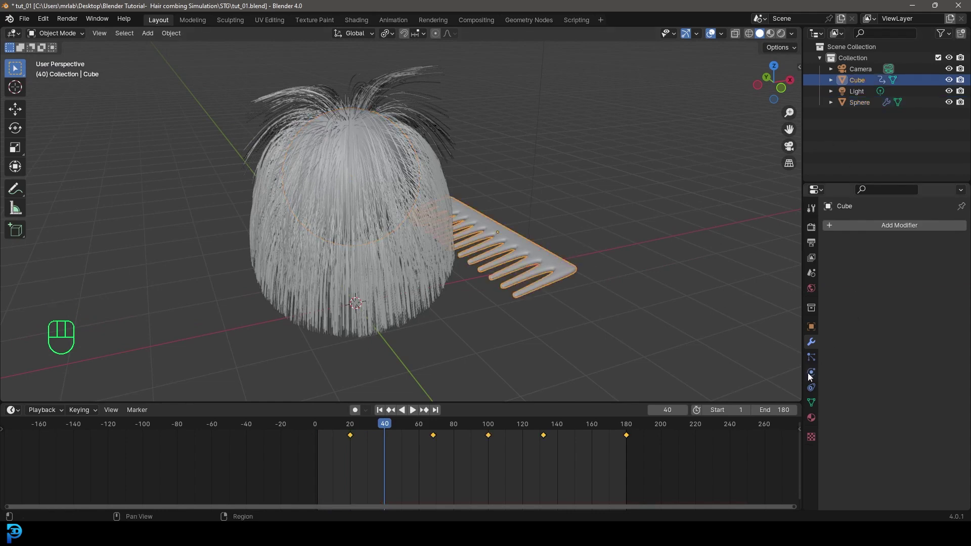
{"action": "left_click", "coordinate": [914, 243]}
{"action": "left_click_drag", "start_coordinate": [372, 432], "coordinate": [320, 440]}
{"action": "key", "text": "space"}
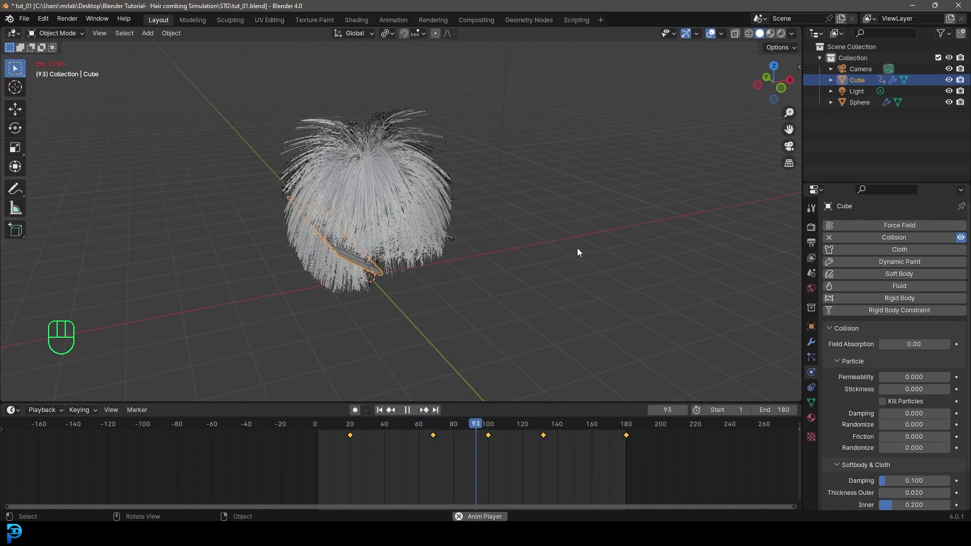
Step: Watch the comb sweep through the fur from several angles, then select the sphere
{"action": "middle_click", "coordinate": [520, 236]}
{"action": "key", "text": "space"}
{"action": "left_click_drag", "start_coordinate": [519, 255], "coordinate": [503, 209]}
{"action": "key", "text": "alt+a"}
{"action": "left_click_drag", "start_coordinate": [460, 232], "coordinate": [490, 275]}
{"action": "key", "text": "space"}
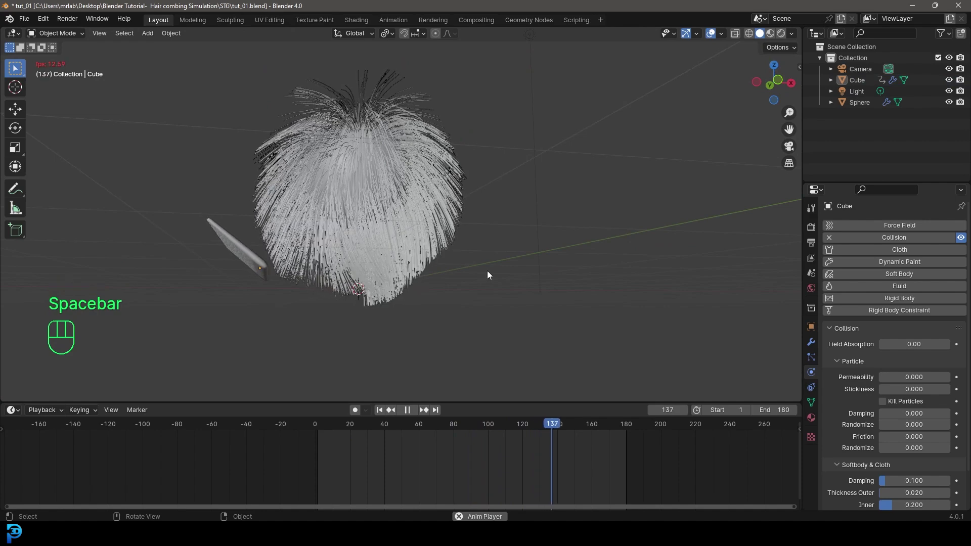
{"action": "key", "text": "space"}
{"action": "left_click_drag", "start_coordinate": [392, 130], "coordinate": [392, 145]}
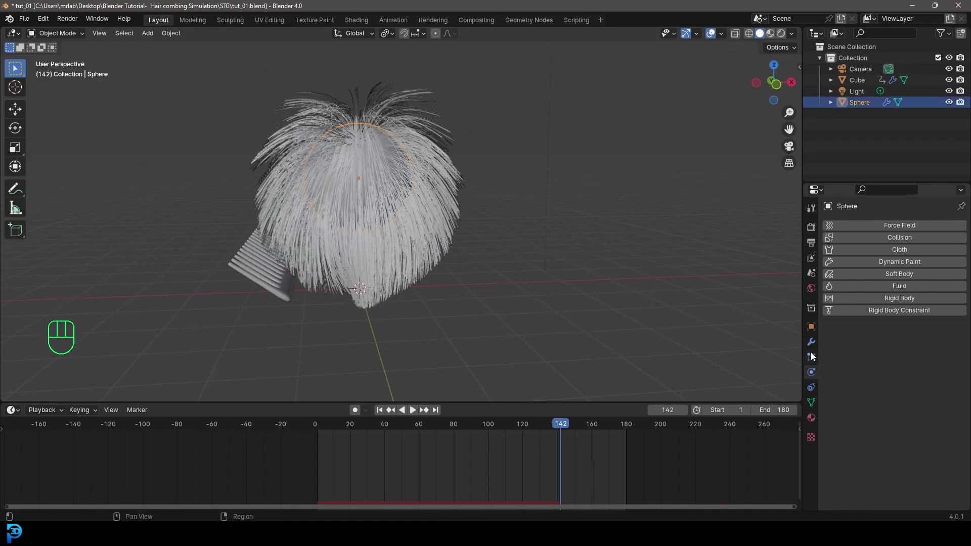
Step: Set child hair Clump to 0.811 with Uniform roughness 0.062 and Endpoint 0.030
{"action": "left_click", "coordinate": [813, 364]}
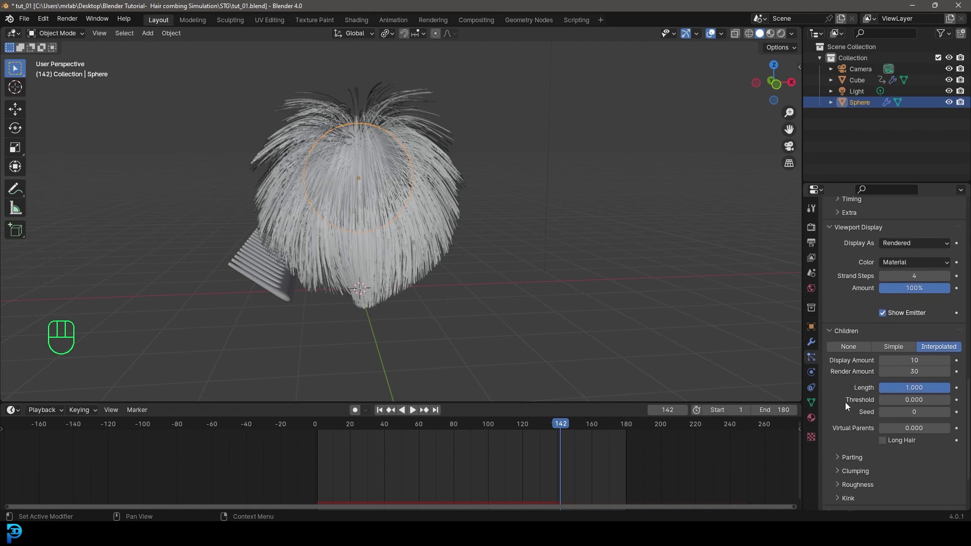
{"action": "left_click", "coordinate": [842, 432]}
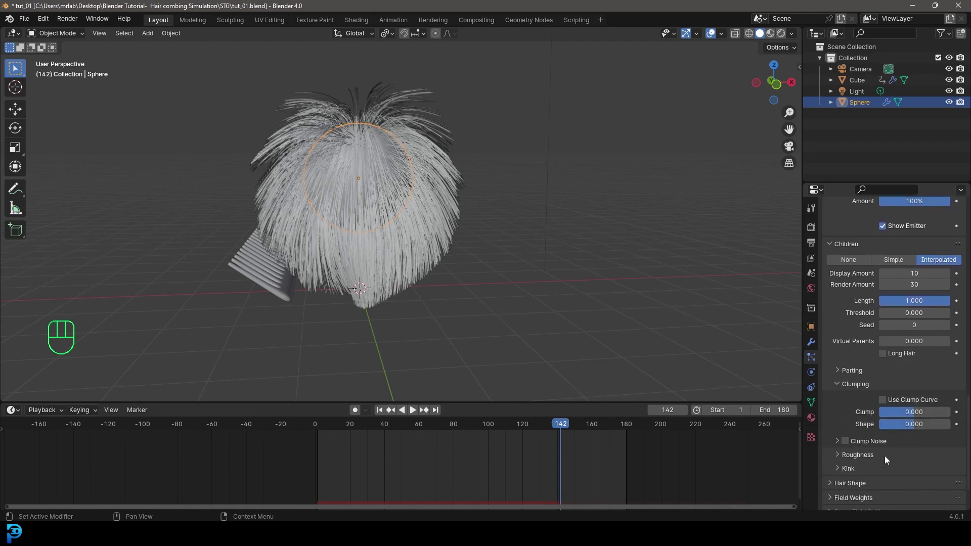
{"action": "left_click_drag", "start_coordinate": [898, 413], "coordinate": [945, 421]}
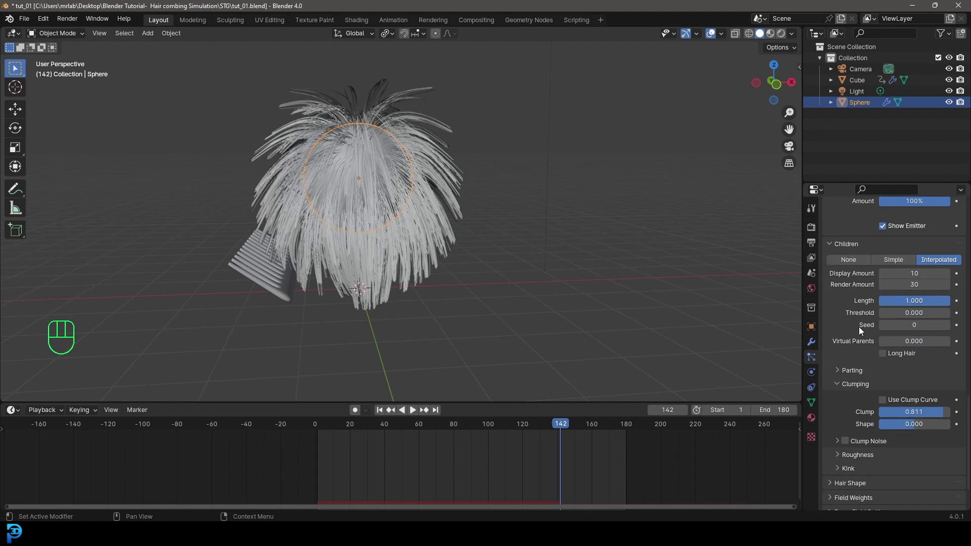
{"action": "left_click", "coordinate": [841, 460]}
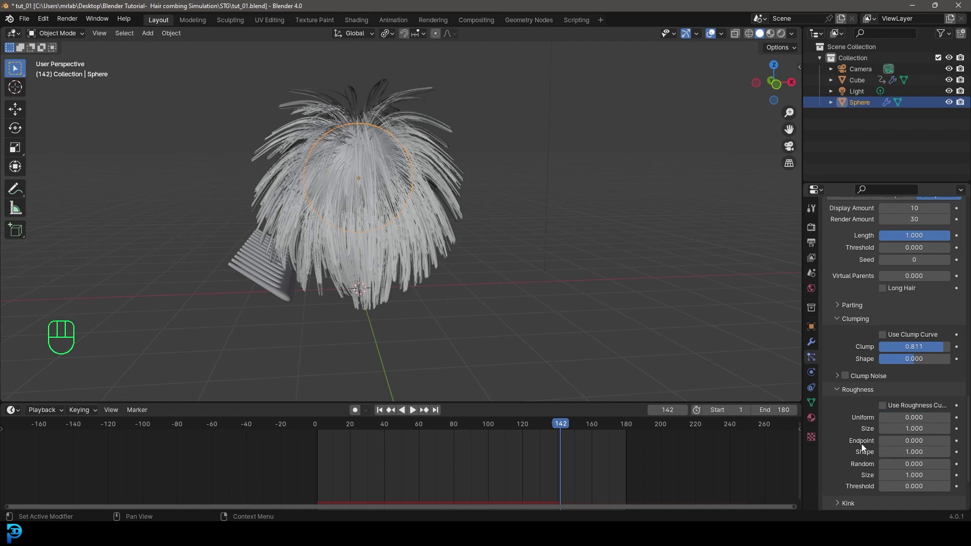
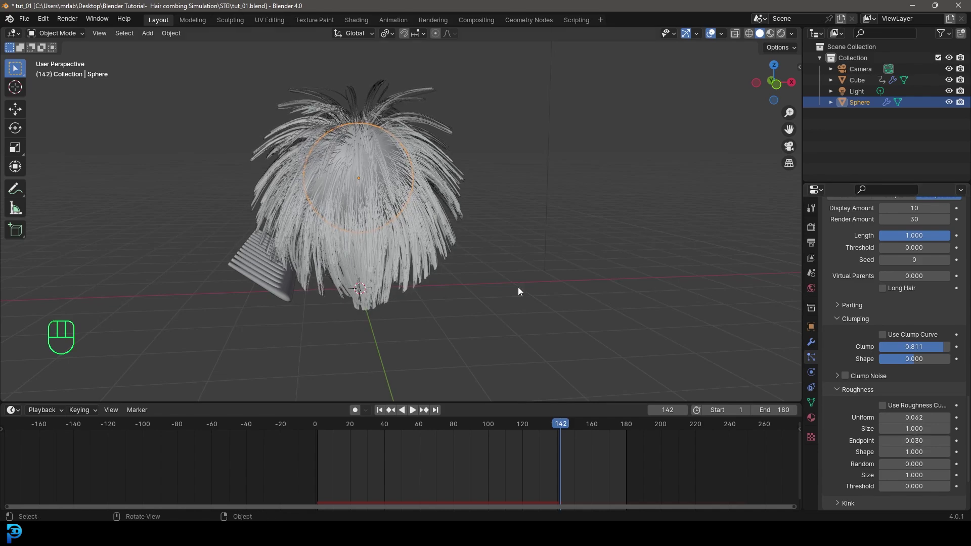
{"action": "left_click_drag", "start_coordinate": [392, 211], "coordinate": [416, 213]}
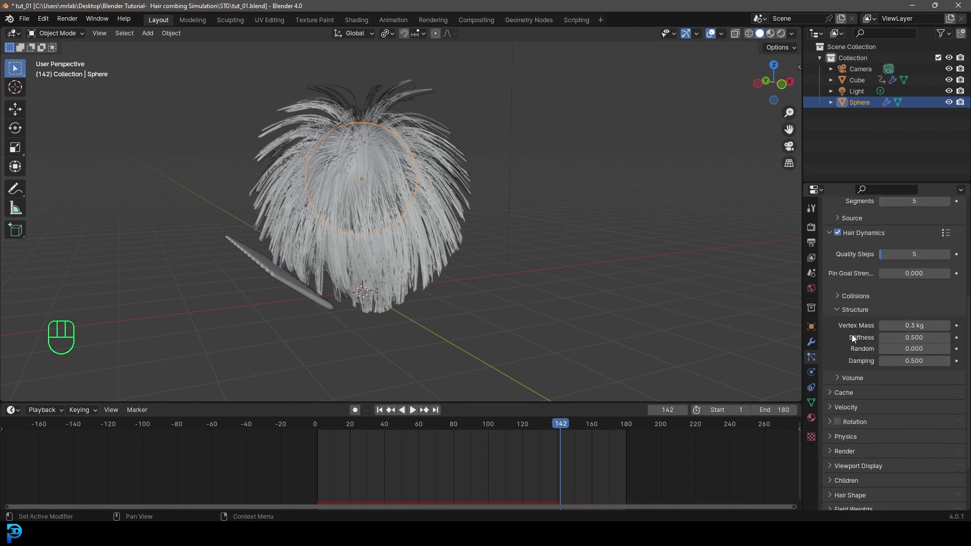
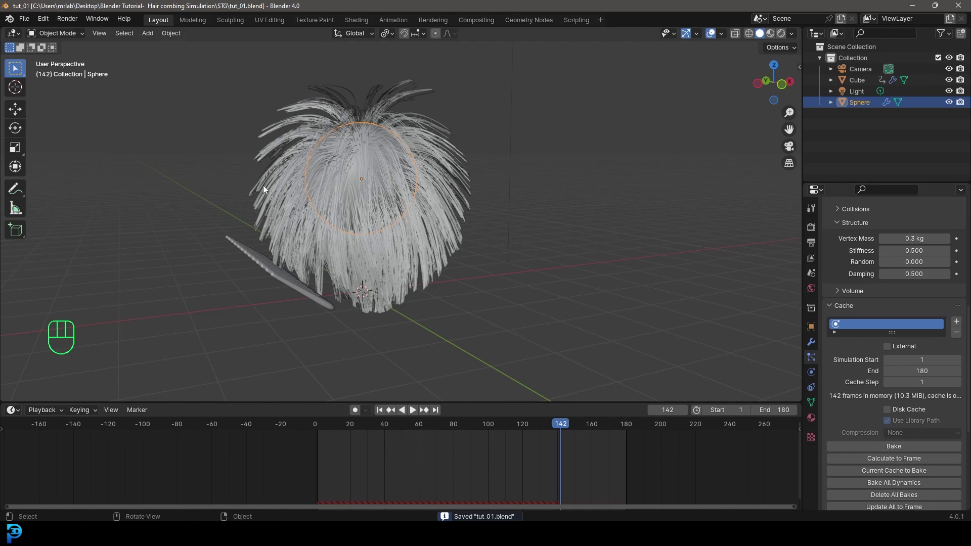
Step: Bake the hair dynamics cache for all 180 frames
{"action": "left_click_drag", "start_coordinate": [911, 453], "coordinate": [492, 146]}
{"action": "middle_click", "coordinate": [492, 146]}
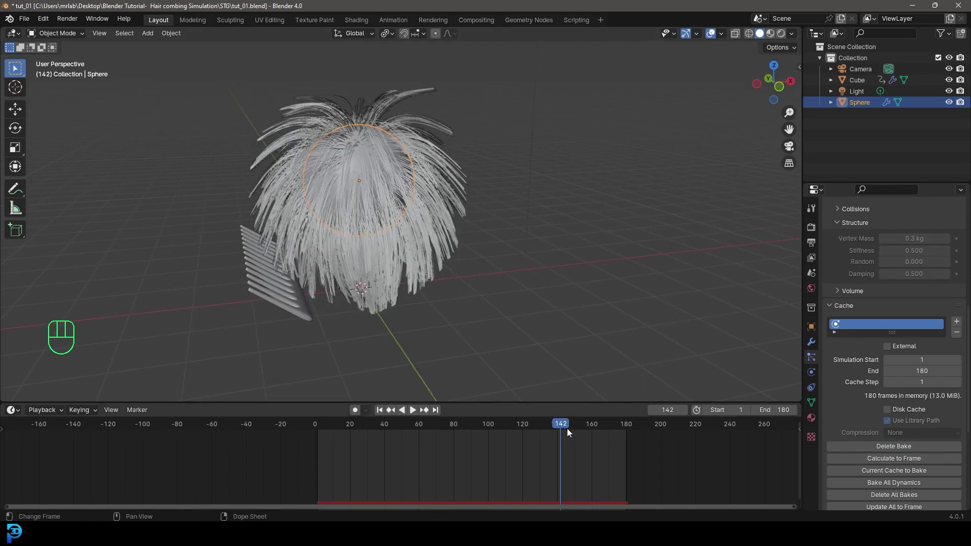
{"action": "left_click_drag", "start_coordinate": [535, 434], "coordinate": [273, 442]}
Step: Play the baked simulation from the first frame and zoom out to the whole scene
{"action": "key", "text": "alt+a"}
{"action": "left_click_drag", "start_coordinate": [522, 278], "coordinate": [492, 271]}
{"action": "key", "text": "space"}
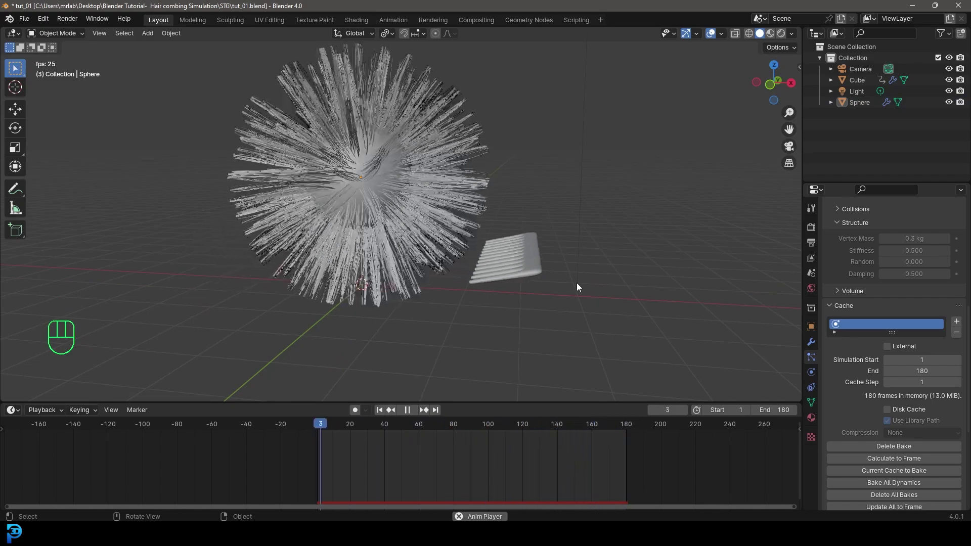
{"action": "key", "text": "space"}
{"action": "left_click_drag", "start_coordinate": [478, 275], "coordinate": [527, 288]}
{"action": "middle_click", "coordinate": [520, 274]}
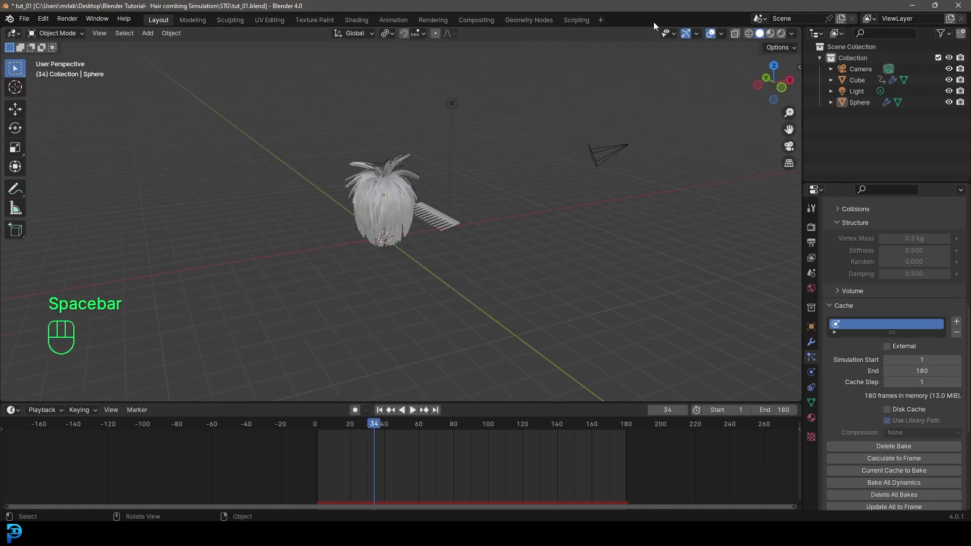
Step: Switch rendering to Cycles on GPU Compute with 50 max samples, then deselect everything
{"action": "left_click", "coordinate": [815, 231]}
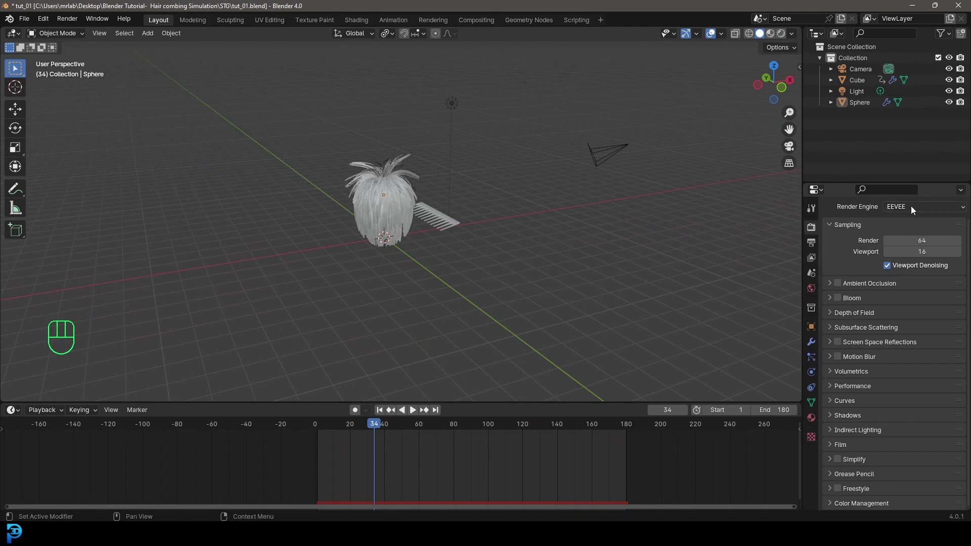
{"action": "left_click_drag", "start_coordinate": [915, 211], "coordinate": [928, 249]}
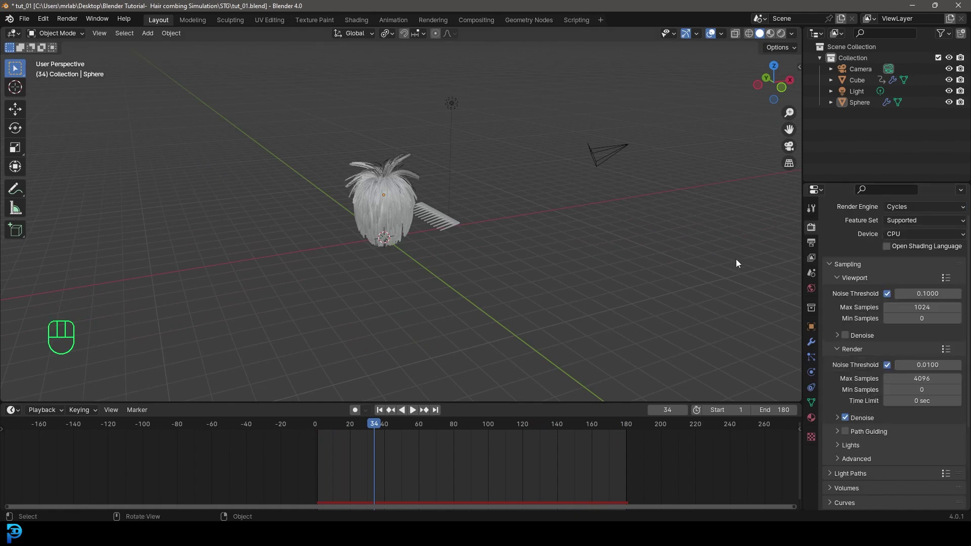
{"action": "left_click_drag", "start_coordinate": [899, 240], "coordinate": [919, 260]}
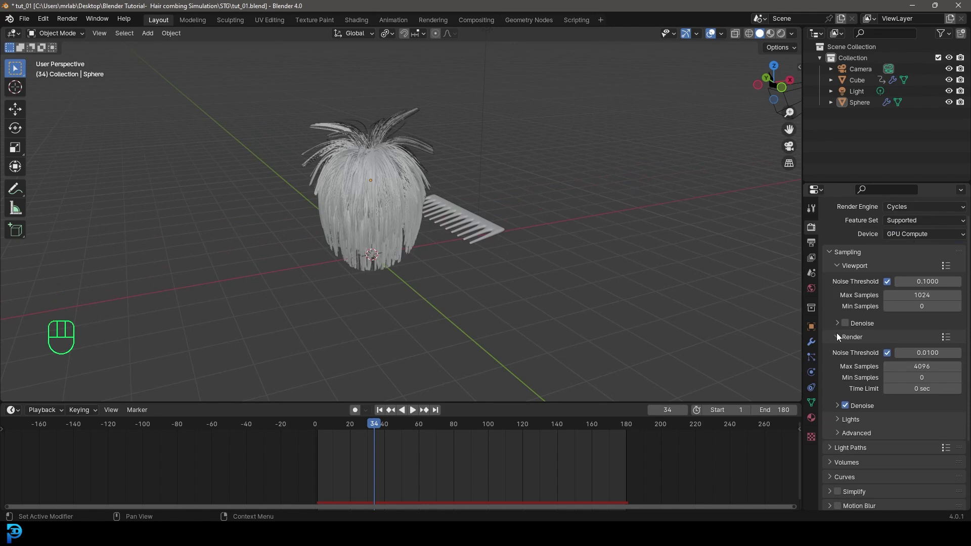
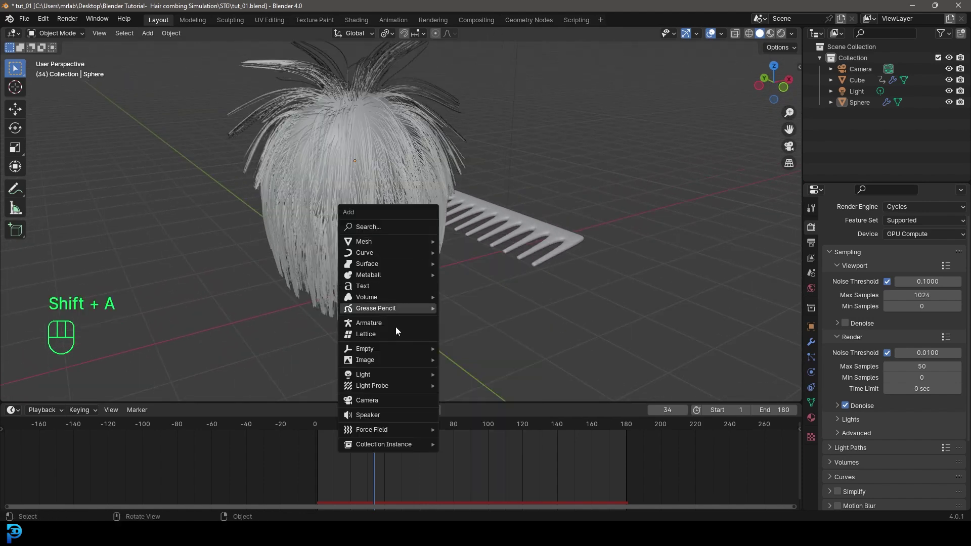
{"action": "left_click_drag", "start_coordinate": [530, 223], "coordinate": [488, 220]}
{"action": "key", "text": "x"}
{"action": "left_click", "coordinate": [548, 173]}
Step: Look through the camera and rotate and move it to aim at the sphere and comb
{"action": "left_click_drag", "start_coordinate": [584, 204], "coordinate": [524, 211]}
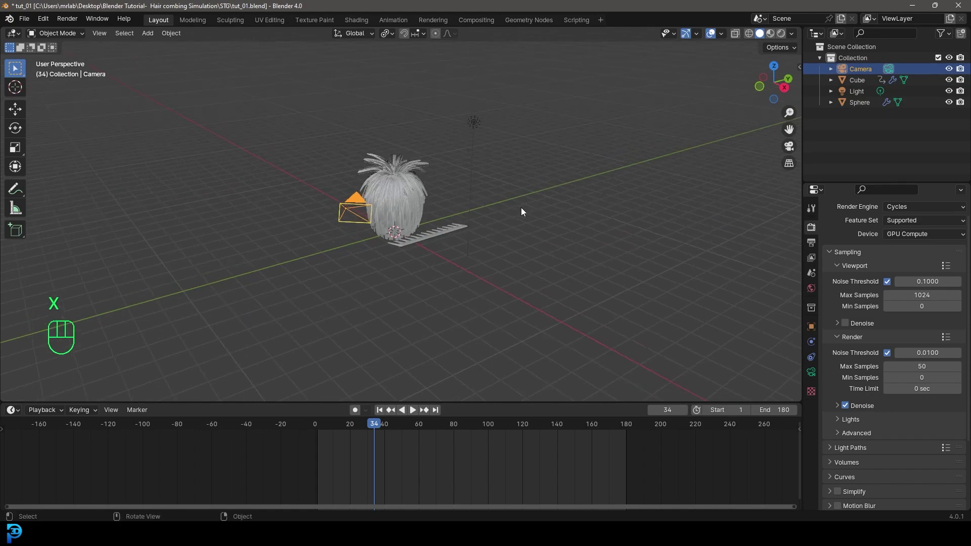
{"action": "key", "text": "KP_0"}
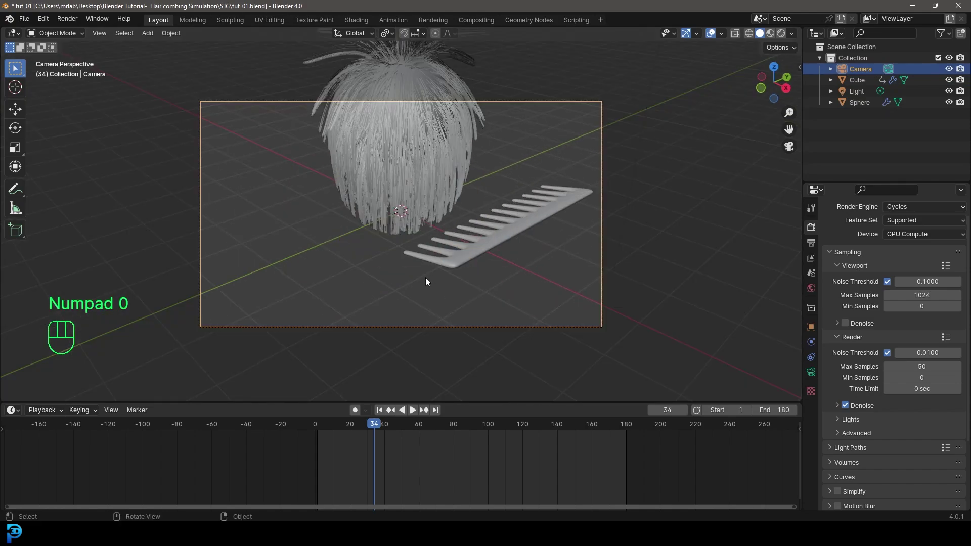
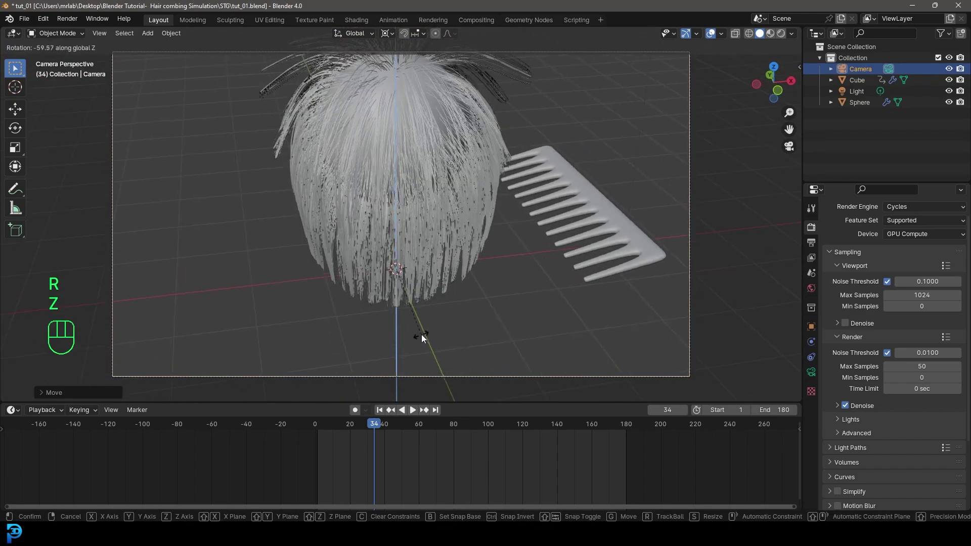
{"action": "key", "text": "r"}
{"action": "key", "text": "r"}
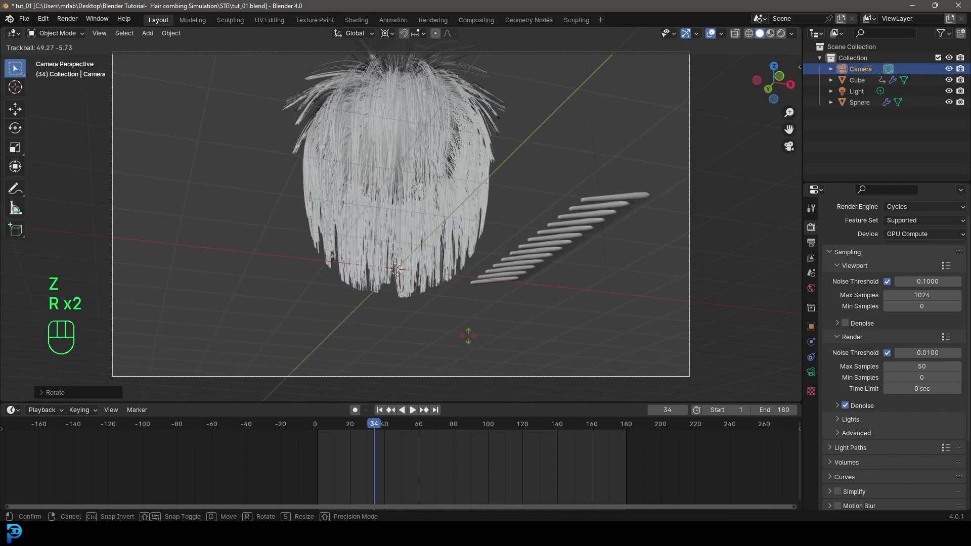
{"action": "key", "text": "g"}
{"action": "left_click", "coordinate": [500, 318]}
{"action": "key", "text": "r"}
{"action": "key", "text": "r"}
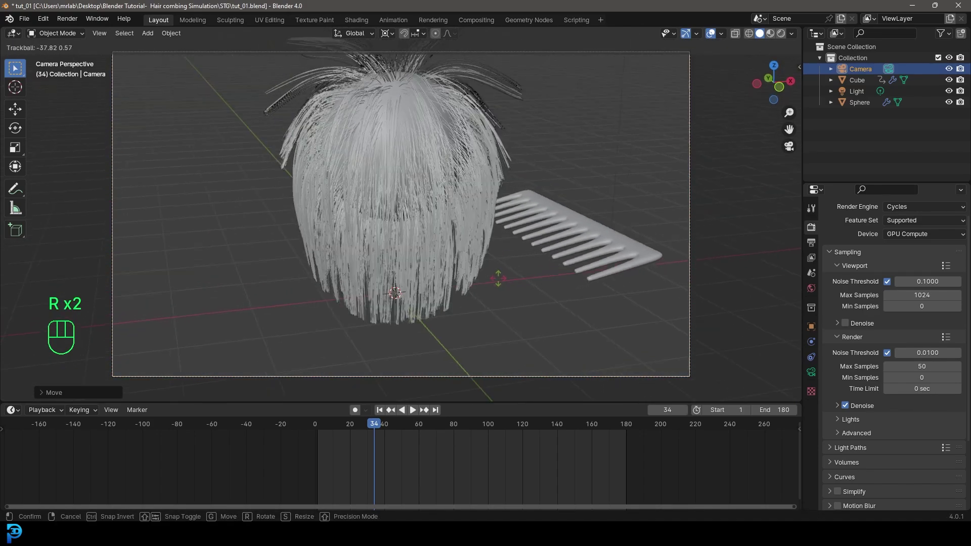
Step: Set the focal length to 90 mm, refine the framing and play the animation
{"action": "left_click", "coordinate": [813, 379]}
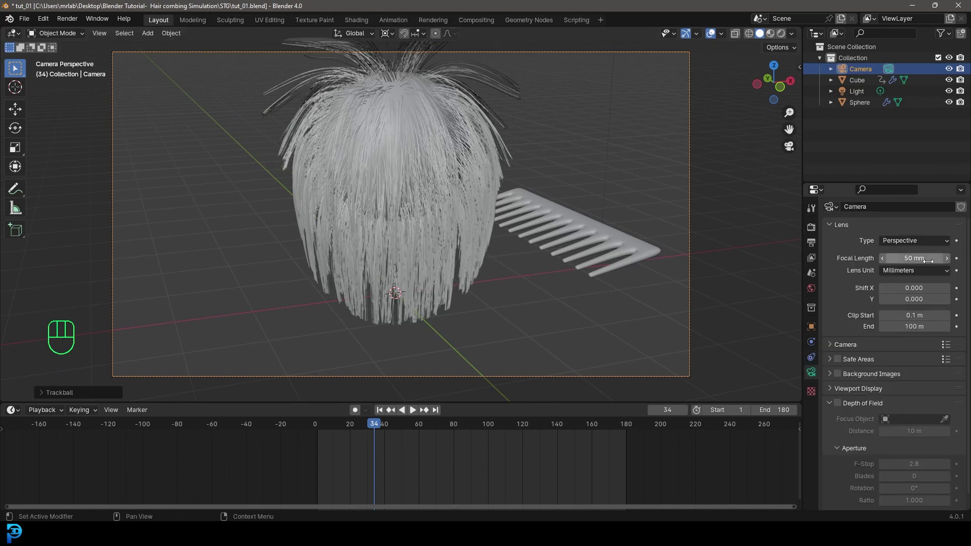
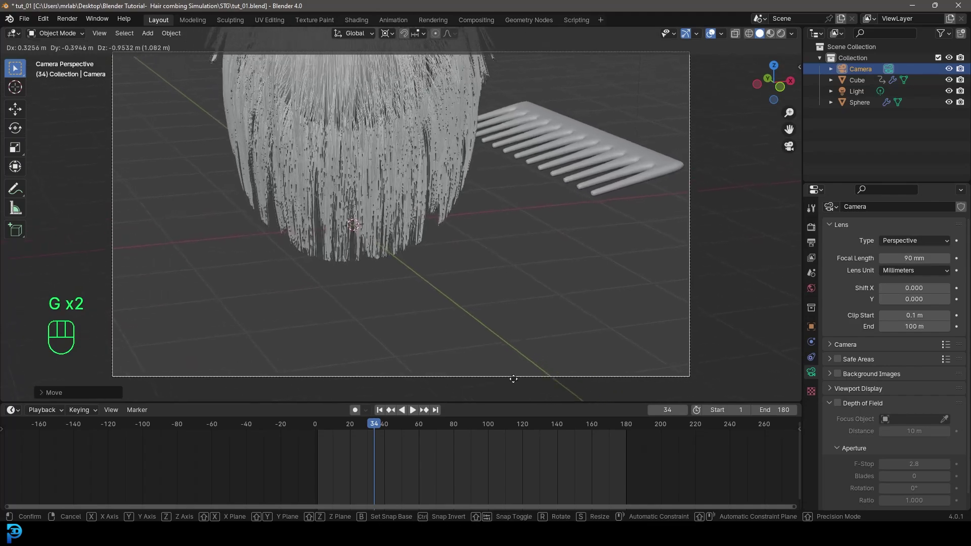
{"action": "key", "text": "g"}
{"action": "key", "text": "shift+Left"}
{"action": "key", "text": "space"}
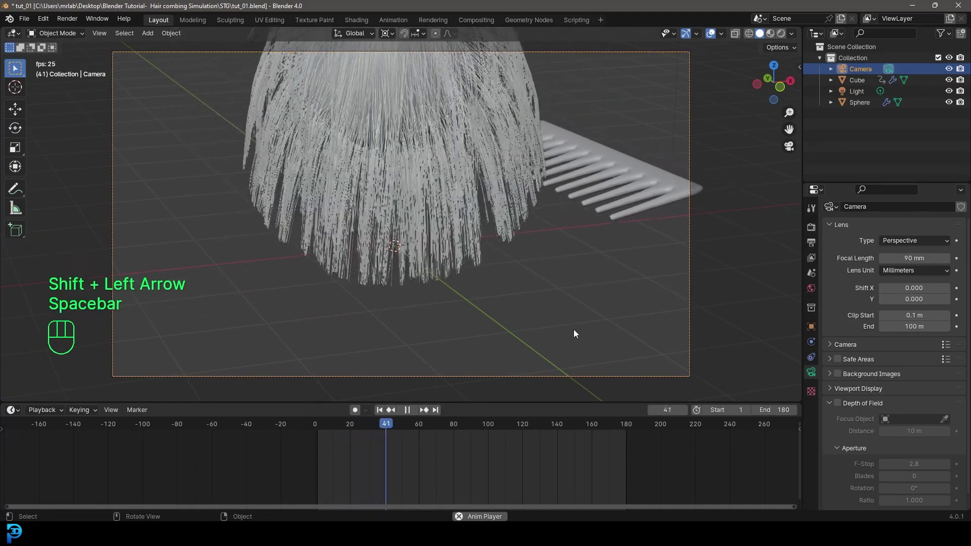
Step: Stop playback, set the animation start frame to 20 and replay
{"action": "key", "text": "space"}
{"action": "left_click_drag", "start_coordinate": [400, 432], "coordinate": [414, 411]}
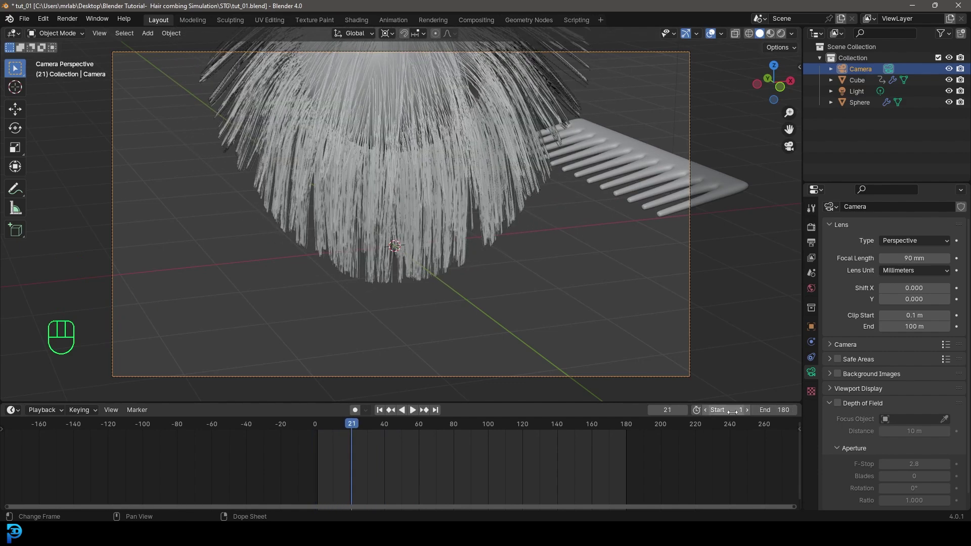
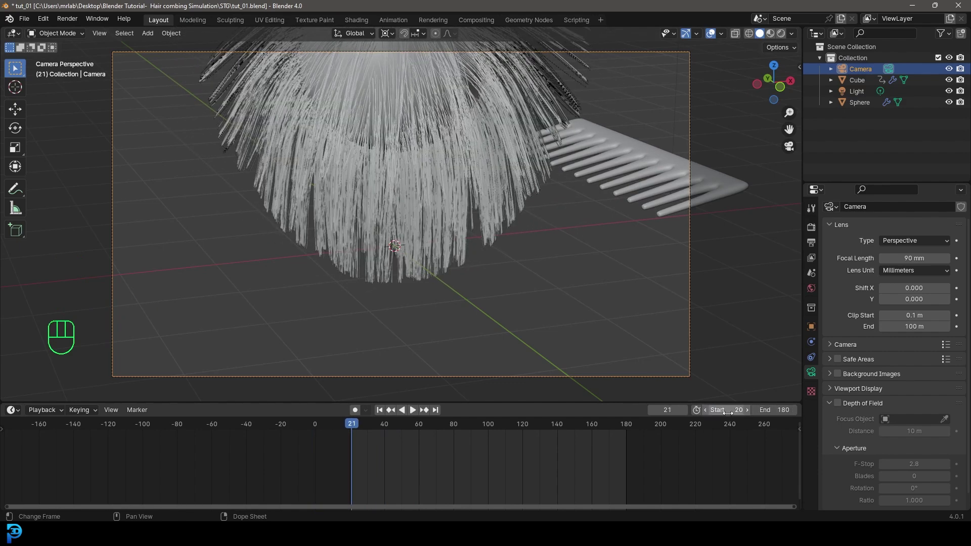
{"action": "left_click_drag", "start_coordinate": [355, 430], "coordinate": [343, 422]}
{"action": "key", "text": "space"}
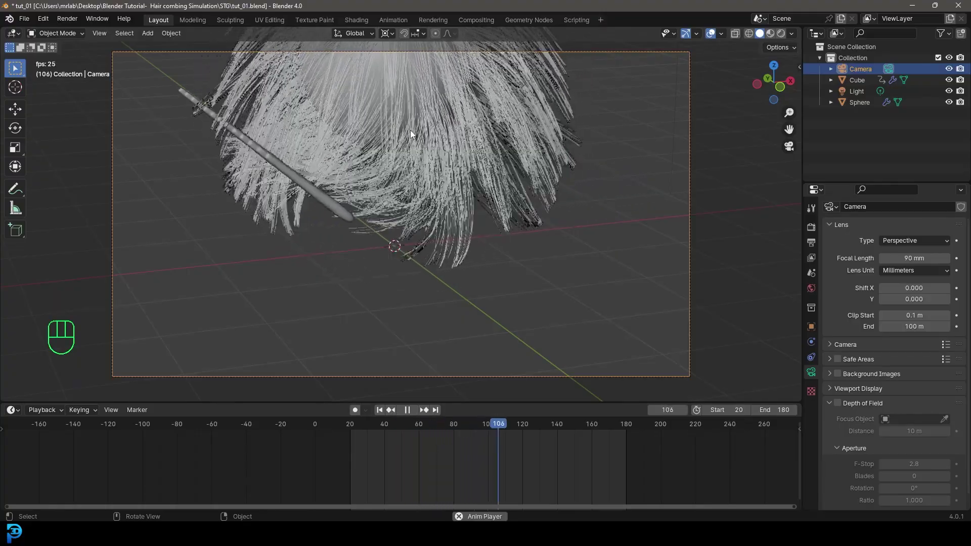
{"action": "key", "text": "alt+a"}
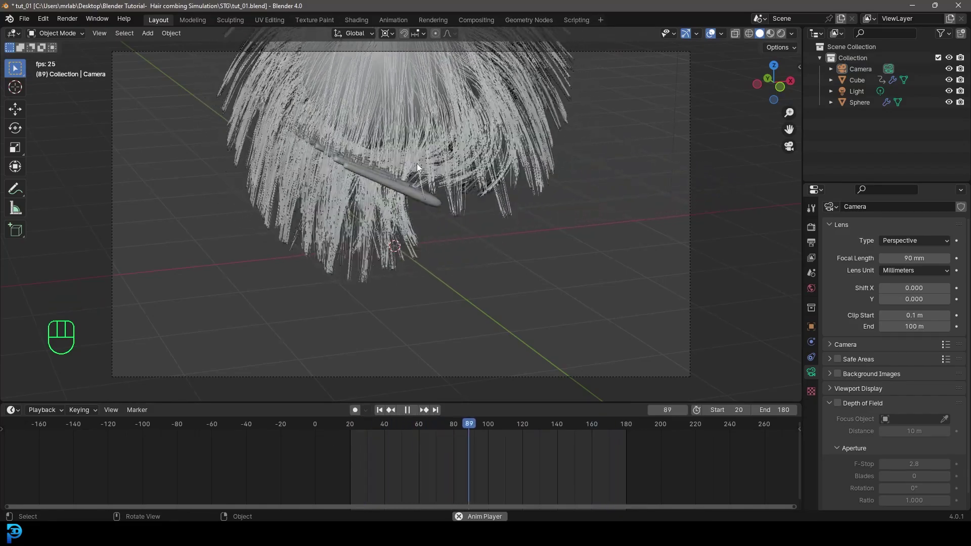
Step: Save the file, return to camera view and bring up the Add object list
{"action": "key", "text": "ctrl+s"}
{"action": "key", "text": "ctrl+b"}
{"action": "key", "text": "shift+a"}
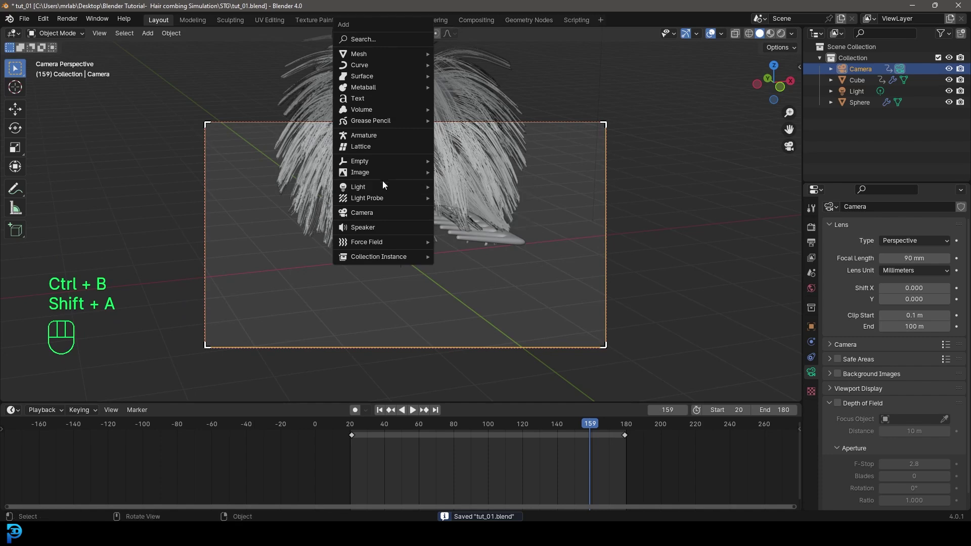
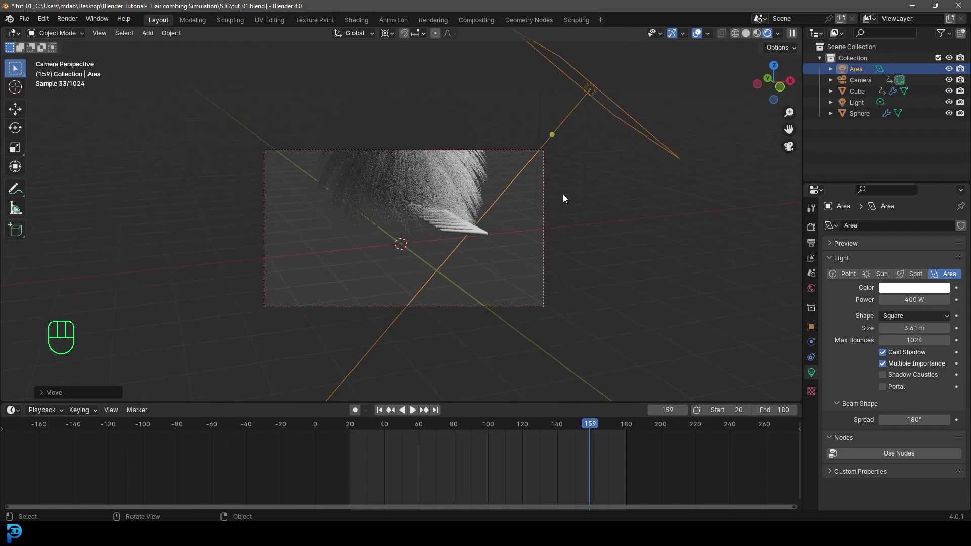
Step: Duplicate and rotate an area light, then push the camera in along its view axis
{"action": "key", "text": "shift+d"}
{"action": "key", "text": "r"}
{"action": "key", "text": "r"}
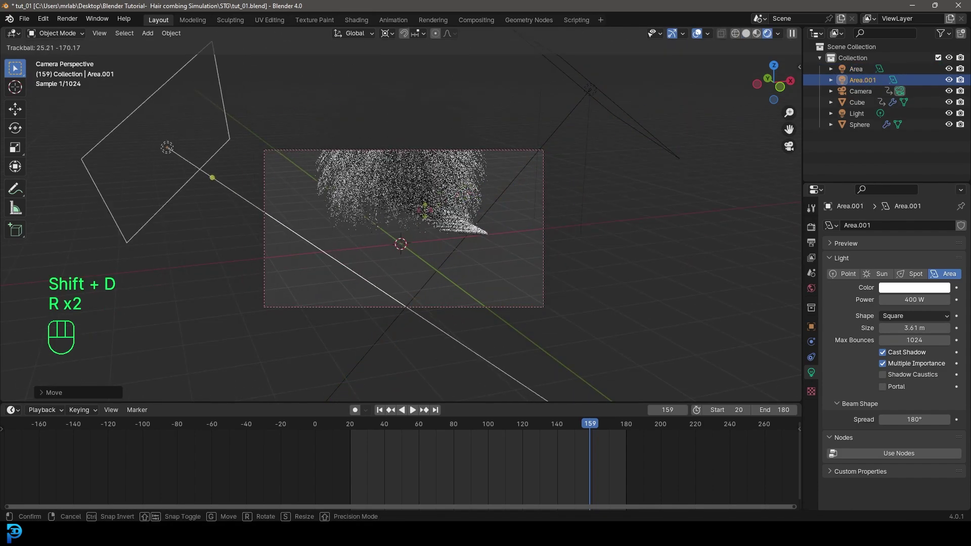
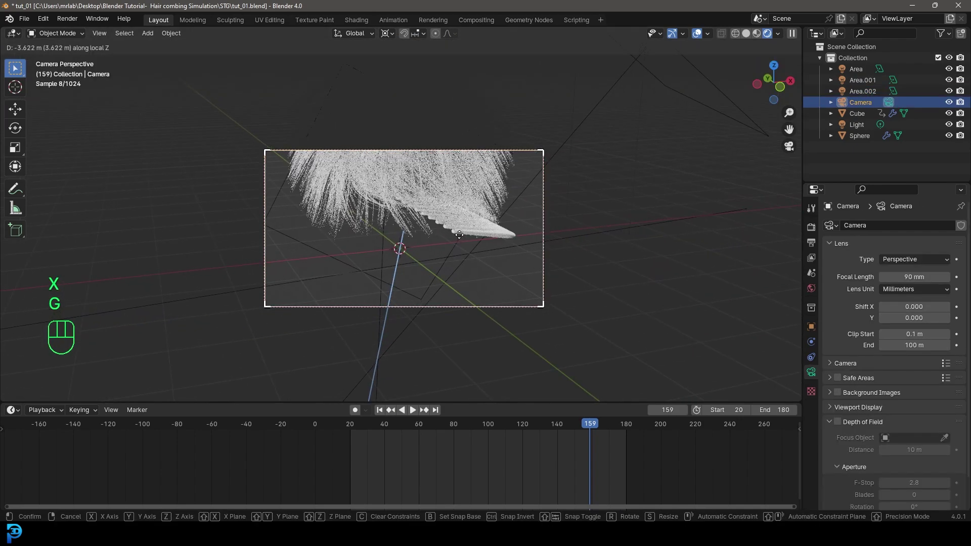
{"action": "key", "text": "g"}
{"action": "left_click", "coordinate": [461, 232]}
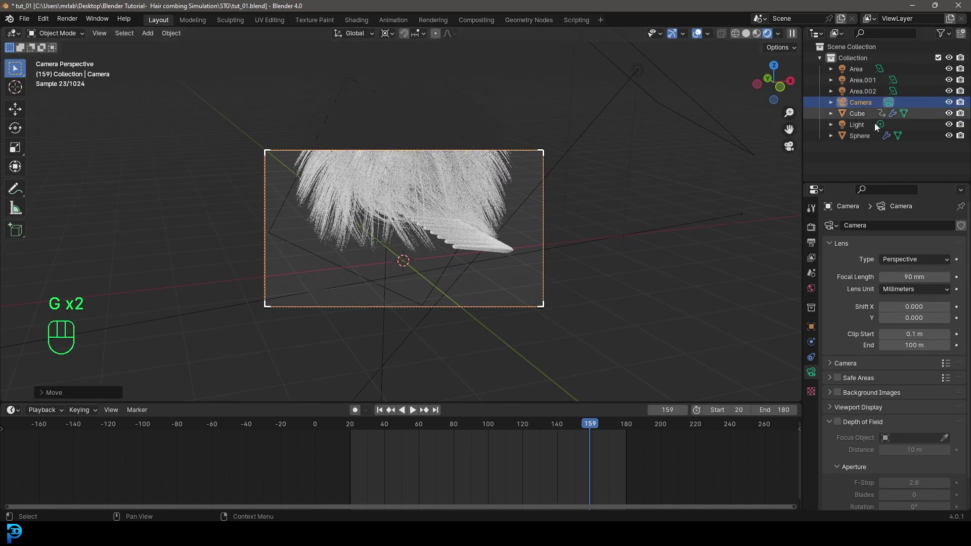
Step: Check the render settings, save the blend file and select the comb
{"action": "left_click", "coordinate": [809, 232]}
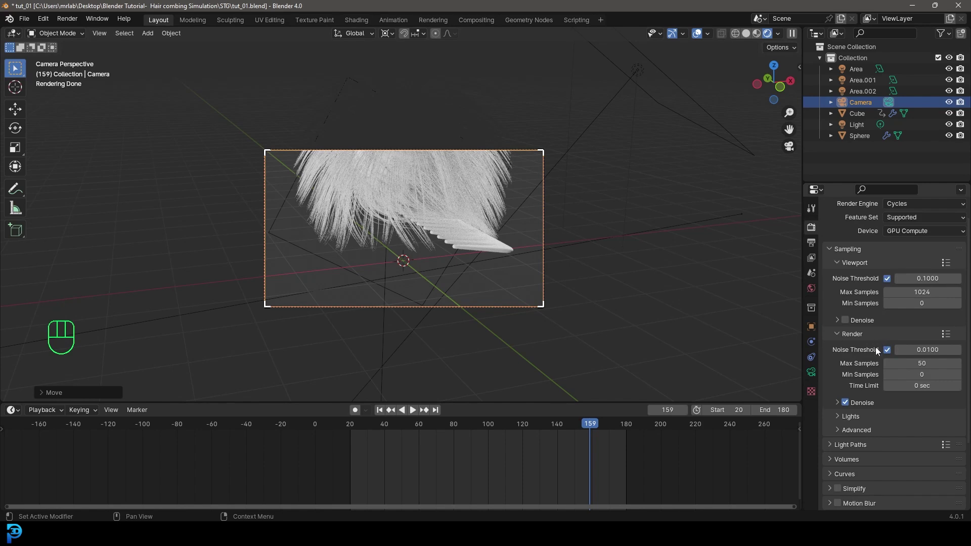
{"action": "left_click", "coordinate": [839, 443]}
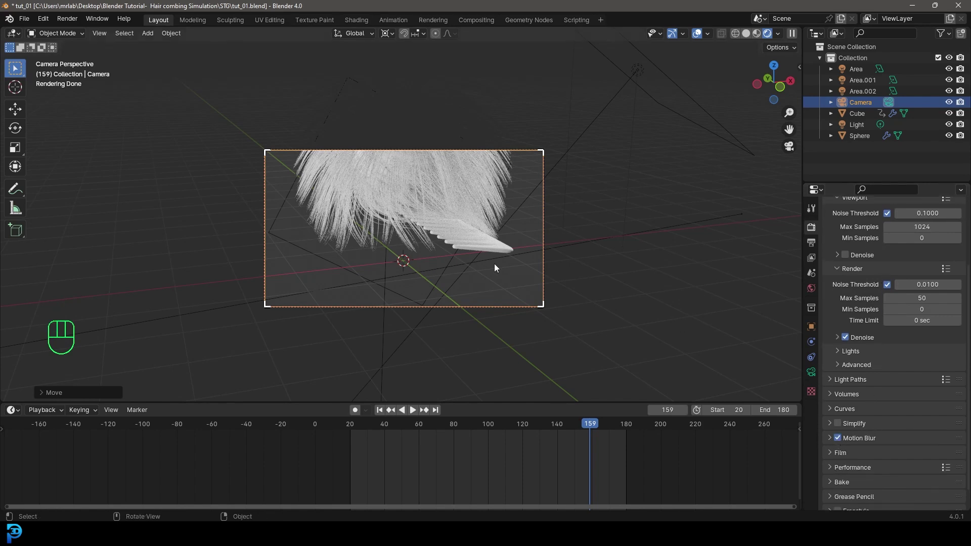
{"action": "key", "text": "ctrl+s"}
{"action": "key", "text": "ctrl+s"}
{"action": "left_click", "coordinate": [544, 268]}
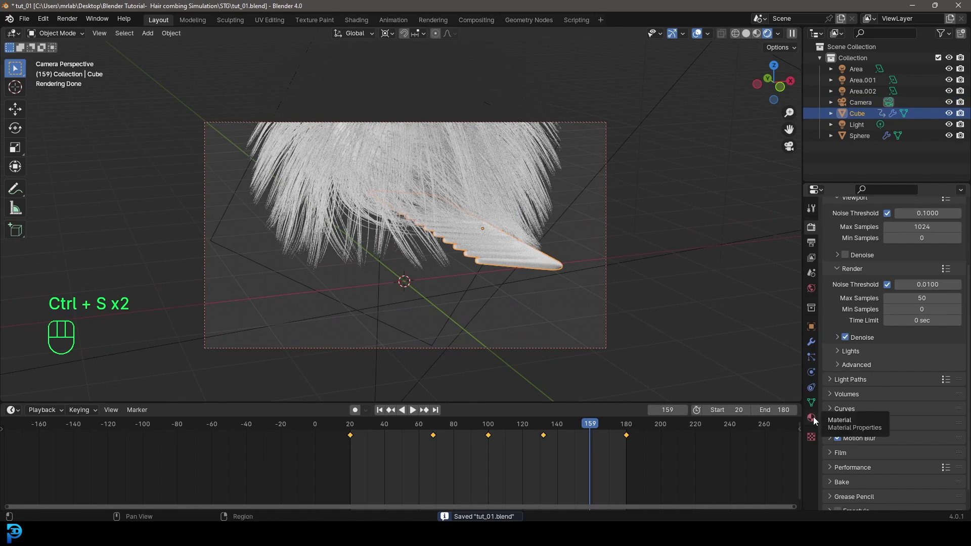
Step: Create a pink comb material with roughness 0.326 and subsurface weight 0.3
{"action": "left_click_drag", "start_coordinate": [814, 423], "coordinate": [859, 278]}
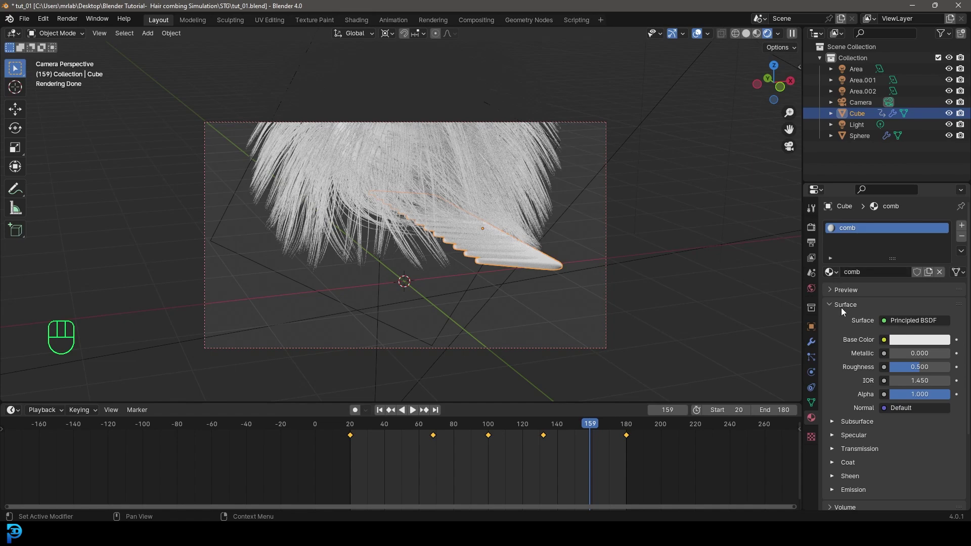
{"action": "left_click_drag", "start_coordinate": [924, 346], "coordinate": [906, 285]}
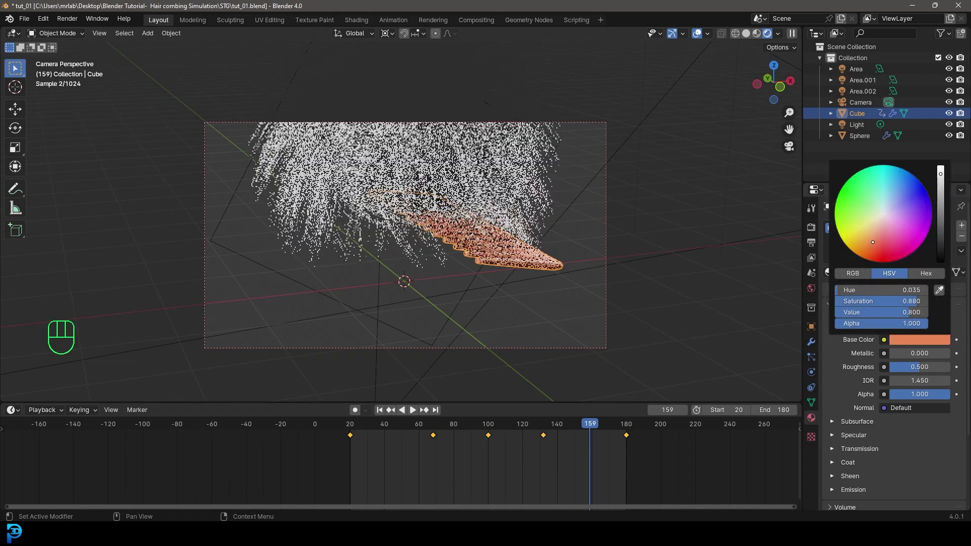
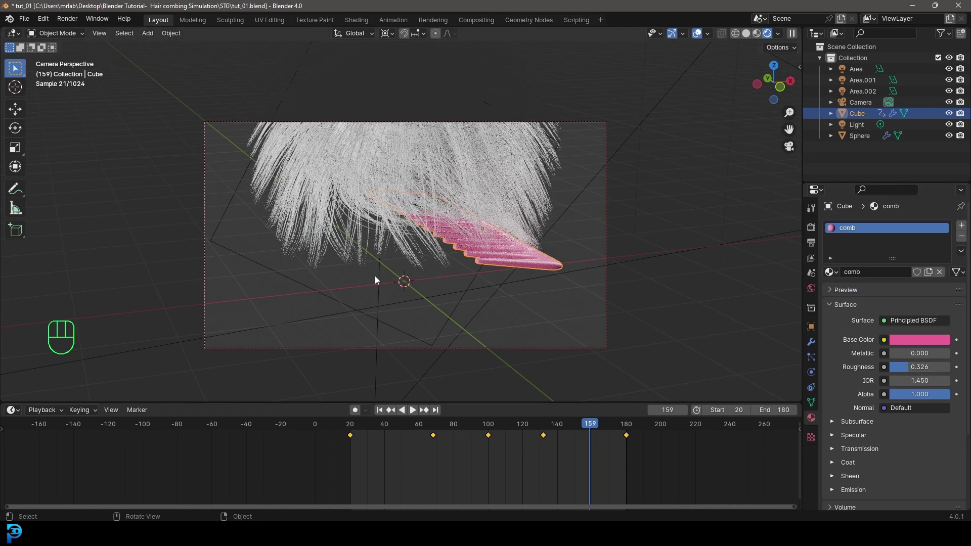
{"action": "left_click", "coordinate": [845, 428]}
{"action": "left_click_drag", "start_coordinate": [925, 456], "coordinate": [924, 456]}
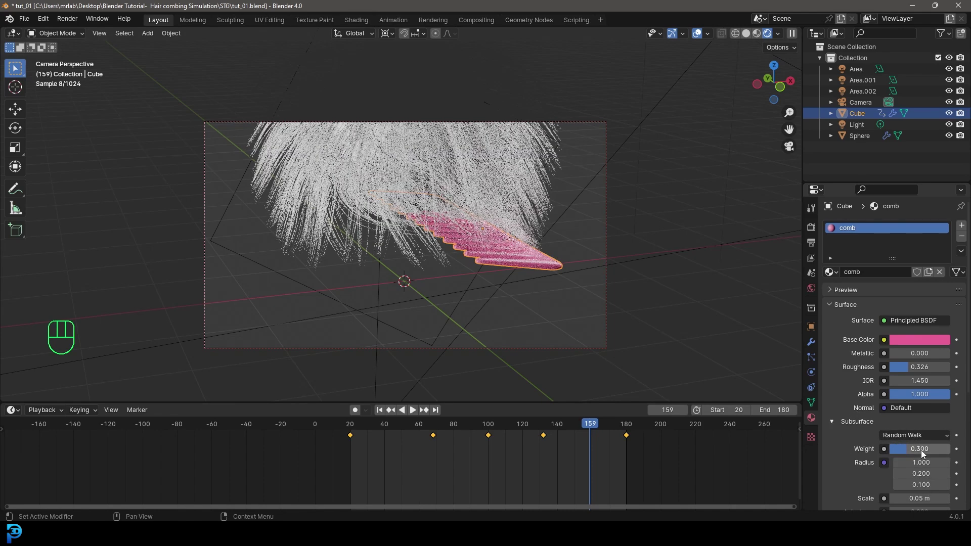
{"action": "left_click", "coordinate": [397, 111]}
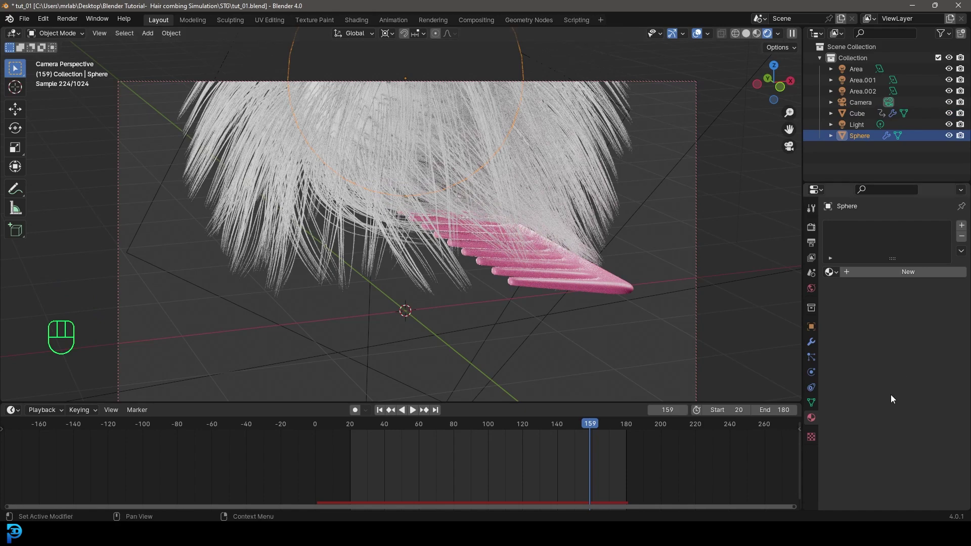
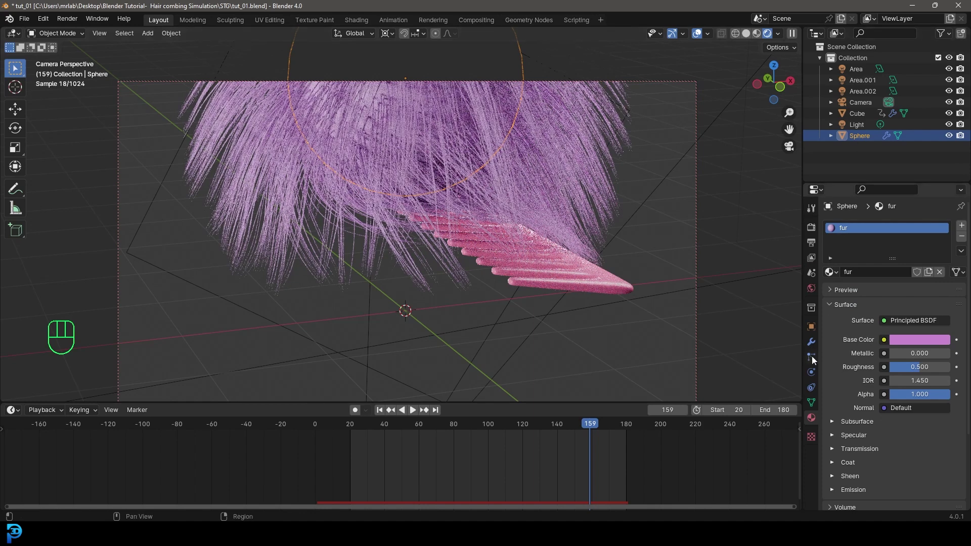
Step: Set the hair shape to 0.5 m root and 0 m tip diameter, view in solid shading and save
{"action": "left_click", "coordinate": [814, 364]}
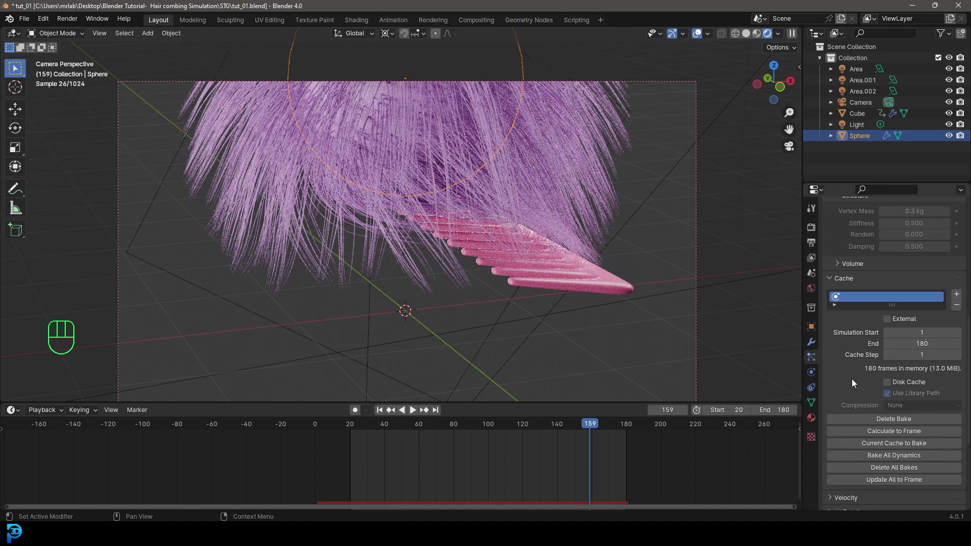
{"action": "left_click_drag", "start_coordinate": [852, 455], "coordinate": [912, 402]}
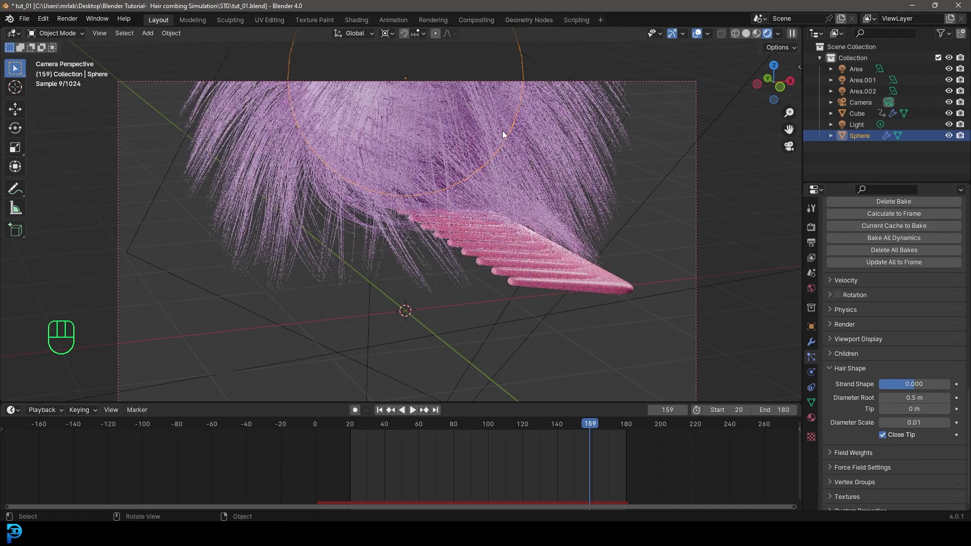
{"action": "key", "text": "z"}
{"action": "key", "text": "ctrl+s"}
{"action": "key", "text": "ctrl+s"}
{"action": "left_click_drag", "start_coordinate": [575, 427], "coordinate": [475, 448]}
{"action": "key", "text": "ctrl+s"}
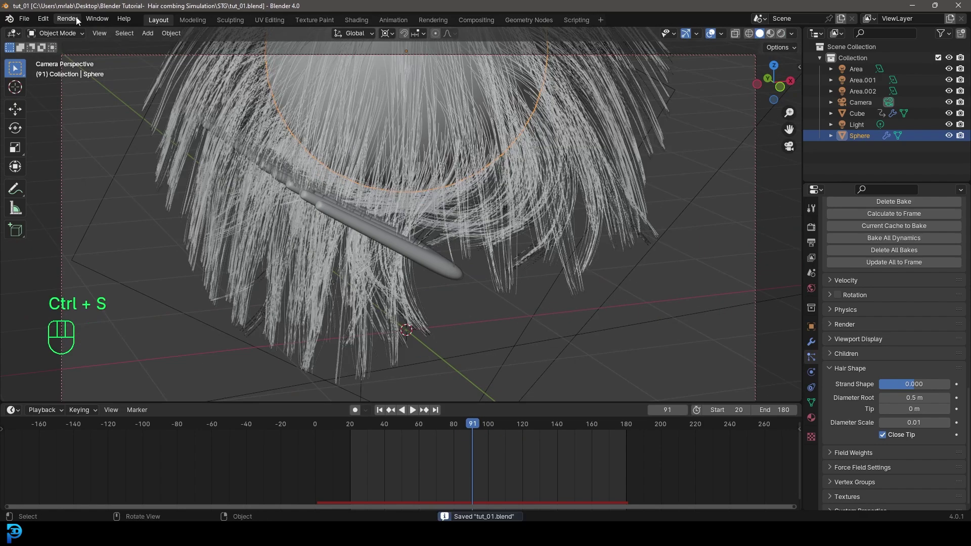
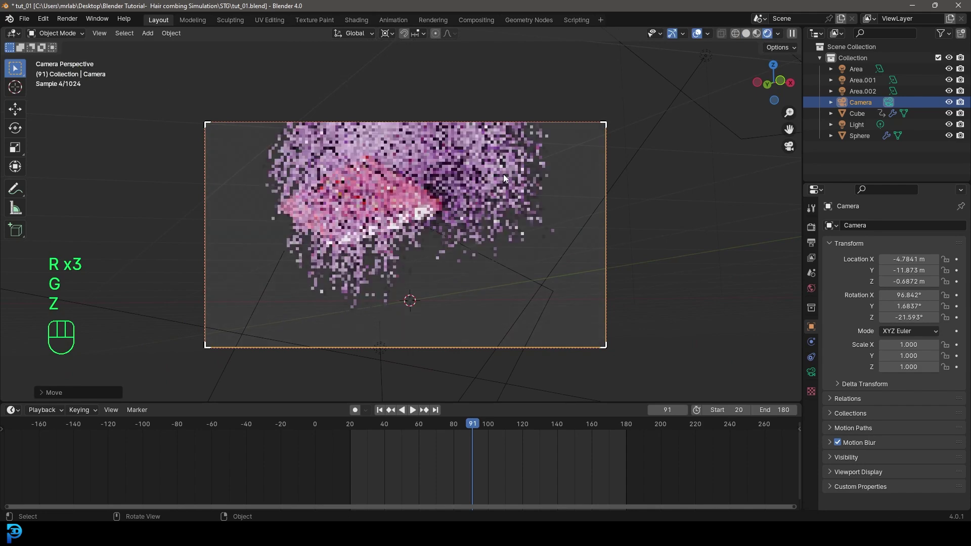
Step: Return the viewport to Solid shading and save the blend file
{"action": "key", "text": "z"}
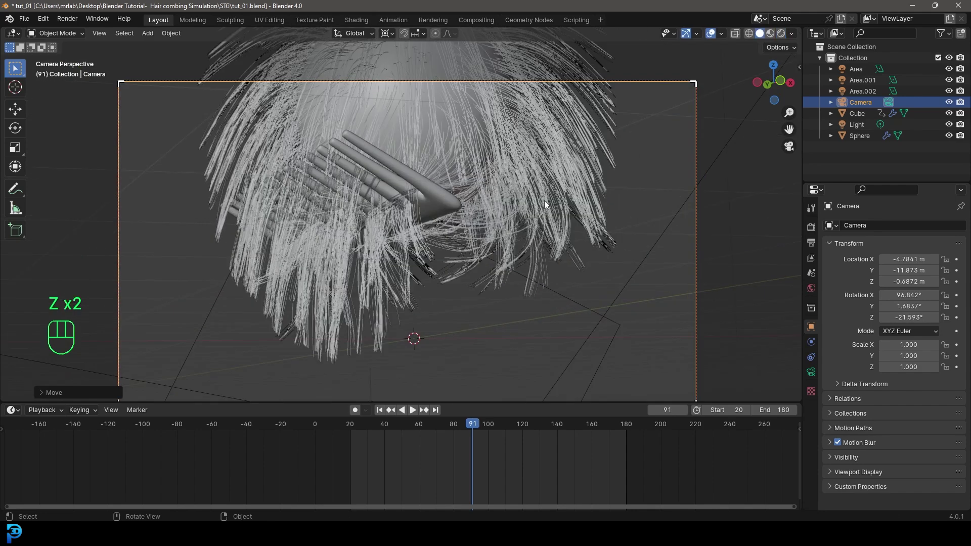
{"action": "key", "text": "ctrl+s"}
Step: Add a mesh plane and rotate it 90° on the X axis to stand upright
{"action": "key", "text": "ctrl+s"}
{"action": "key", "text": "shift+a"}
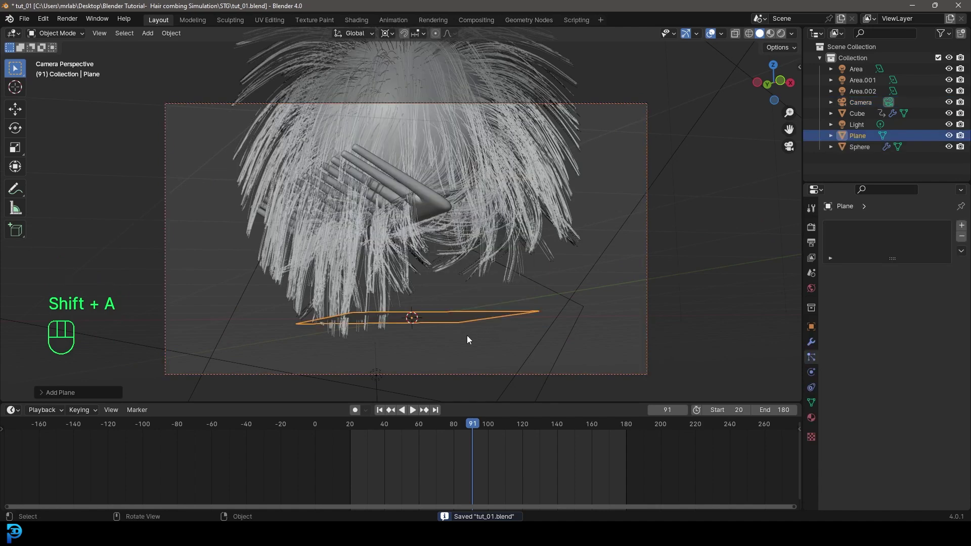
{"action": "key", "text": "r"}
{"action": "key", "text": "x"}
{"action": "key", "text": "9"}
{"action": "key", "text": "0"}
{"action": "key", "text": "Return"}
Step: From top view turn the plane to face the camera and move it behind the sphere
{"action": "key", "text": "KP_7"}
{"action": "key", "text": "g"}
{"action": "left_click_drag", "start_coordinate": [462, 259], "coordinate": [546, 252]}
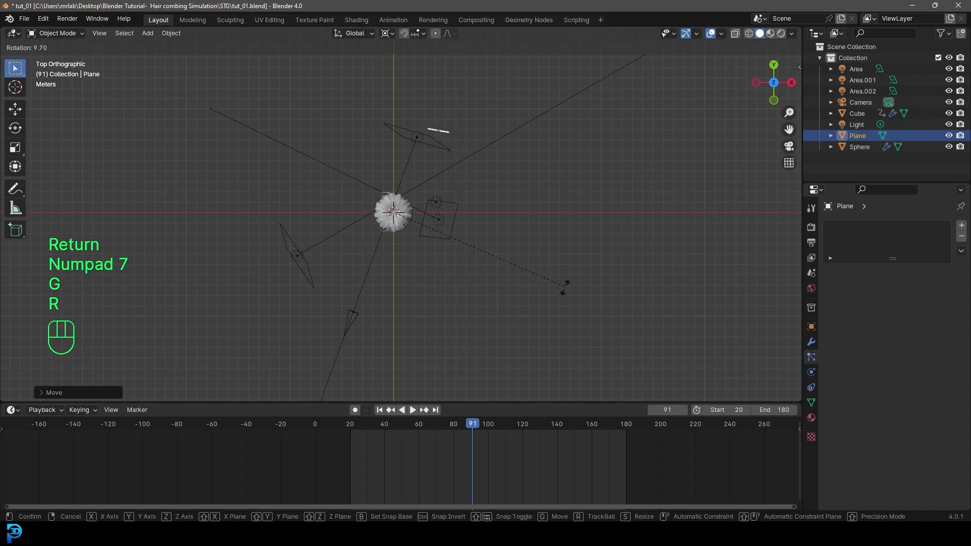
{"action": "key", "text": "r"}
{"action": "left_click", "coordinate": [567, 321]}
{"action": "key", "text": "Right"}
{"action": "key", "text": "KP_0"}
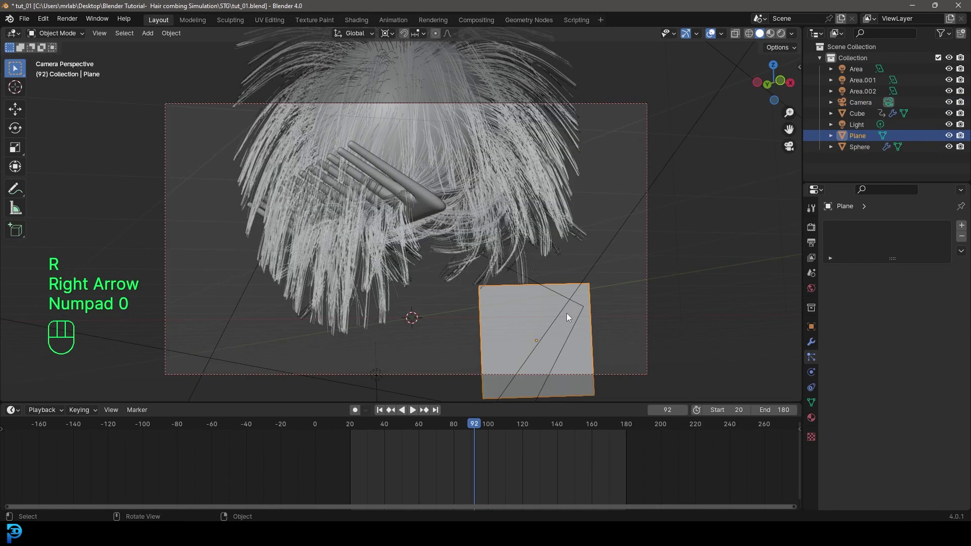
{"action": "key", "text": "g"}
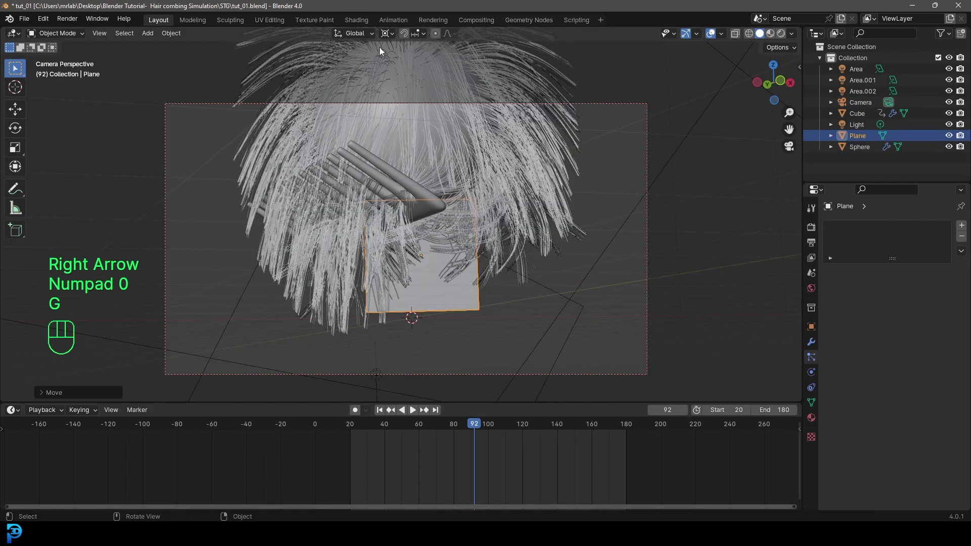
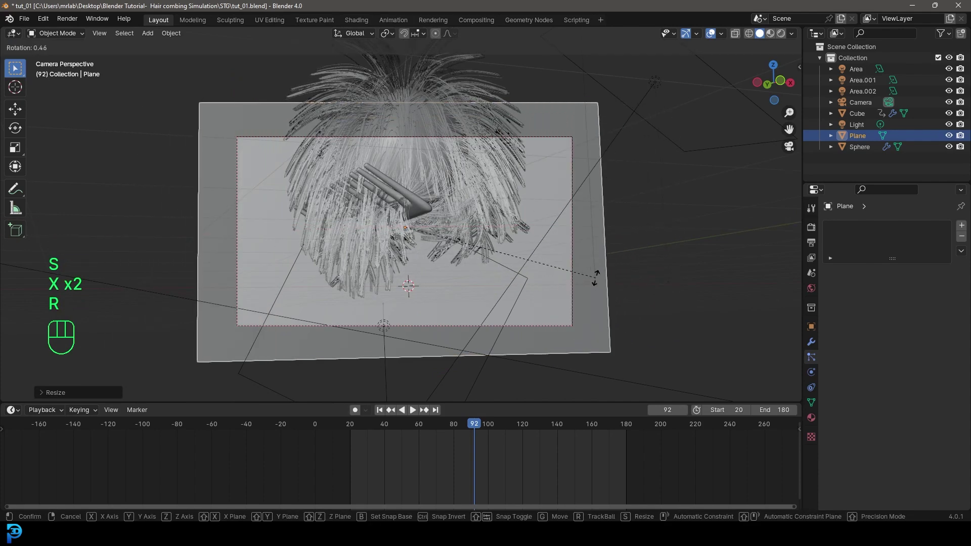
Step: Scale the backdrop plane up and tilt it slightly to fill the camera frame
{"action": "left_click_drag", "start_coordinate": [599, 282], "coordinate": [506, 285]}
{"action": "key", "text": "z"}
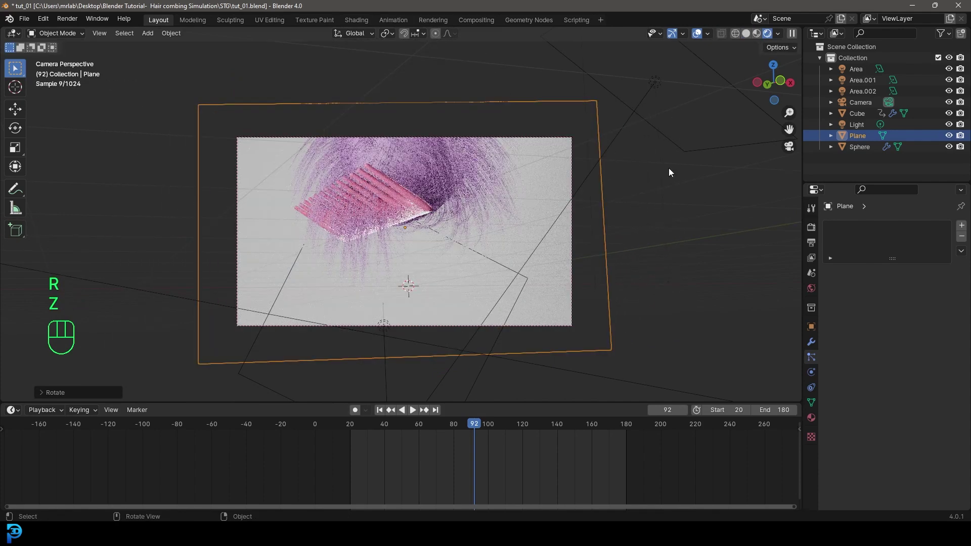
{"action": "left_click", "coordinate": [813, 425]}
{"action": "left_click_drag", "start_coordinate": [889, 280], "coordinate": [934, 321]}
{"action": "left_click_drag", "start_coordinate": [934, 344], "coordinate": [561, 181]}
Step: Enlarge the camera frame in the view and save the blend file
{"action": "key", "text": "g"}
{"action": "key", "text": "z"}
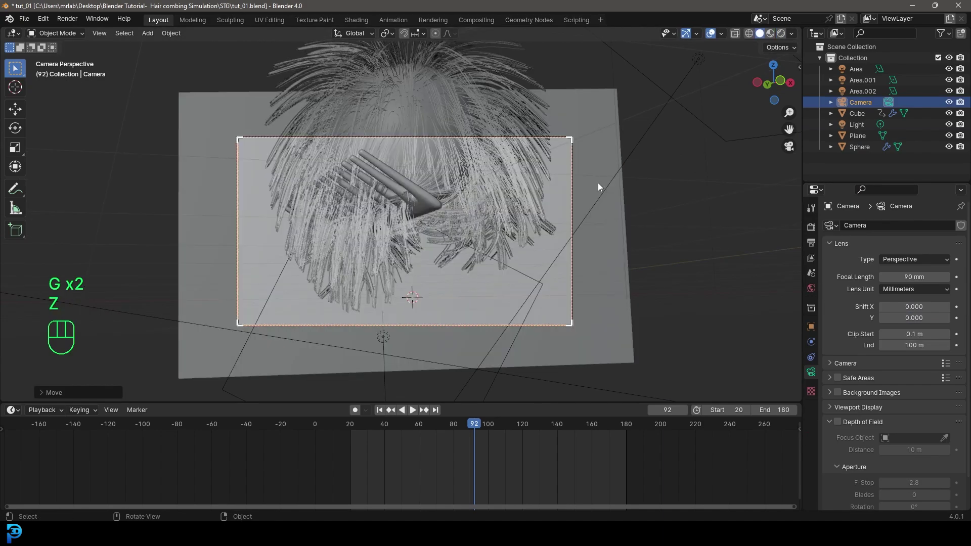
{"action": "key", "text": "ctrl+s"}
{"action": "key", "text": "ctrl+s"}
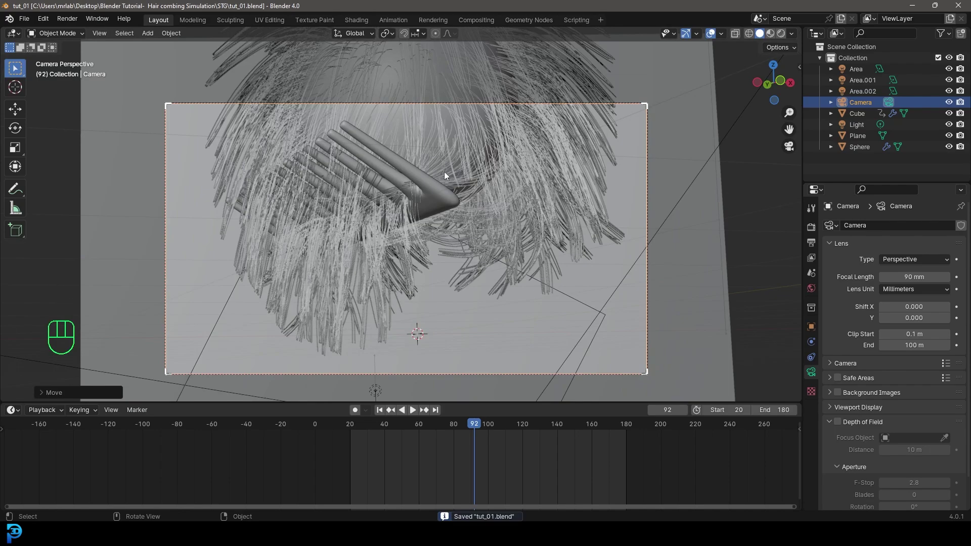
Step: Rewind to the start and play the combing animation
{"action": "key", "text": "shift+Left"}
{"action": "key", "text": "space"}
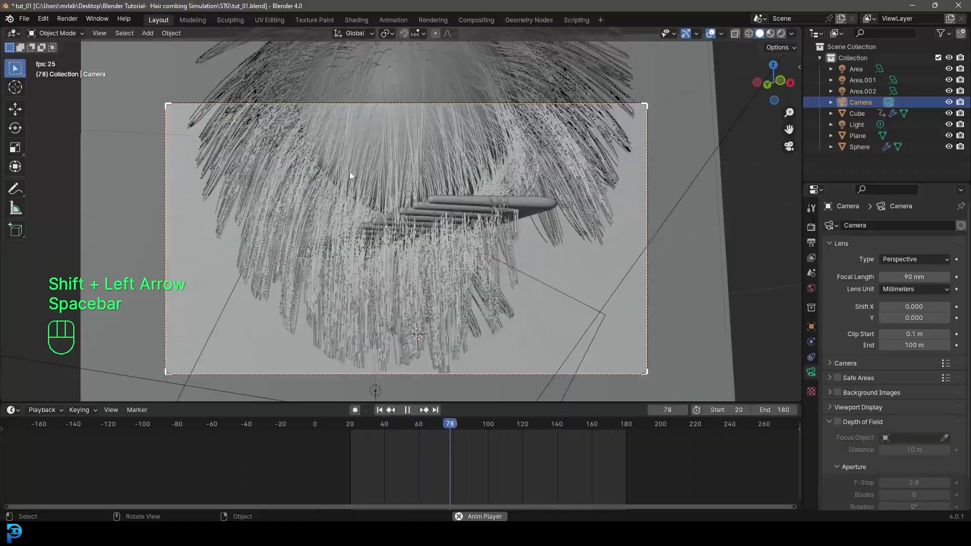